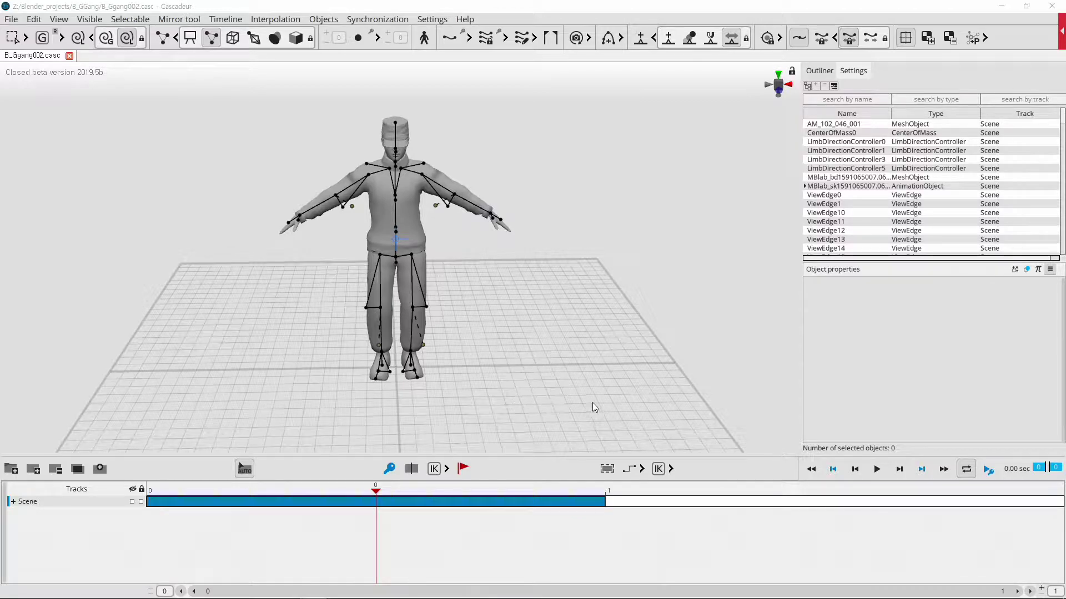
Box-select all the rig's point controllers and orbit around the character
{"action": "left_click", "coordinate": [615, 413]}
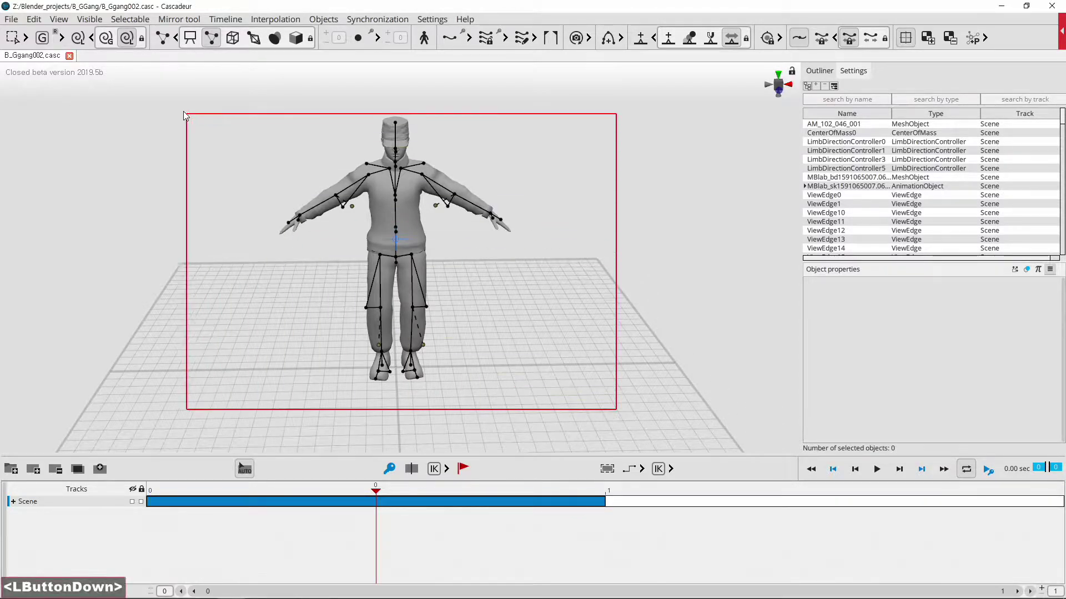
{"action": "left_click", "coordinate": [206, 244]}
{"action": "middle_click", "coordinate": [566, 295]}
{"action": "middle_click", "coordinate": [518, 333]}
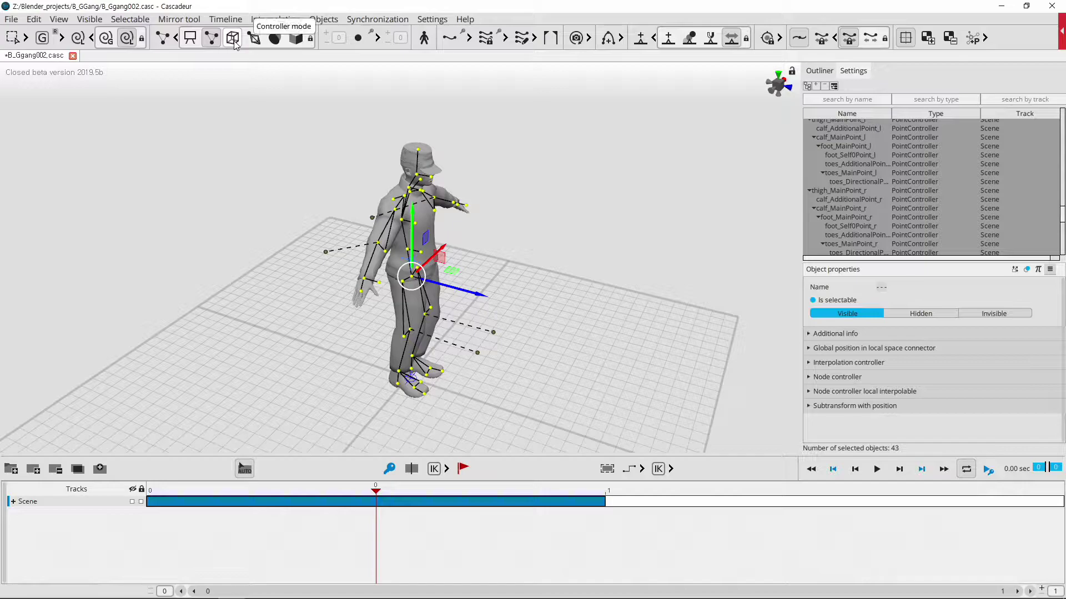
Toggle off controller and joint display modes in the toolbar so only the grey mesh shows
{"action": "left_click", "coordinate": [194, 41]}
{"action": "left_click", "coordinate": [562, 263]}
{"action": "left_click", "coordinate": [528, 328]}
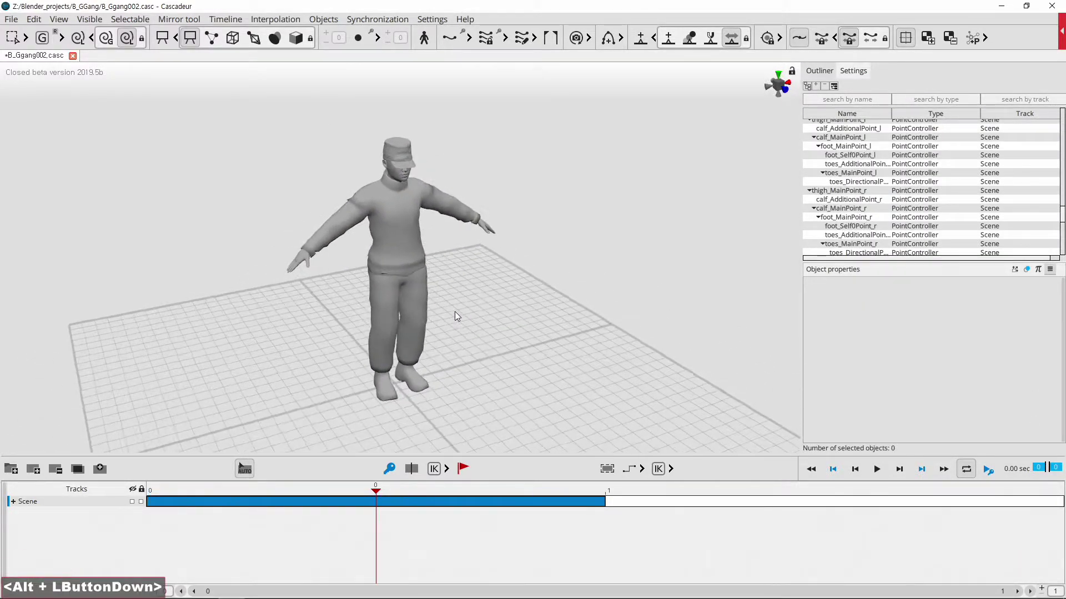
{"action": "left_click", "coordinate": [257, 46]}
{"action": "left_click", "coordinate": [285, 41]}
{"action": "left_click", "coordinate": [302, 47]}
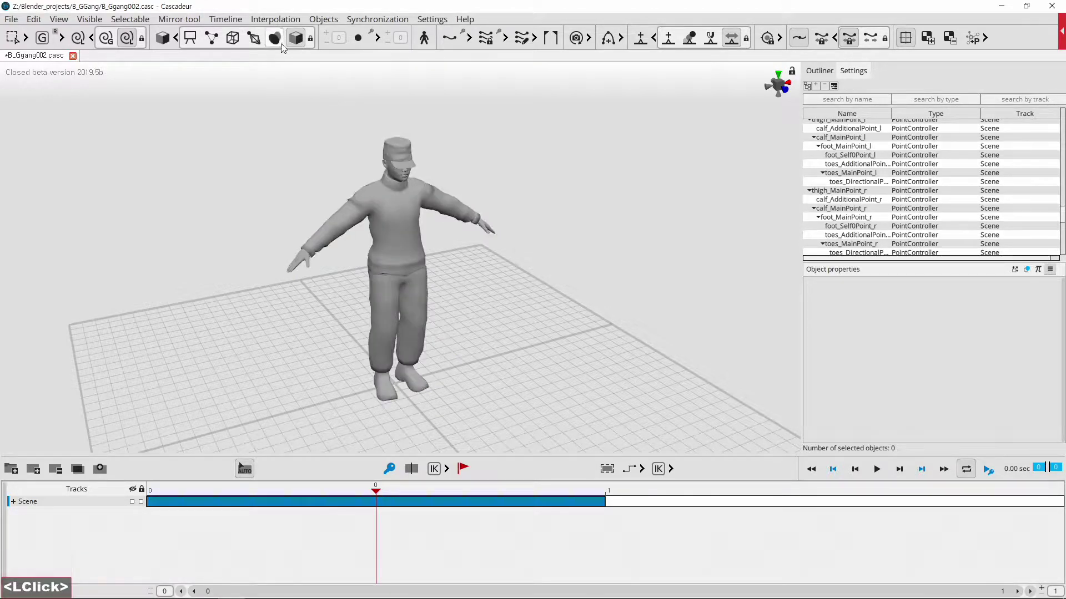
Switch to mesh selection and select only the human_male_tactical_top garment mesh
{"action": "left_click", "coordinate": [533, 426]}
{"action": "double_click", "coordinate": [261, 127]}
{"action": "left_click", "coordinate": [205, 120]}
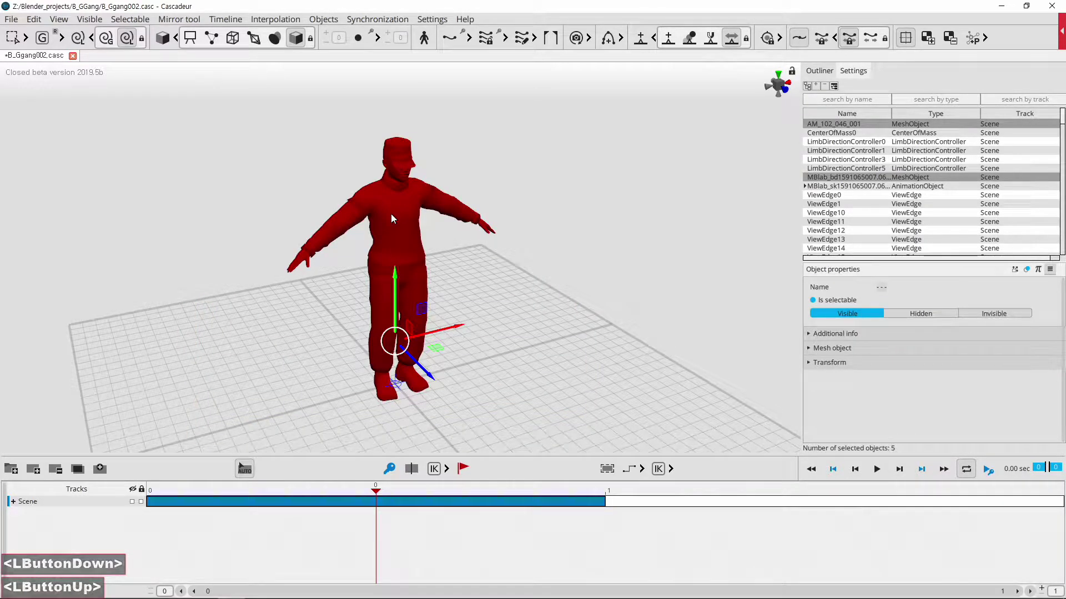
{"action": "left_click", "coordinate": [460, 120]}
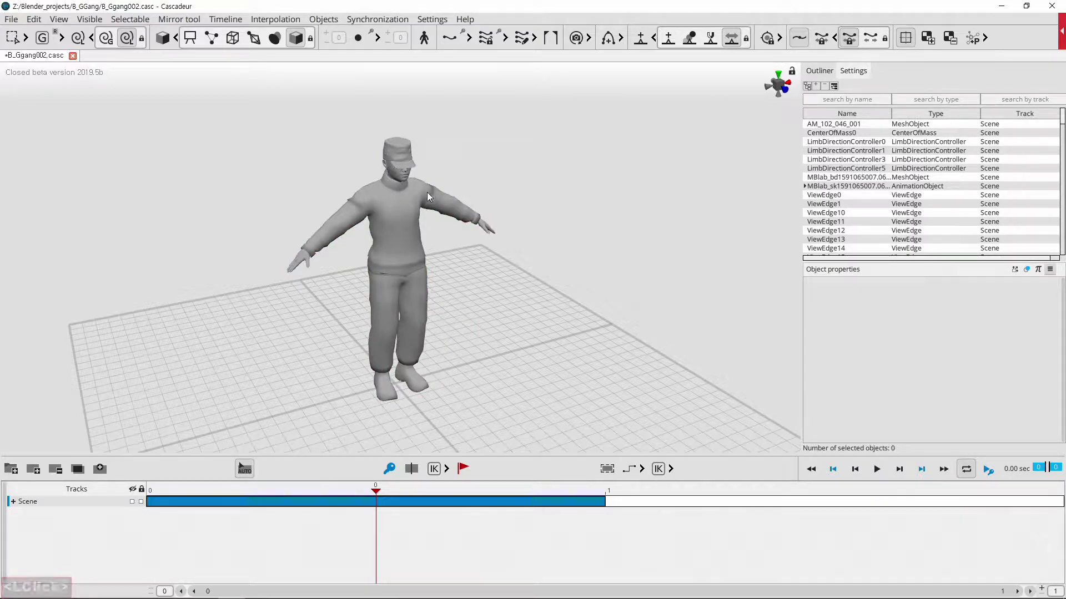
{"action": "left_click", "coordinate": [431, 195]}
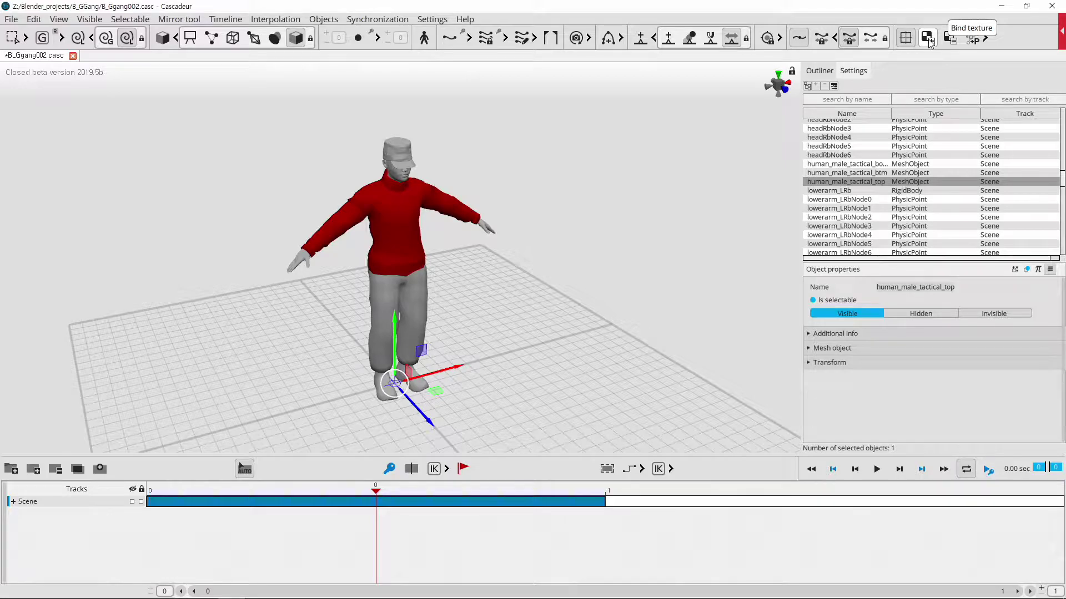
Bind male_tactical_Top_diffuse.png as the texture for the top mesh
{"action": "left_click", "coordinate": [931, 42]}
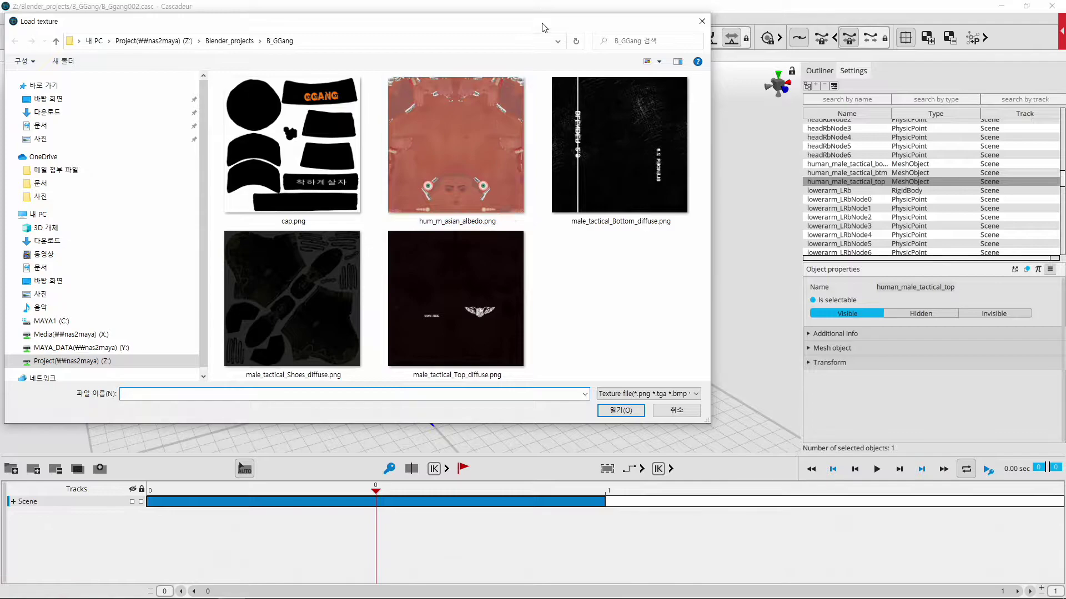
{"action": "left_click", "coordinate": [549, 26]}
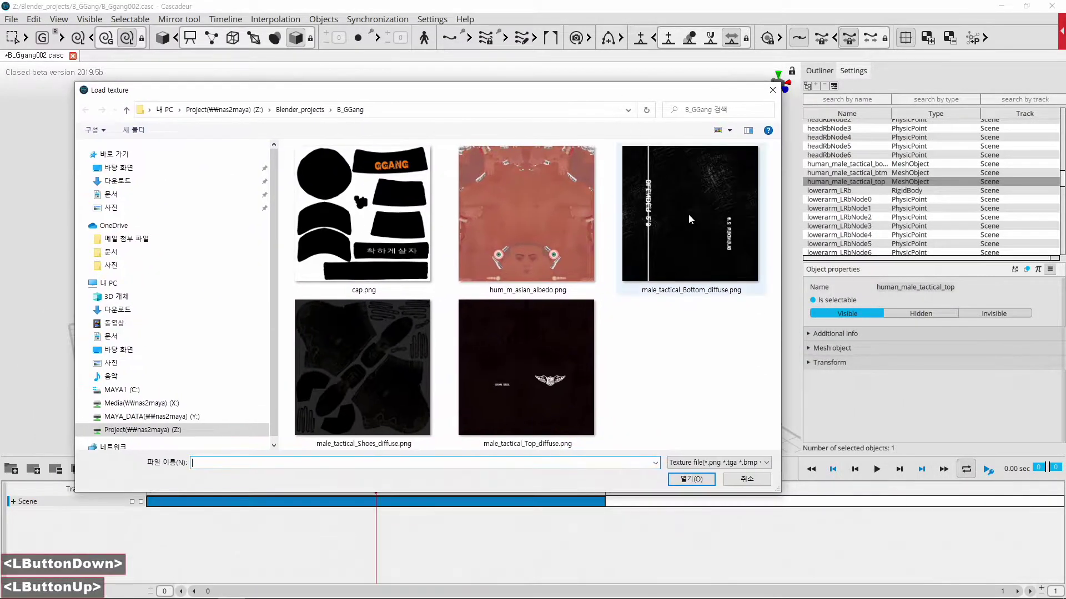
{"action": "left_click", "coordinate": [541, 374]}
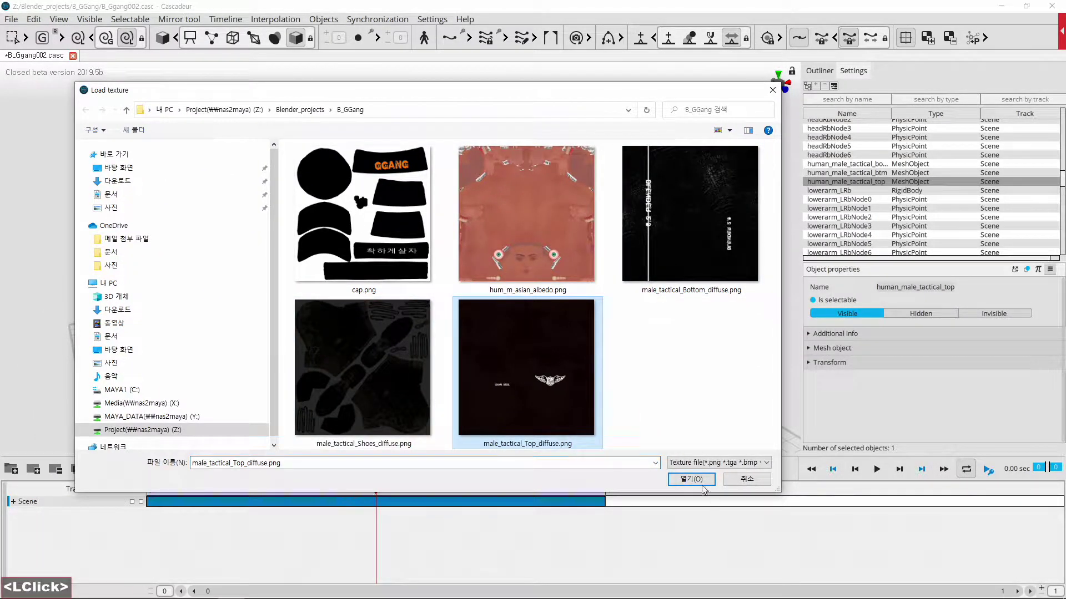
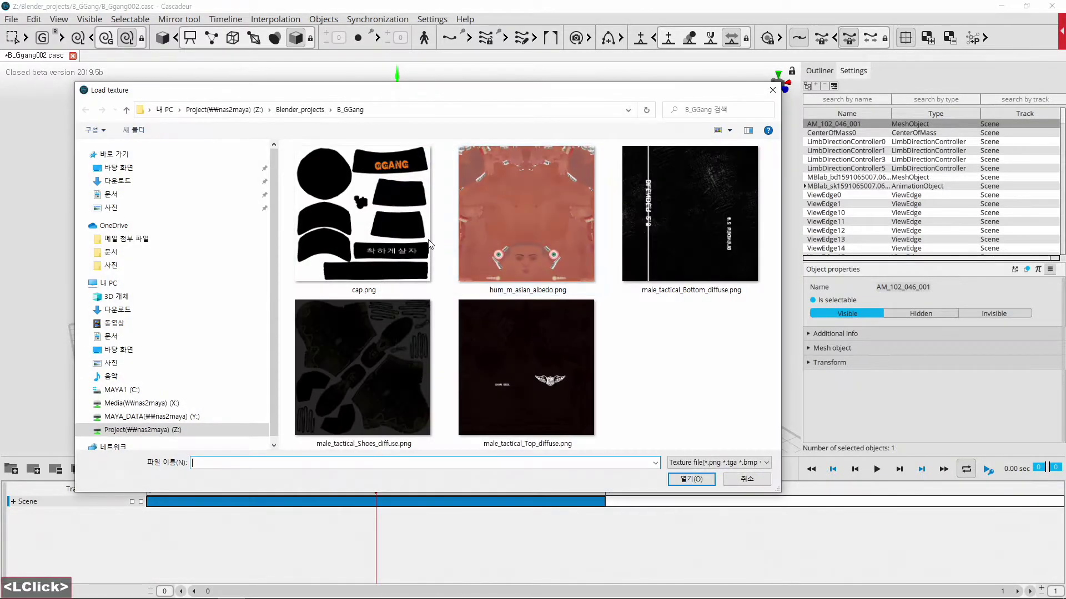
Bind cap.png to the cap and the shoes texture to the boots, then deselect
{"action": "left_click", "coordinate": [409, 199]}
{"action": "left_click", "coordinate": [409, 199]}
{"action": "double_click", "coordinate": [409, 200]}
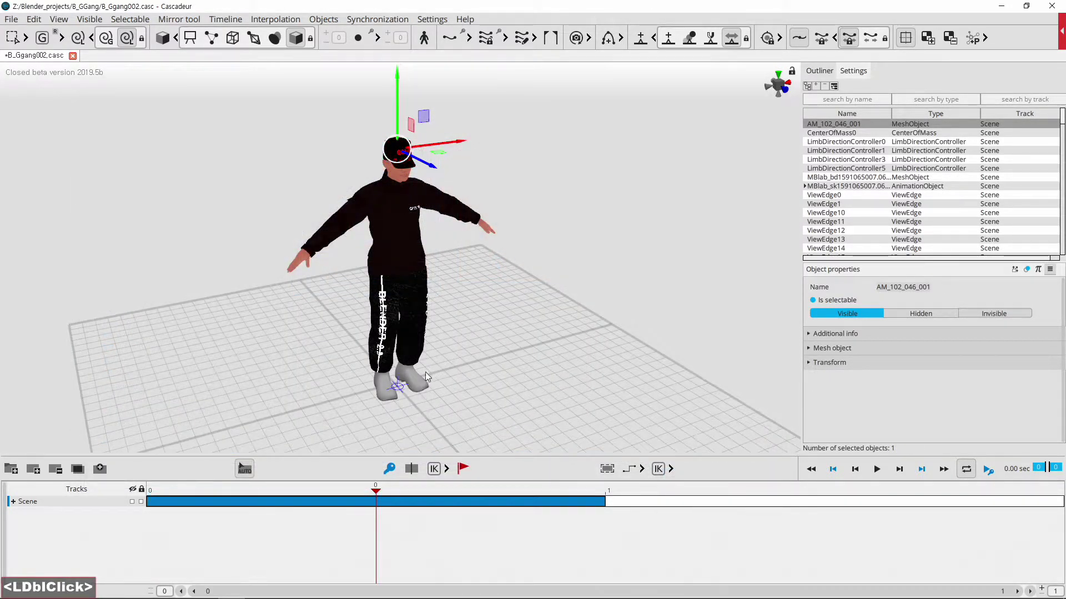
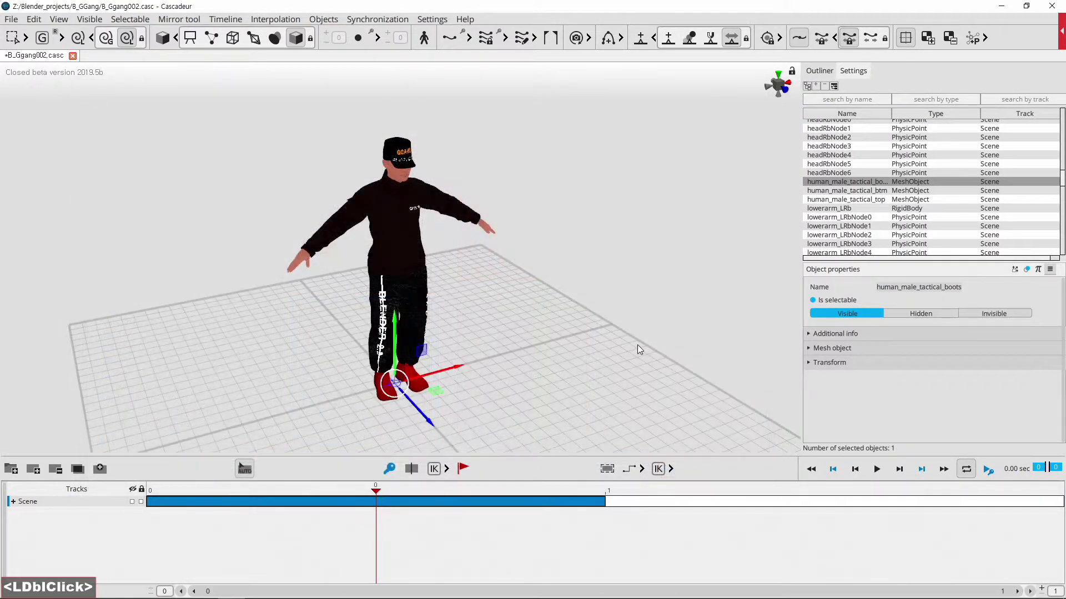
{"action": "double_click", "coordinate": [568, 361]}
{"action": "left_click", "coordinate": [542, 307]}
{"action": "left_click", "coordinate": [497, 338]}
{"action": "scroll", "scroll_direction": "up", "scroll_amount": 3}
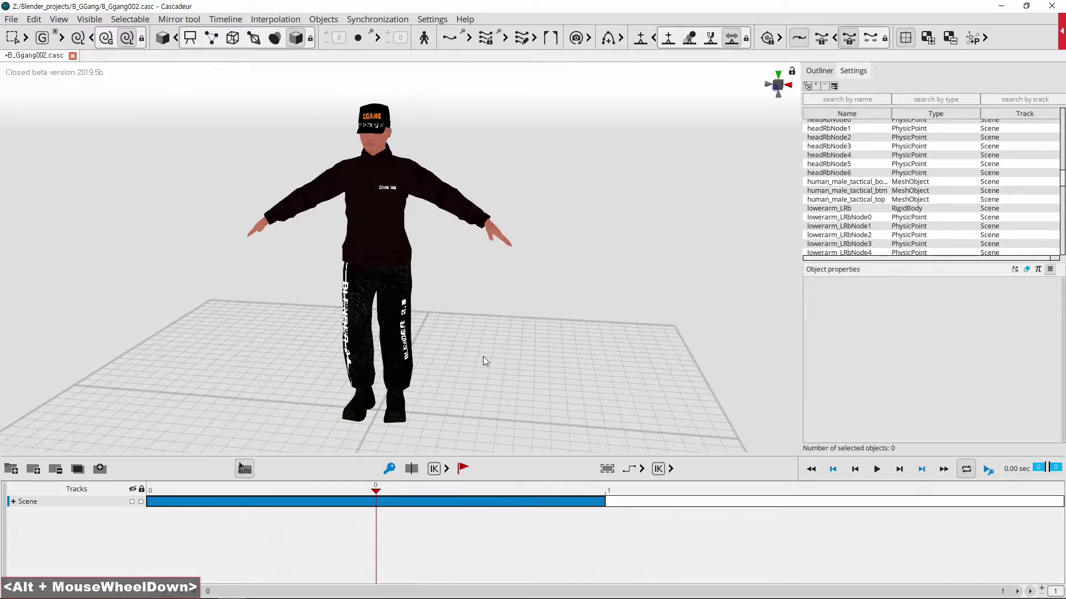
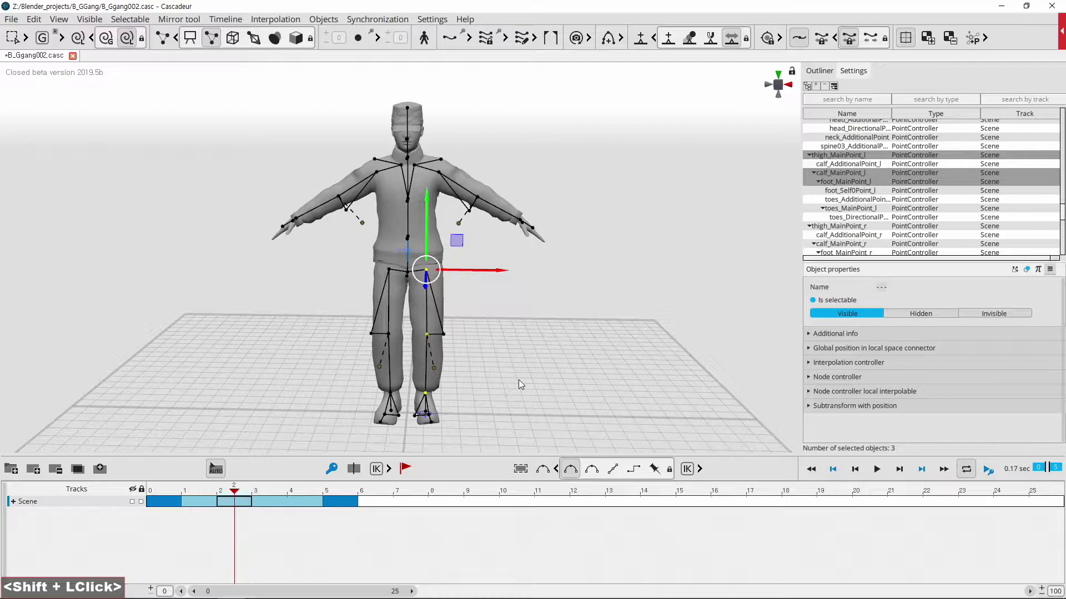
Select the left leg, left arm and upper-body controller chains by double-clicking them
{"action": "left_click", "coordinate": [522, 383]}
{"action": "left_click", "coordinate": [479, 441]}
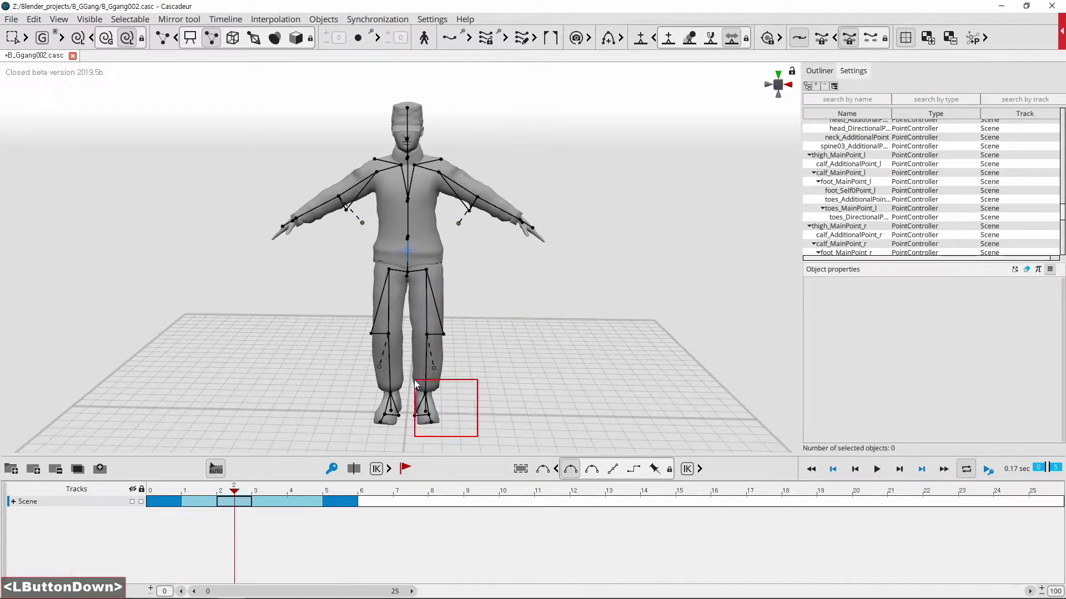
{"action": "double_click", "coordinate": [515, 361]}
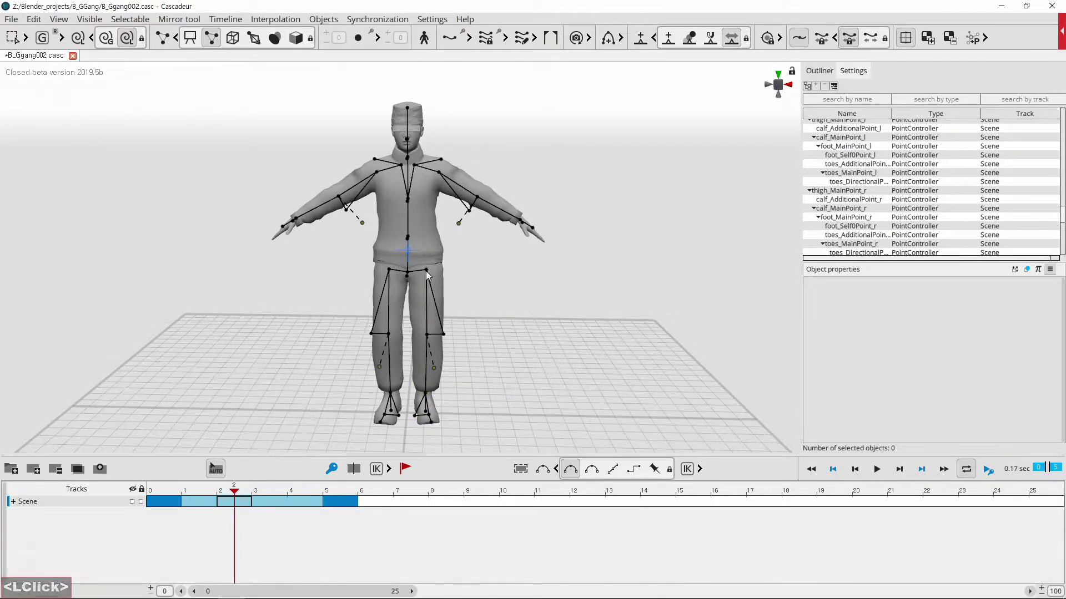
{"action": "left_click", "coordinate": [429, 271]}
{"action": "left_click", "coordinate": [429, 272]}
{"action": "left_click", "coordinate": [429, 272]}
{"action": "double_click", "coordinate": [429, 272]}
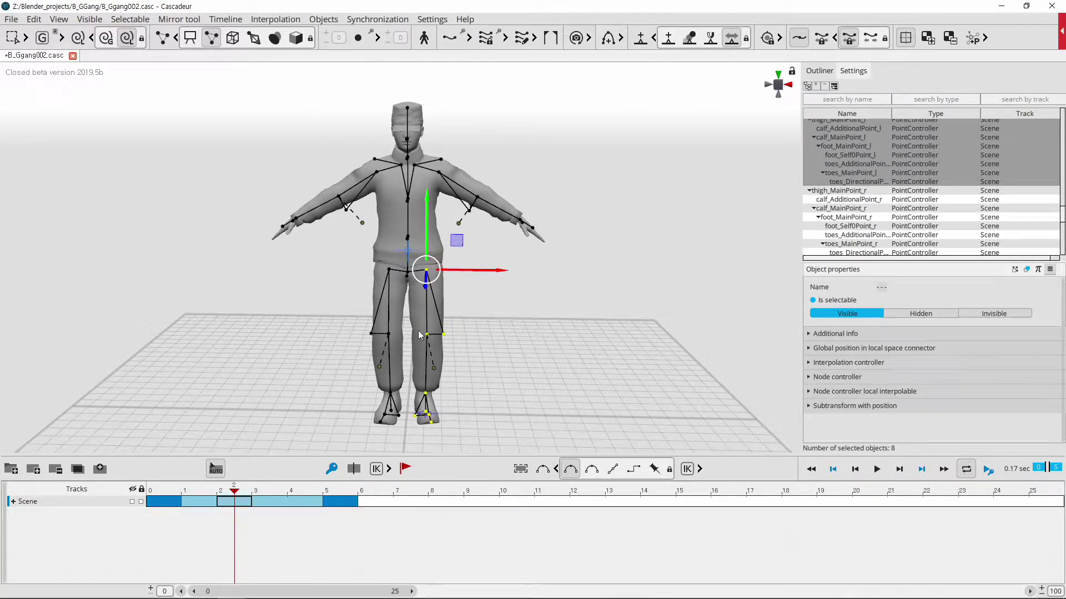
{"action": "left_click", "coordinate": [441, 175]}
{"action": "left_click", "coordinate": [442, 175]}
{"action": "double_click", "coordinate": [441, 175]}
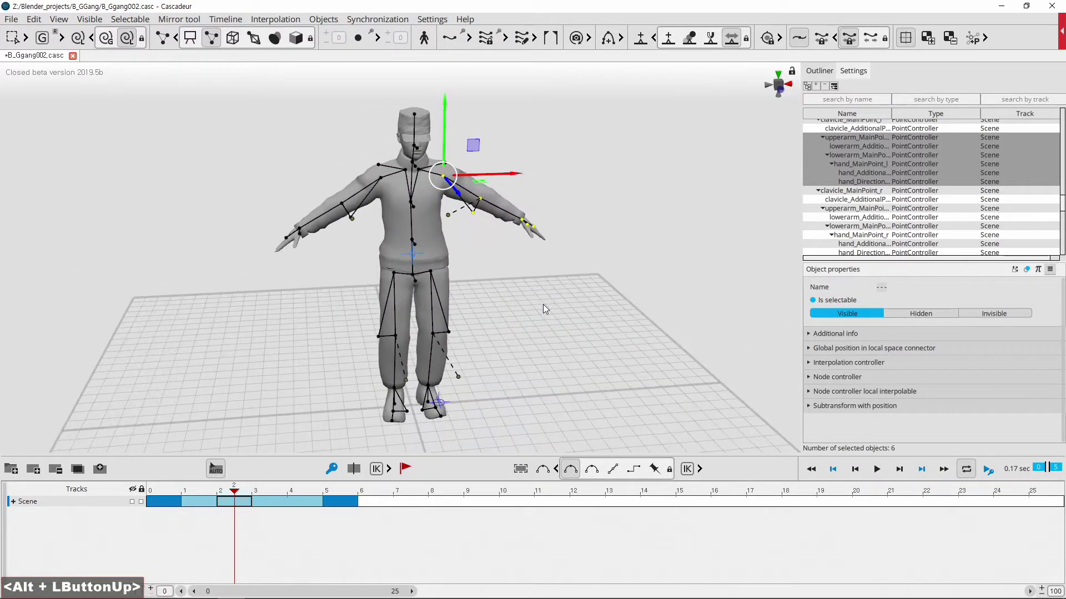
{"action": "left_click", "coordinate": [383, 184]}
{"action": "left_click", "coordinate": [383, 184]}
{"action": "double_click", "coordinate": [383, 184]}
{"action": "double_click", "coordinate": [575, 269]}
{"action": "double_click", "coordinate": [417, 242]}
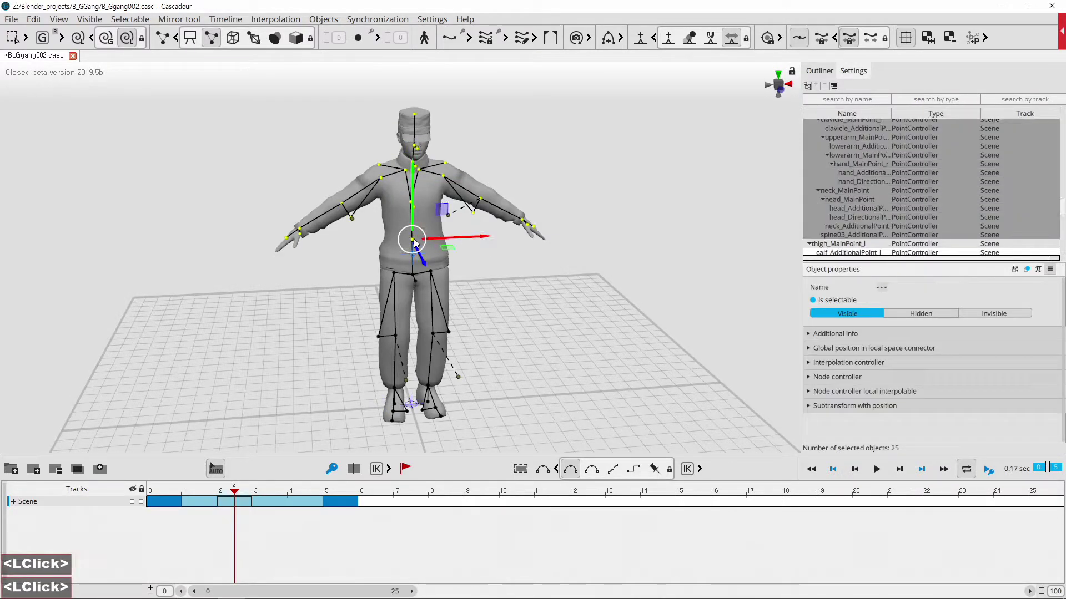
{"action": "left_click", "coordinate": [569, 325]}
Select both feet's controllers and pin them in place with the fixation hotkey R
{"action": "middle_click", "coordinate": [440, 377]}
{"action": "scroll", "scroll_direction": "up", "scroll_amount": 3}
{"action": "left_click", "coordinate": [271, 317]}
{"action": "left_click", "coordinate": [565, 382]}
{"action": "middle_click", "coordinate": [576, 343]}
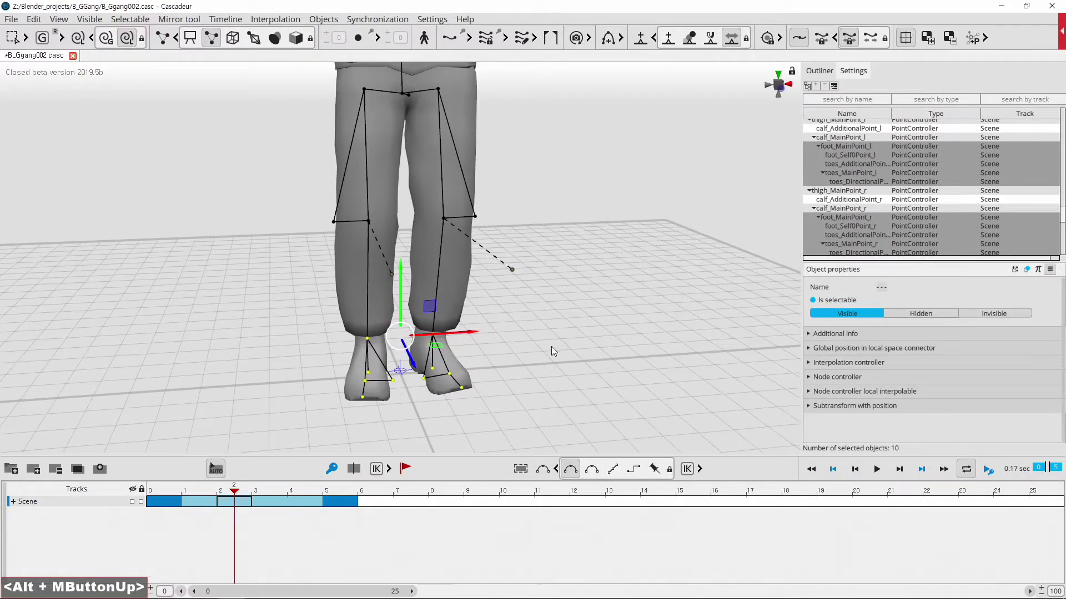
{"action": "key", "text": "r"}
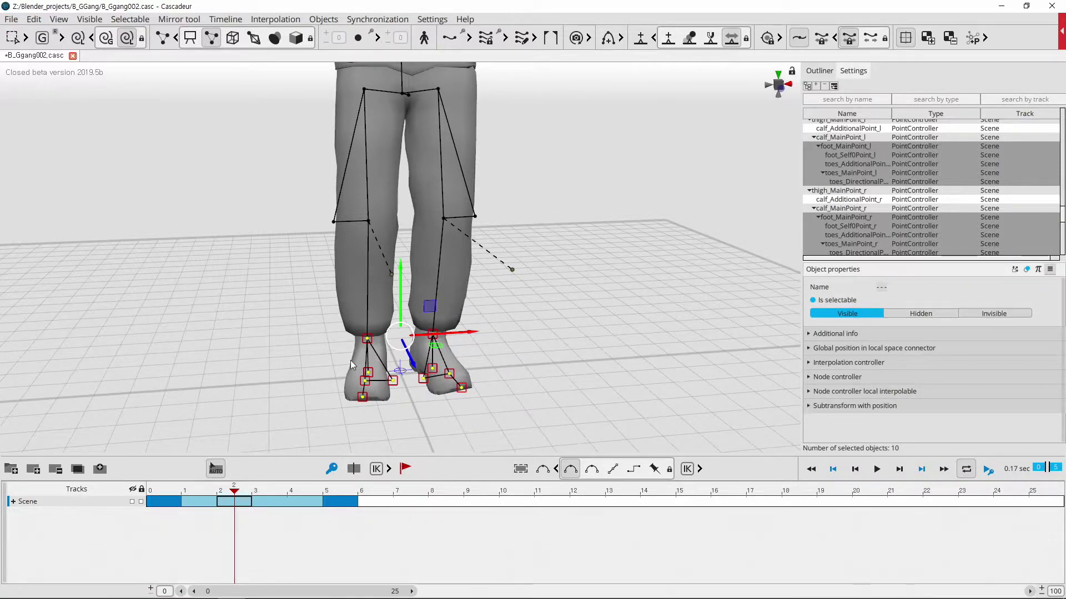
Orbit and zoom back out to view the full body and start selecting the upper body
{"action": "middle_click", "coordinate": [642, 246]}
{"action": "scroll", "scroll_direction": "down", "scroll_amount": 3}
{"action": "middle_click", "coordinate": [554, 273]}
{"action": "middle_click", "coordinate": [566, 274]}
{"action": "middle_click", "coordinate": [574, 283]}
{"action": "left_click", "coordinate": [643, 278]}
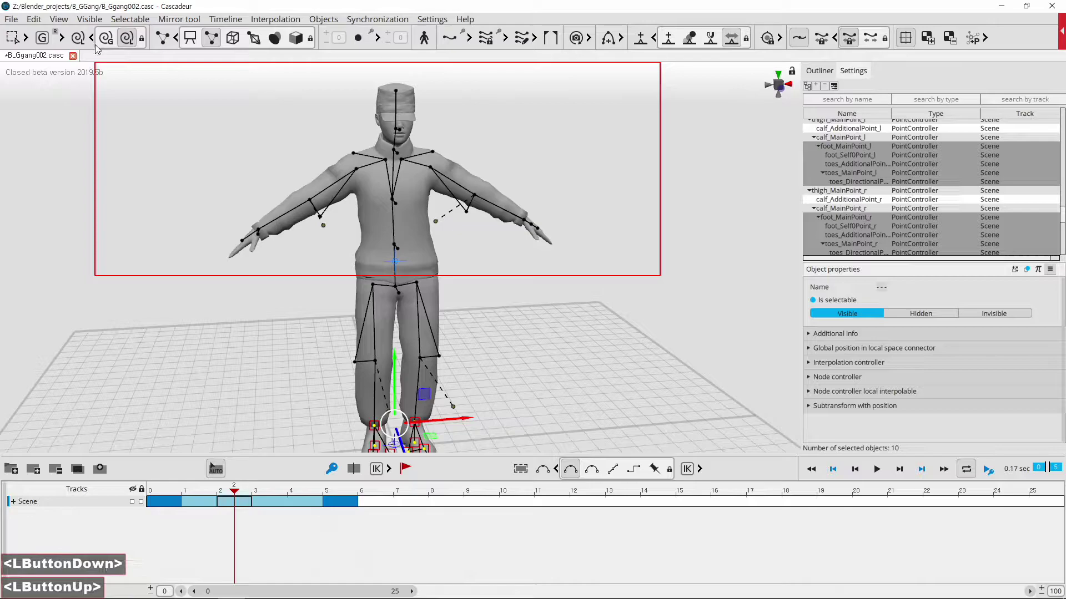
Try lowering the upper body into a crouch, then undo the move
{"action": "left_click", "coordinate": [397, 188]}
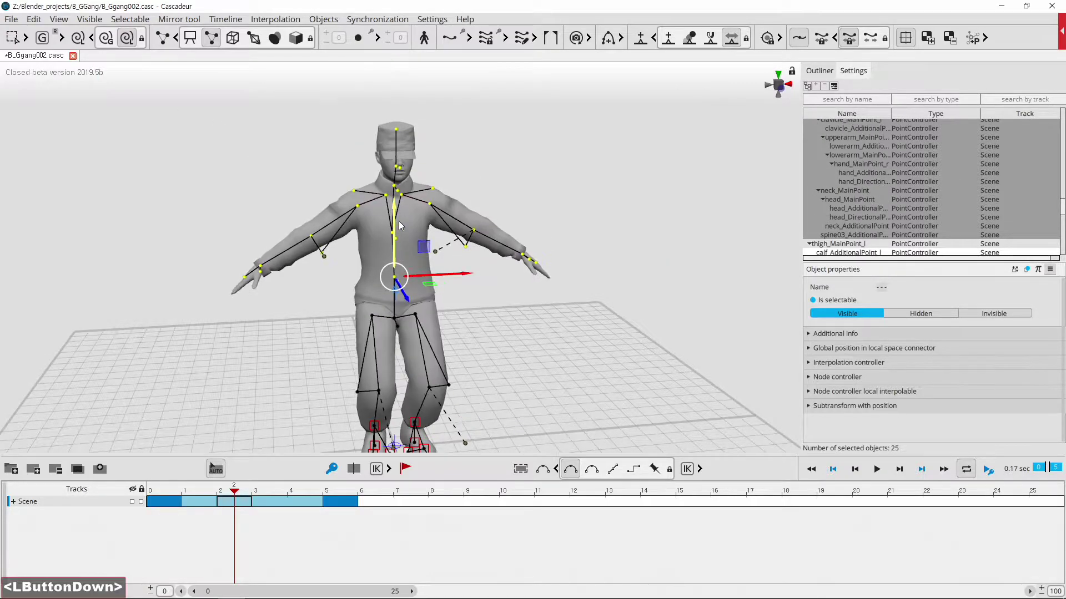
{"action": "middle_click", "coordinate": [532, 370]}
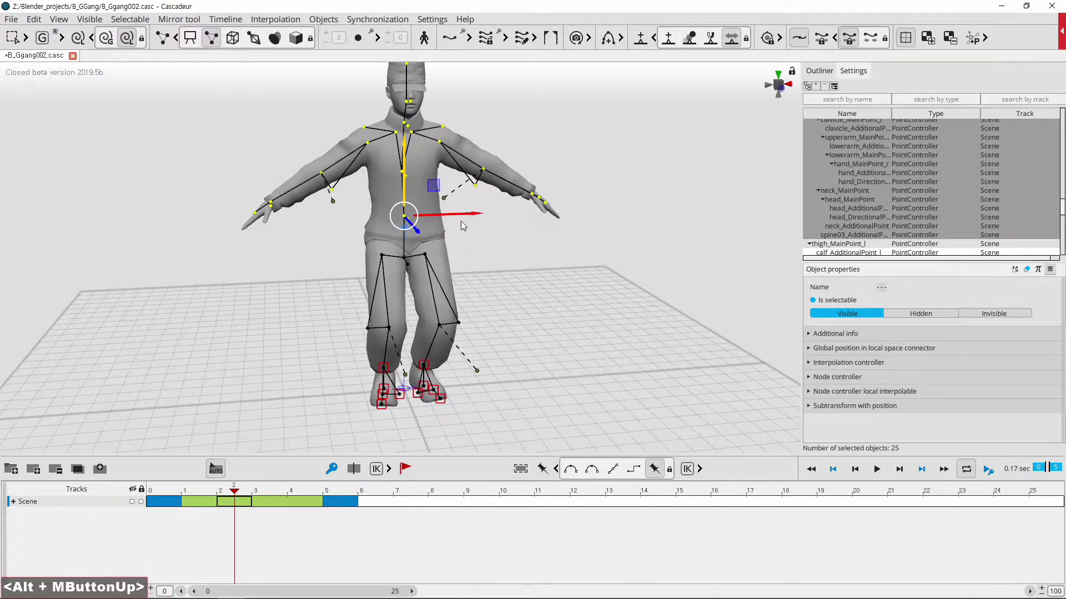
{"action": "left_click", "coordinate": [464, 221]}
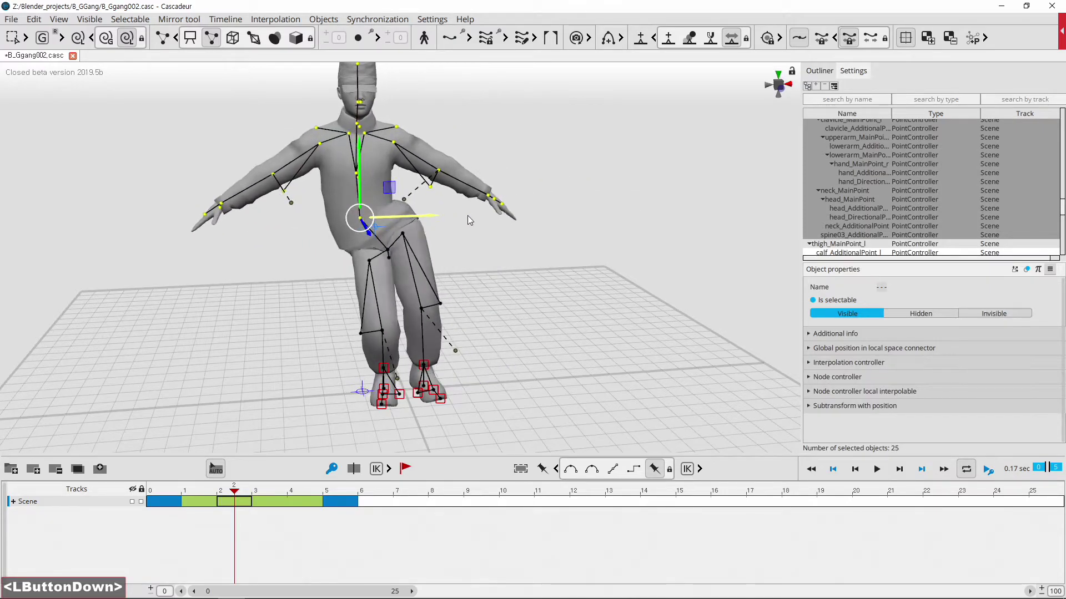
{"action": "key", "text": "ctrl+z"}
{"action": "left_click", "coordinate": [540, 326]}
{"action": "middle_click", "coordinate": [529, 326]}
Select the whole-body points on the timeline, change the interpolation mode and go to frame 6
{"action": "left_click", "coordinate": [238, 495]}
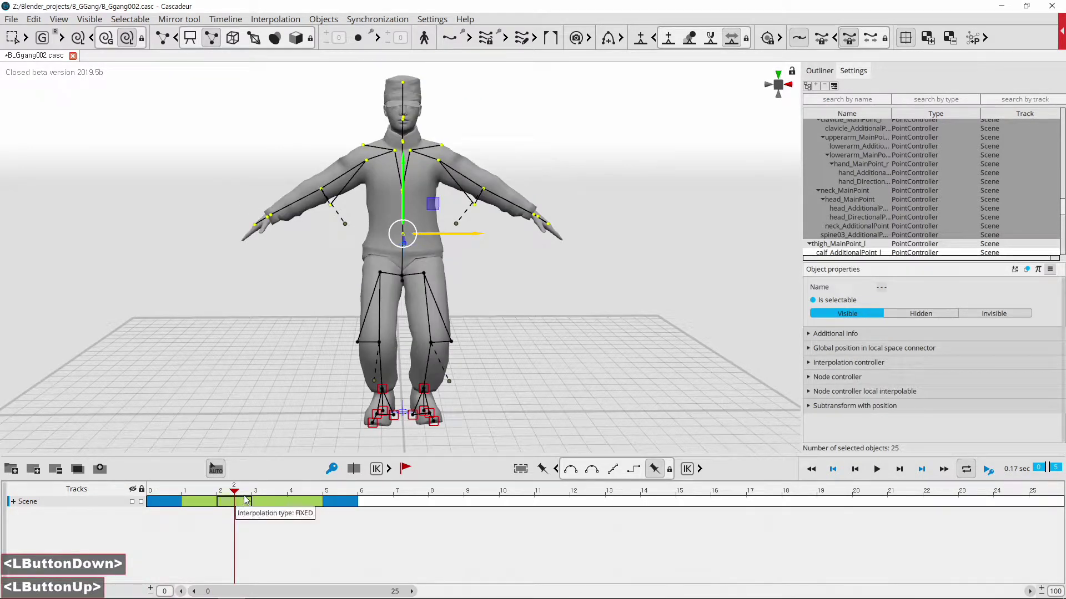
{"action": "left_click", "coordinate": [242, 494]}
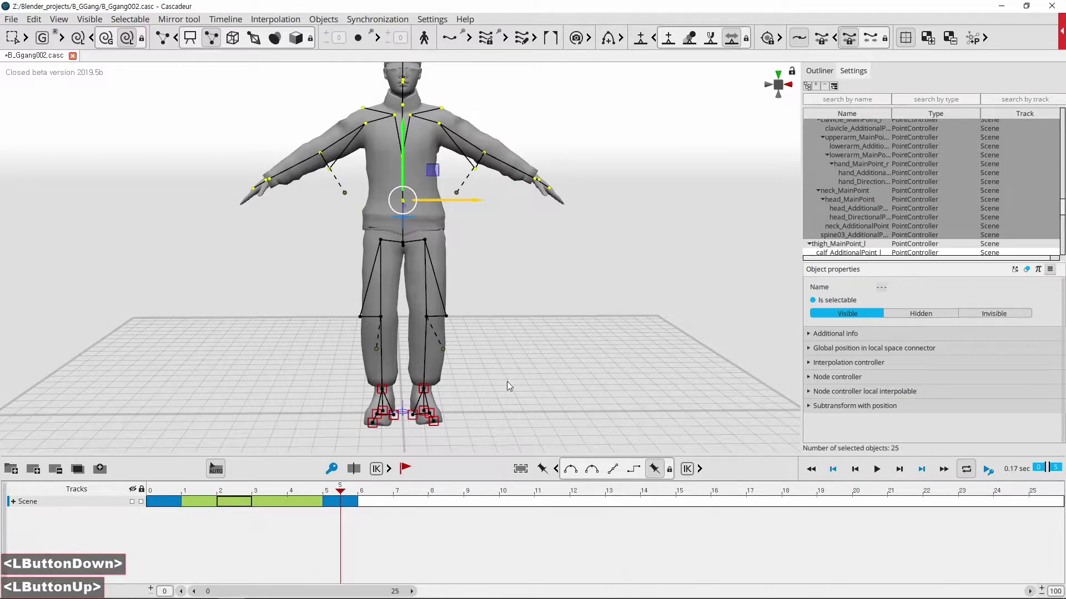
{"action": "left_click", "coordinate": [406, 152]}
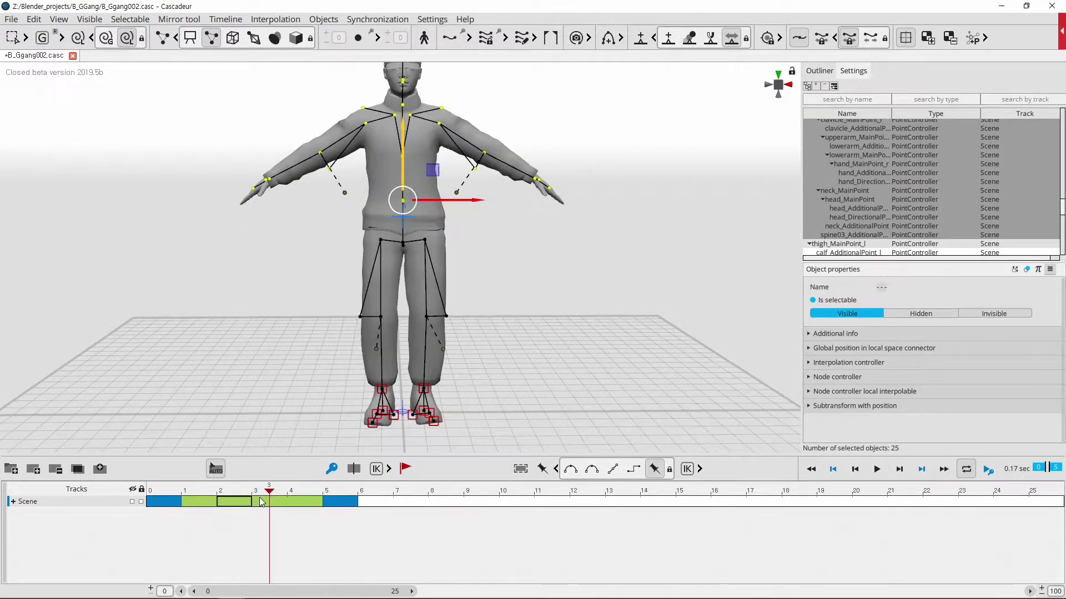
{"action": "double_click", "coordinate": [248, 502]}
{"action": "left_click", "coordinate": [272, 505]}
{"action": "double_click", "coordinate": [272, 504]}
{"action": "left_click", "coordinate": [239, 506]}
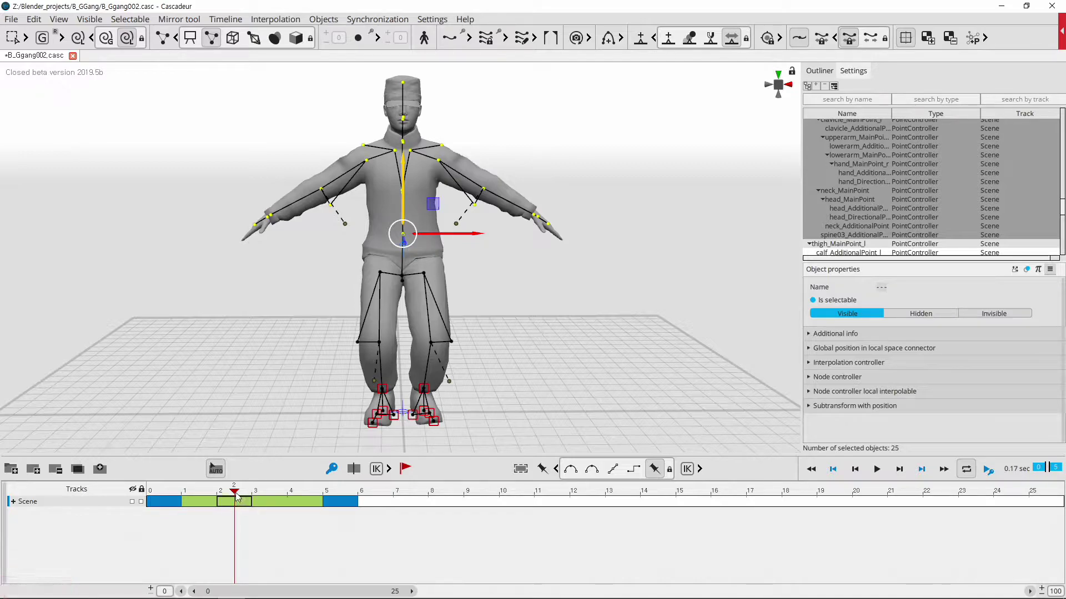
{"action": "key", "text": "ctrl+z"}
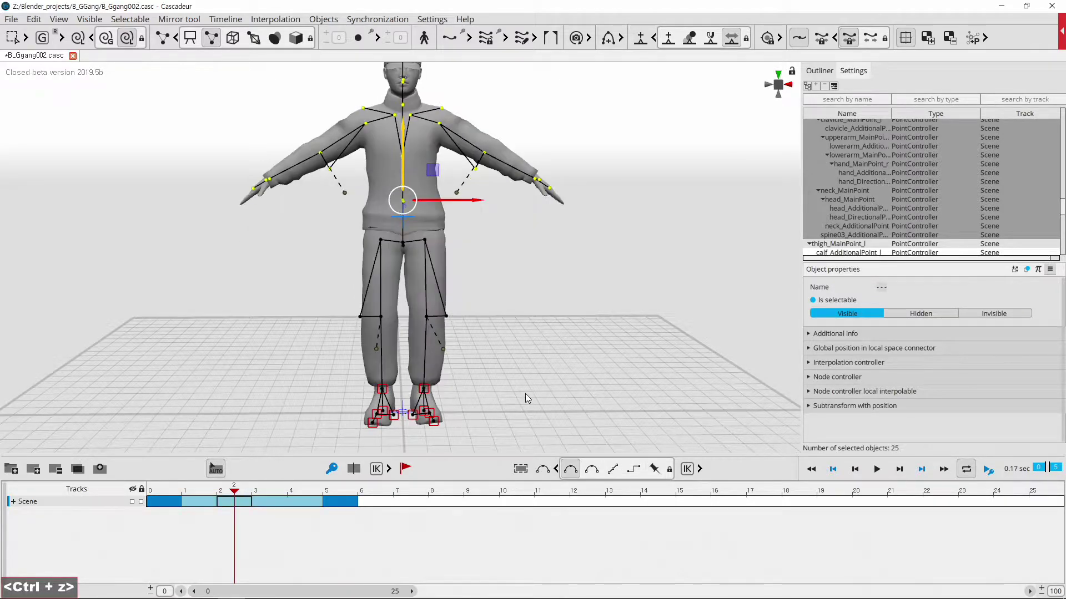
{"action": "left_click", "coordinate": [345, 496]}
{"action": "left_click", "coordinate": [349, 506]}
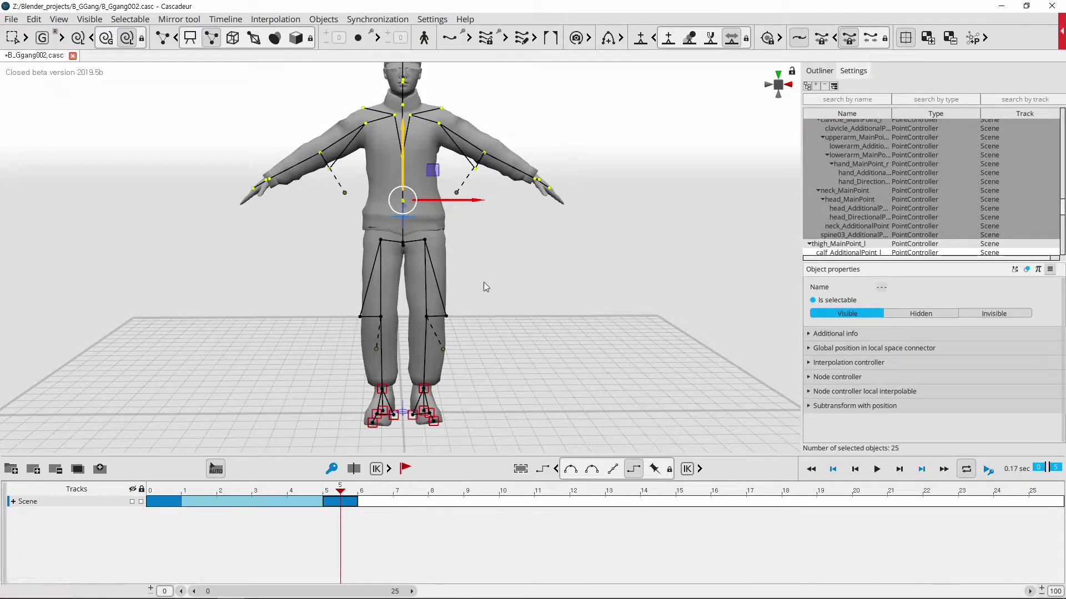
Drag the body down into a deep crouch with both knees bent
{"action": "left_click", "coordinate": [405, 142]}
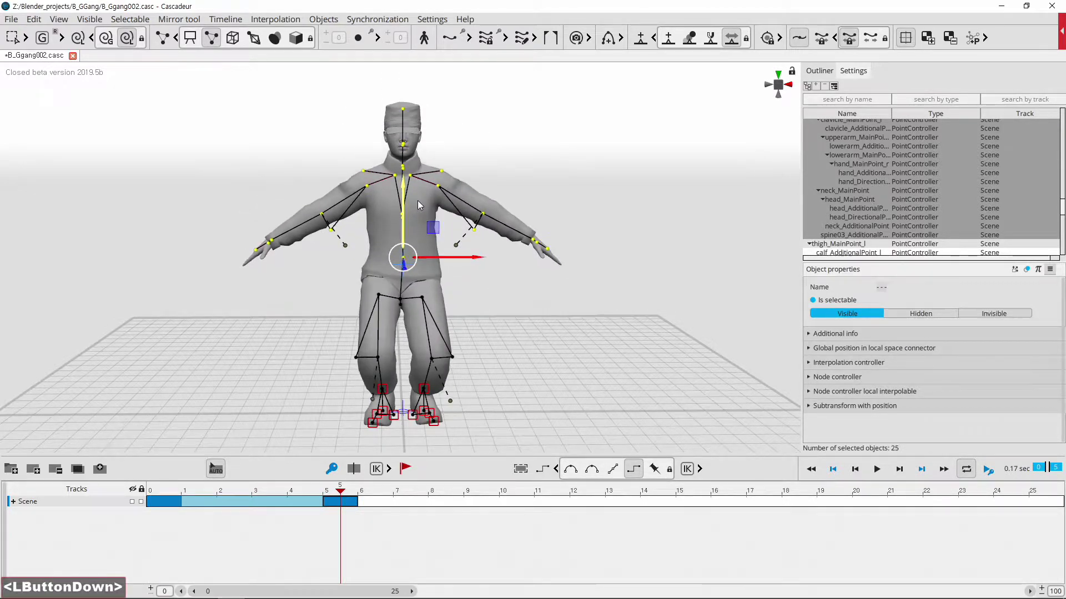
{"action": "middle_click", "coordinate": [528, 336]}
{"action": "left_click", "coordinate": [529, 369]}
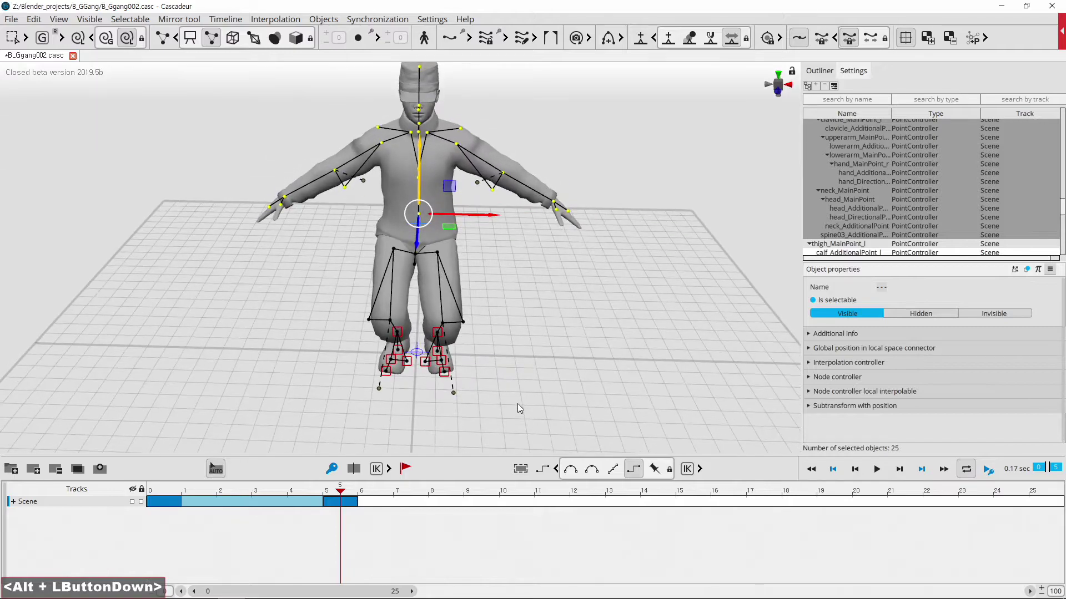
Adjust the legs' knee direction controllers, clear the selection and orbit to face the character
{"action": "left_click", "coordinate": [476, 417]}
{"action": "left_click", "coordinate": [506, 401]}
{"action": "left_click", "coordinate": [498, 401]}
{"action": "left_click", "coordinate": [356, 390]}
{"action": "left_click", "coordinate": [405, 390]}
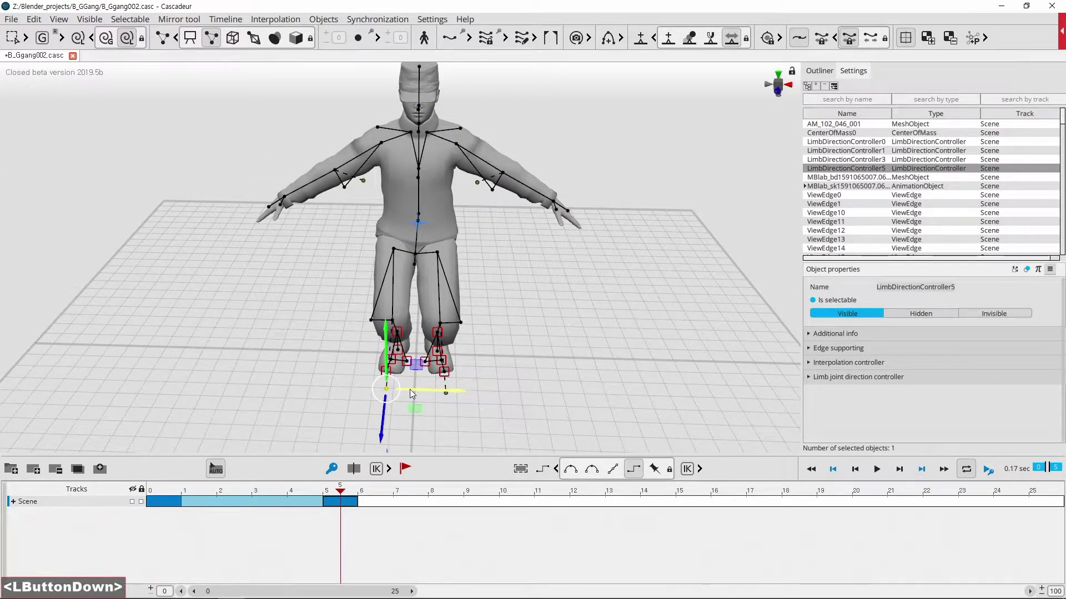
{"action": "left_click", "coordinate": [521, 406]}
{"action": "left_click", "coordinate": [490, 425]}
{"action": "left_click", "coordinate": [550, 281]}
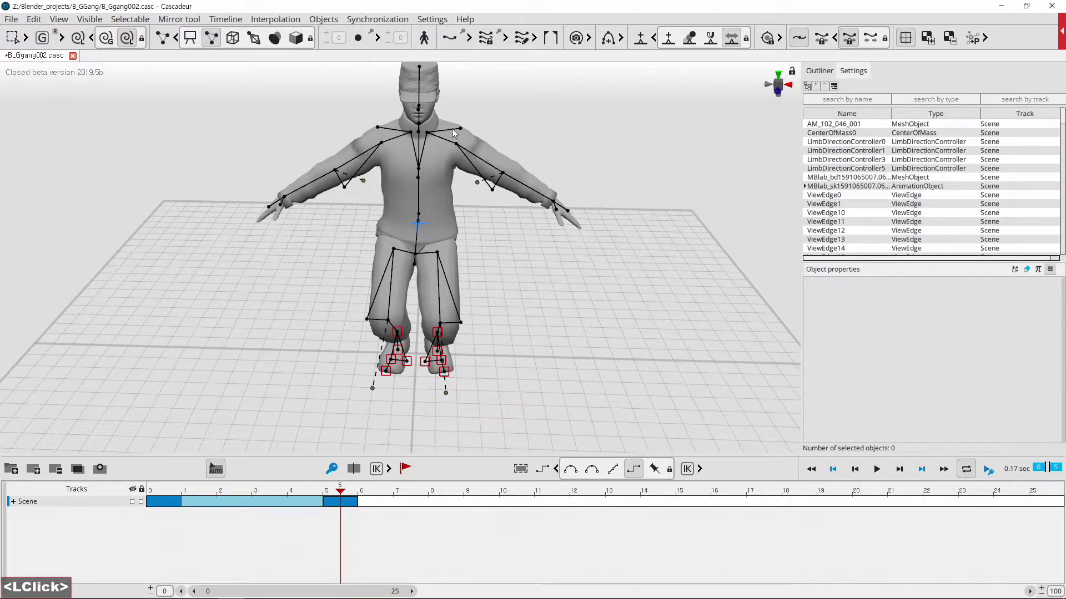
{"action": "left_click", "coordinate": [512, 316]}
{"action": "middle_click", "coordinate": [498, 251]}
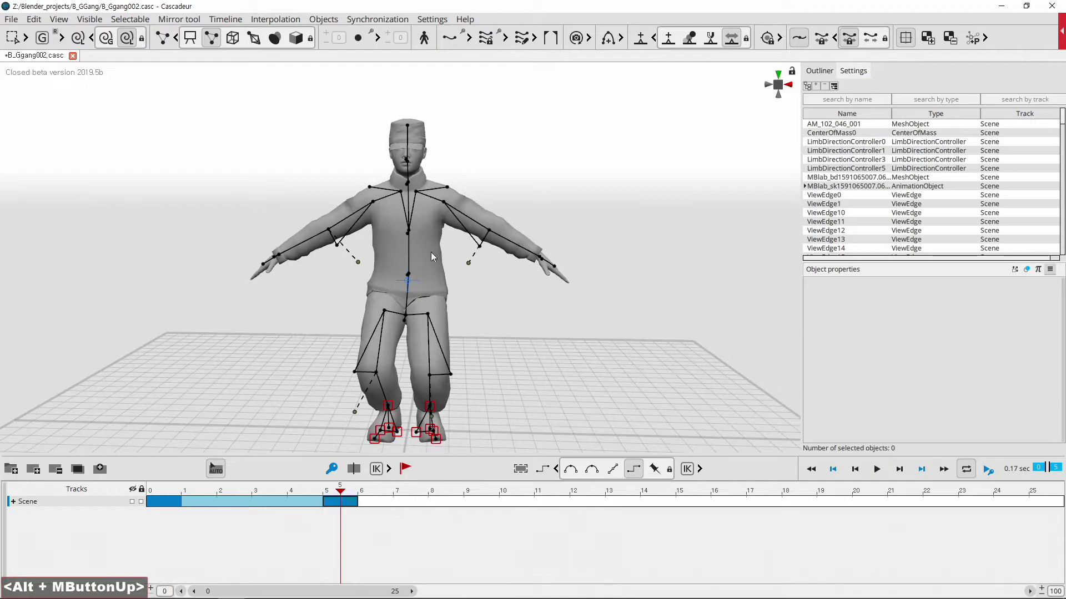
{"action": "middle_click", "coordinate": [426, 266]}
Try rotating the head and shoulders and moving the left hand inward, undoing each attempt
{"action": "left_click", "coordinate": [453, 291]}
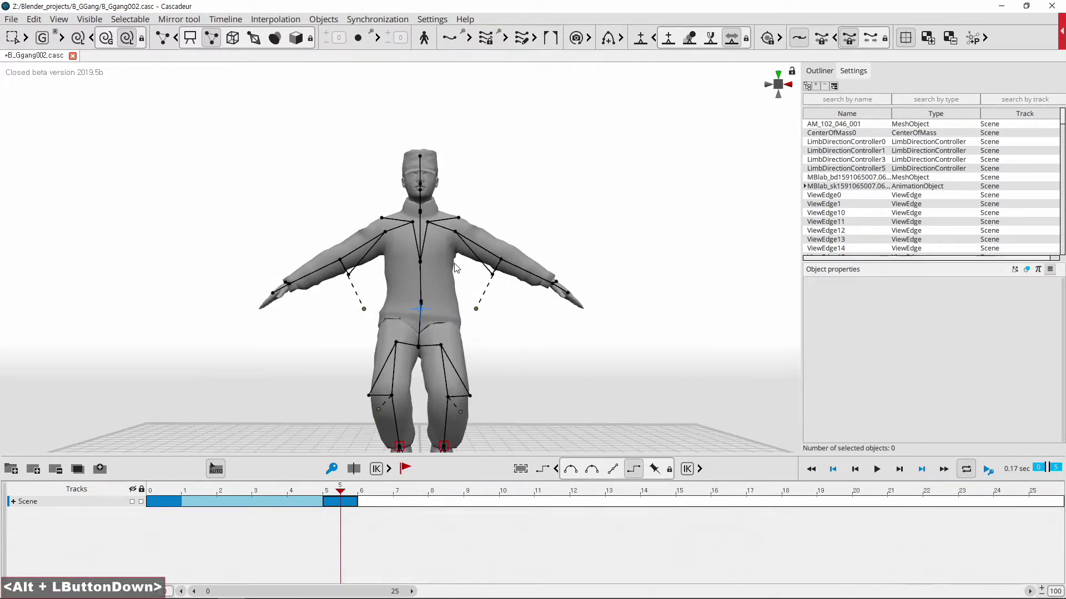
{"action": "left_click", "coordinate": [377, 137]}
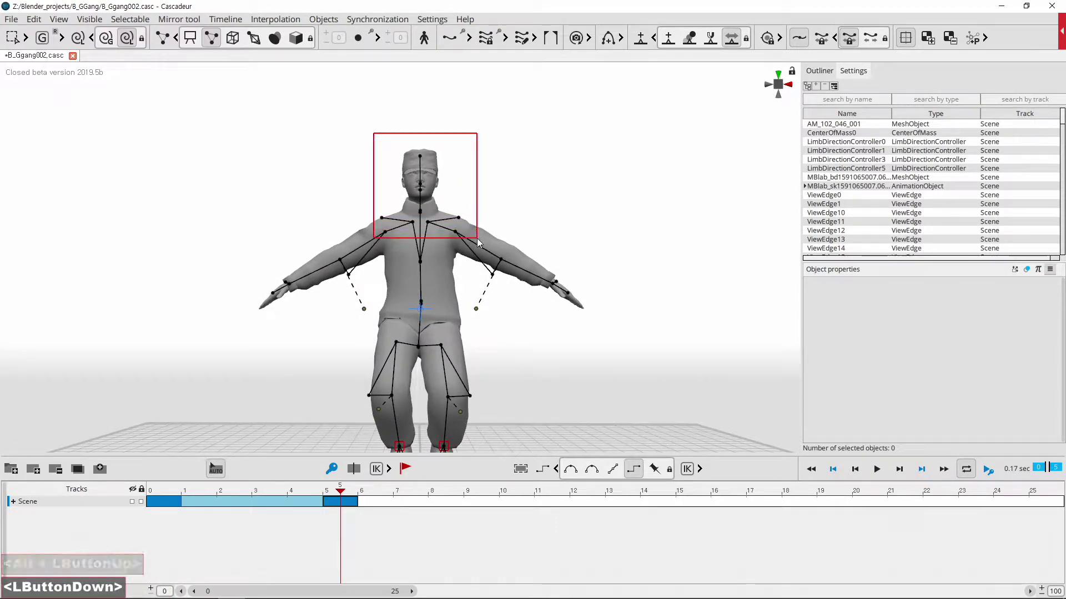
{"action": "key", "text": "r"}
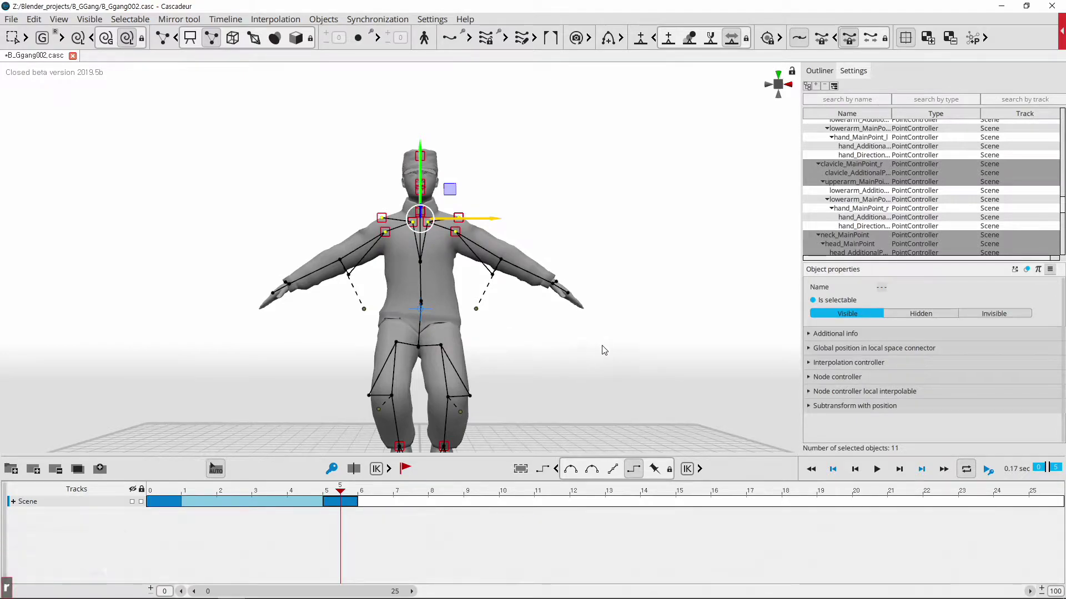
{"action": "left_click", "coordinate": [640, 371]}
{"action": "left_click", "coordinate": [569, 429]}
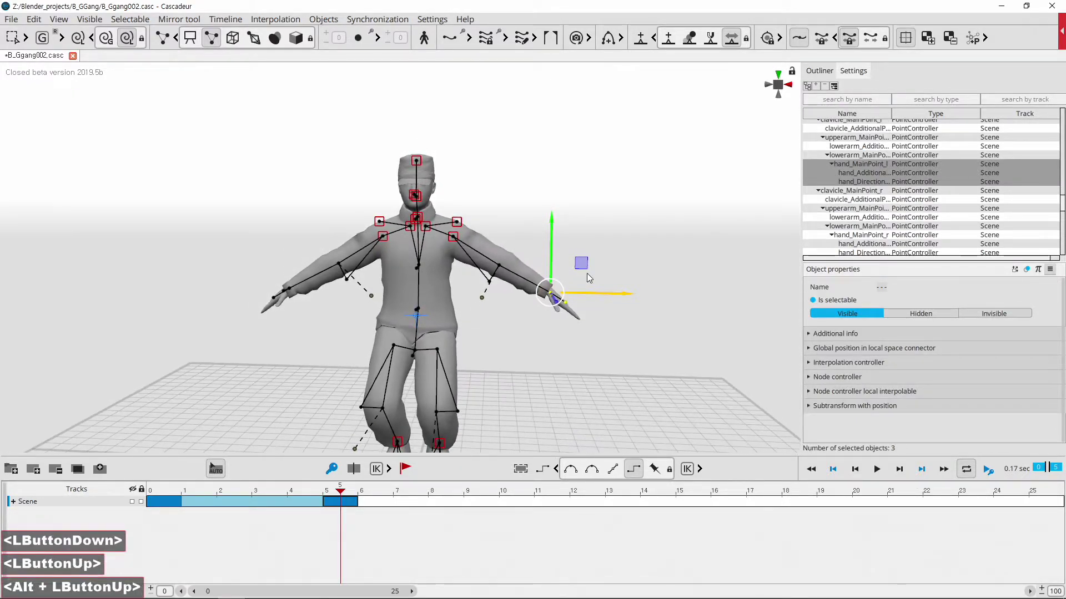
{"action": "left_click", "coordinate": [592, 264]}
{"action": "key", "text": "ctrl+z"}
{"action": "key", "text": "ctrl+z"}
{"action": "left_click", "coordinate": [539, 255]}
{"action": "left_click", "coordinate": [581, 267]}
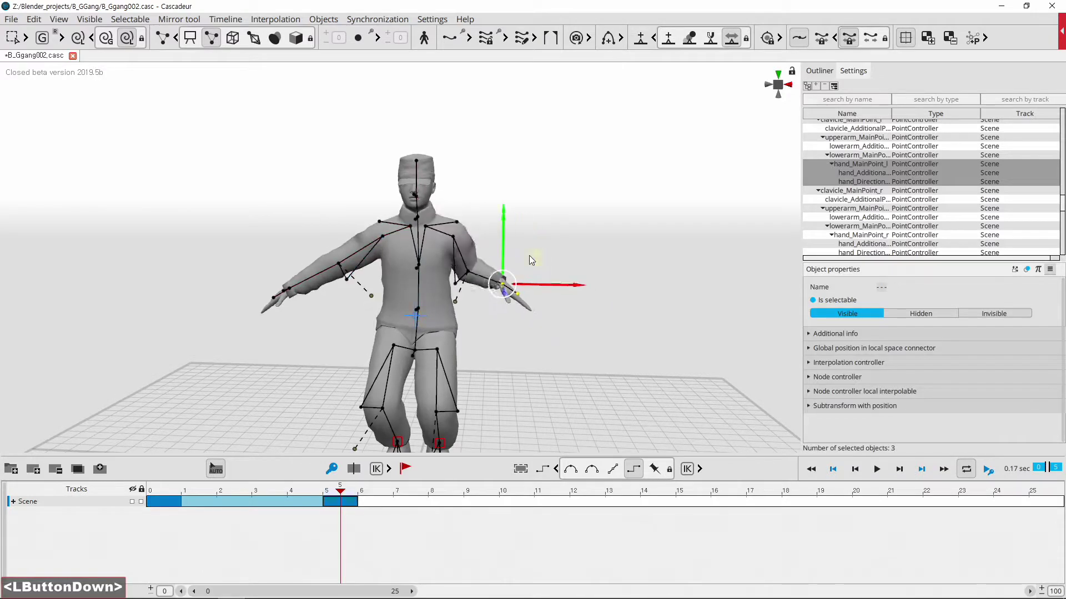
{"action": "key", "text": "ctrl+z"}
Rotate the upper-body points to lean the torso forward
{"action": "left_click", "coordinate": [481, 253]}
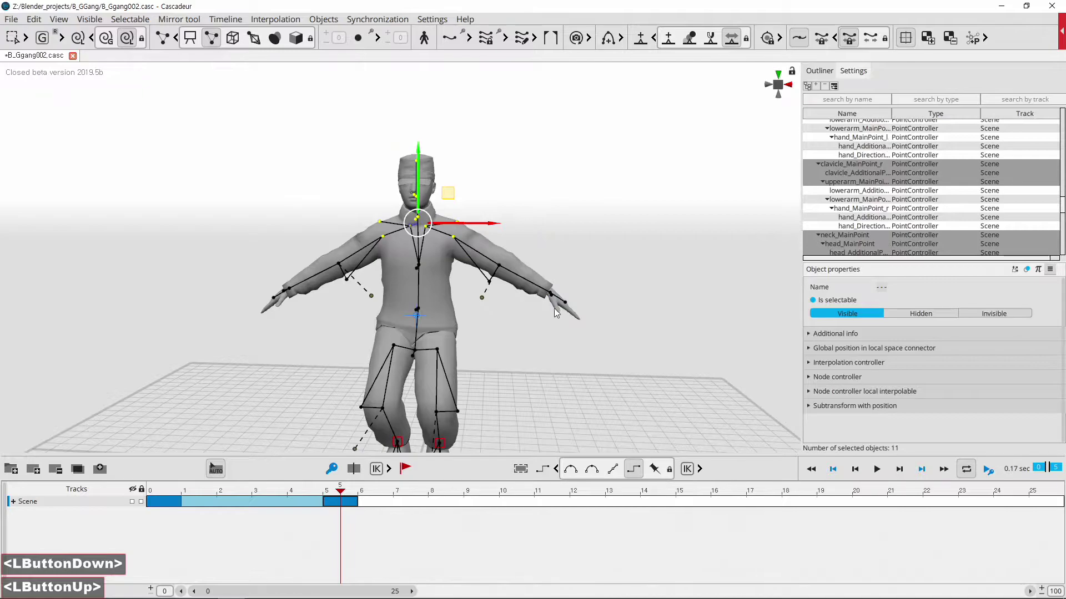
{"action": "key", "text": "r"}
{"action": "left_click", "coordinate": [538, 246]}
Move the left hand's three controllers down in front of the thigh
{"action": "left_click", "coordinate": [586, 270]}
{"action": "left_click", "coordinate": [616, 292]}
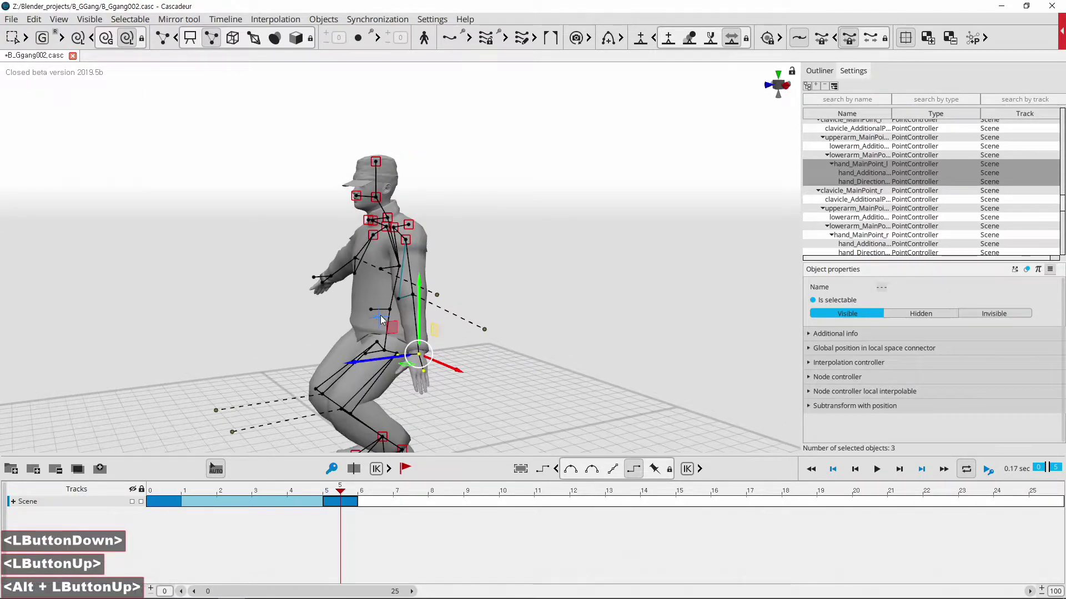
{"action": "left_click", "coordinate": [390, 329]}
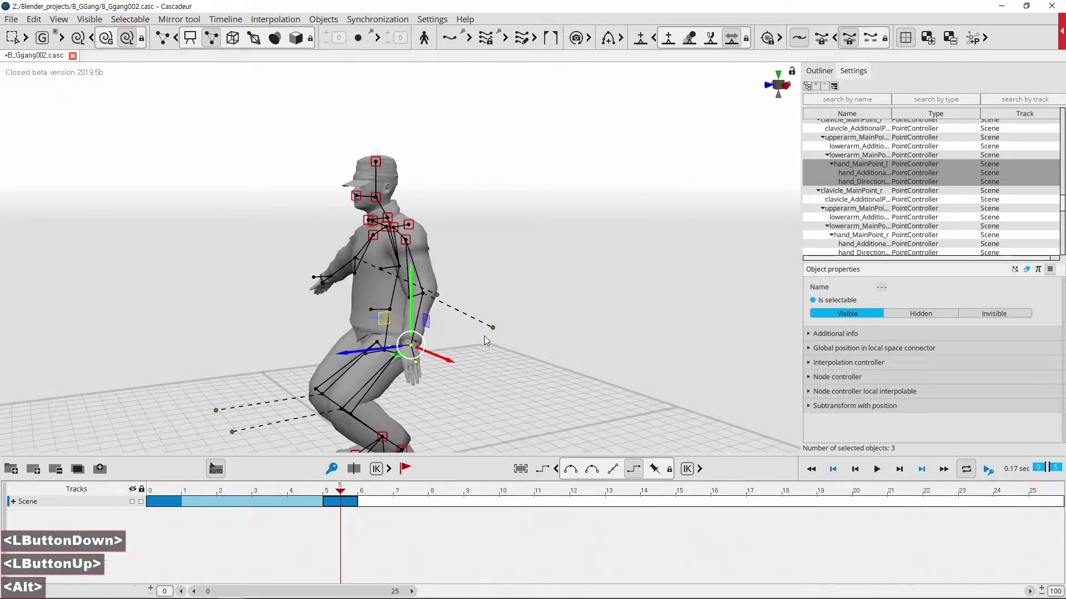
{"action": "left_click", "coordinate": [494, 343]}
{"action": "middle_click", "coordinate": [488, 339]}
{"action": "scroll", "scroll_direction": "up", "scroll_amount": 3}
Switch to the rotate manipulator on the left hand and zoom in on it
{"action": "key", "text": "e"}
{"action": "left_click", "coordinate": [503, 303]}
{"action": "middle_click", "coordinate": [497, 323]}
{"action": "scroll", "scroll_direction": "up", "scroll_amount": 3}
Show box controllers, select the left index finger's base joint and bend it inward
{"action": "middle_click", "coordinate": [614, 325]}
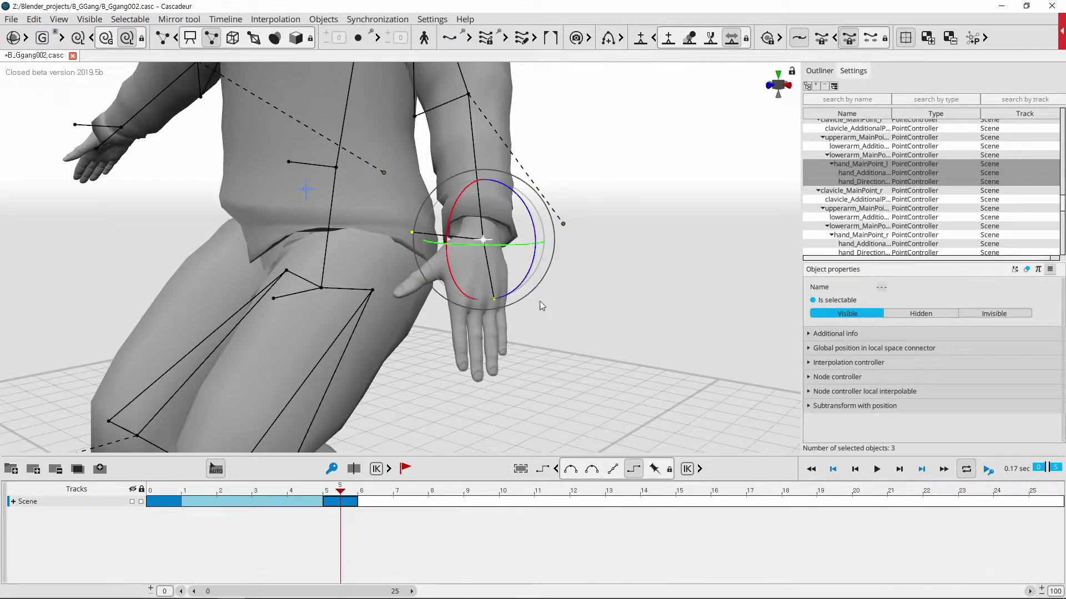
{"action": "left_click", "coordinate": [232, 38]}
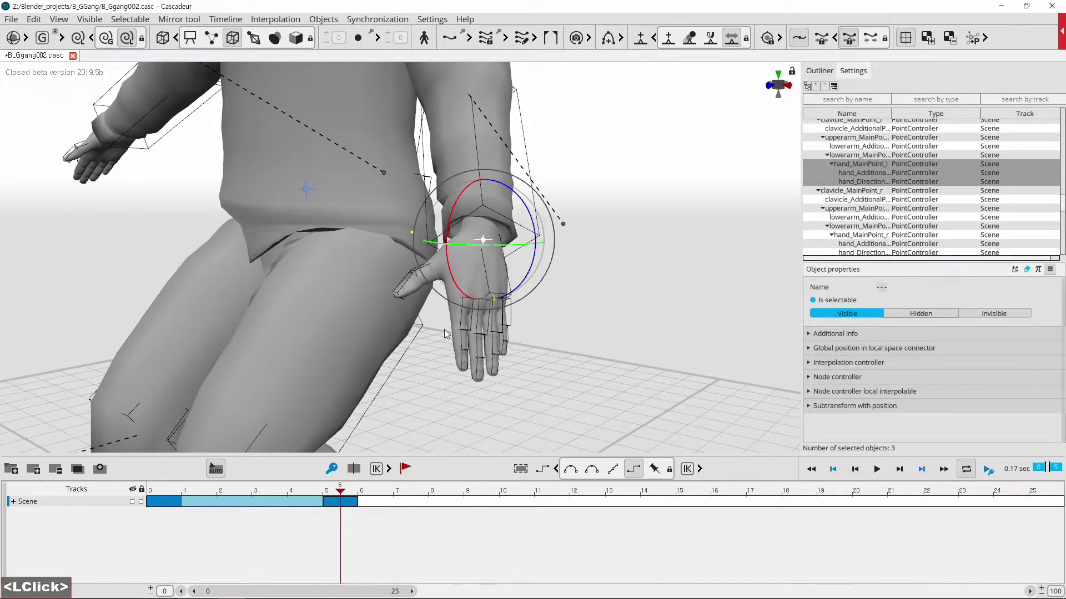
{"action": "middle_click", "coordinate": [558, 349]}
{"action": "scroll", "scroll_direction": "up", "scroll_amount": 3}
{"action": "left_click", "coordinate": [421, 327]}
{"action": "left_click", "coordinate": [538, 219]}
{"action": "middle_click", "coordinate": [469, 277]}
{"action": "scroll", "scroll_direction": "down", "scroll_amount": 3}
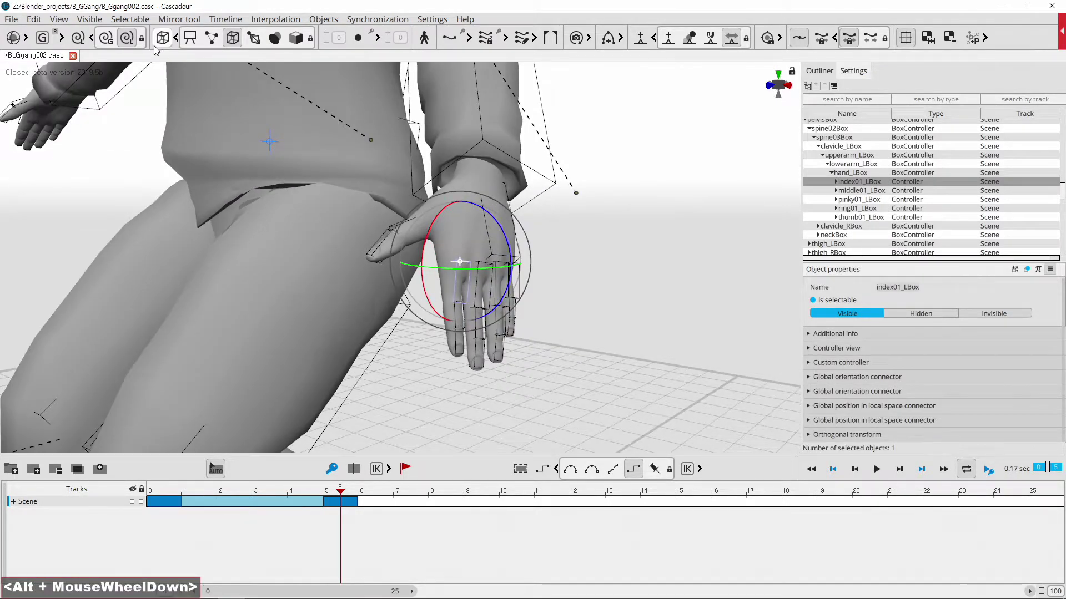
{"action": "left_click", "coordinate": [43, 43]}
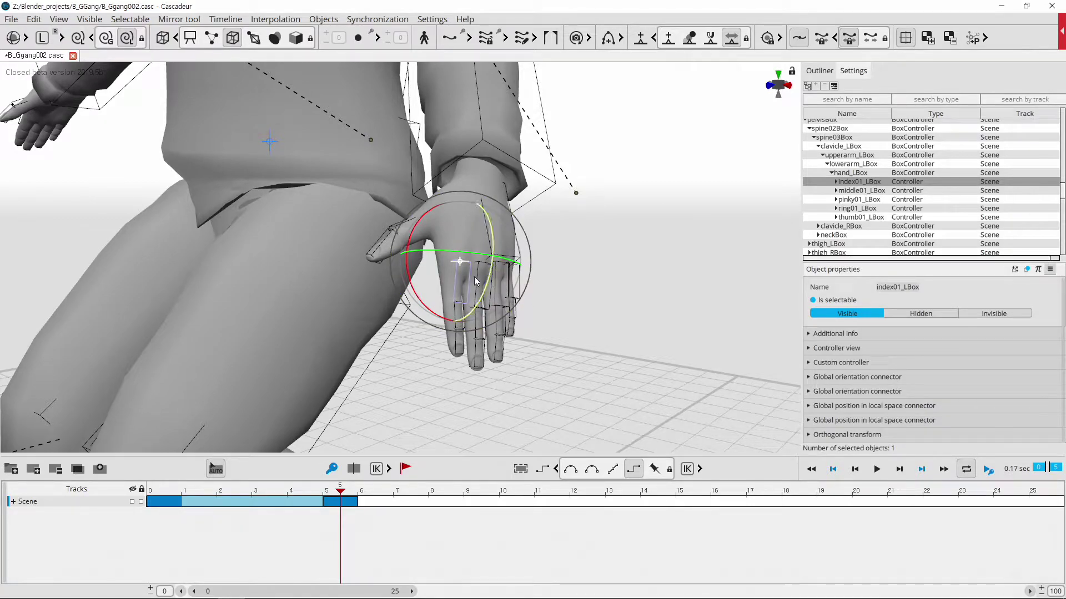
{"action": "left_click", "coordinate": [496, 233]}
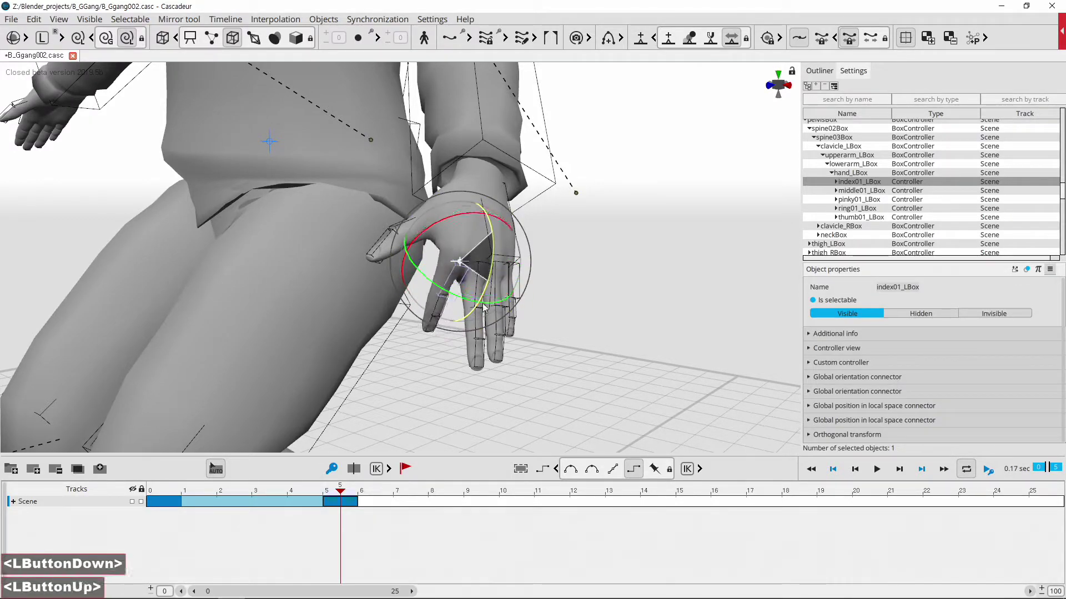
Select the middle finger's base joint and rotate it into the curl
{"action": "left_click", "coordinate": [440, 378]}
{"action": "left_click", "coordinate": [447, 316]}
{"action": "double_click", "coordinate": [447, 315]}
{"action": "double_click", "coordinate": [473, 265]}
{"action": "left_click", "coordinate": [427, 401]}
{"action": "left_click", "coordinate": [454, 396]}
{"action": "left_click", "coordinate": [542, 253]}
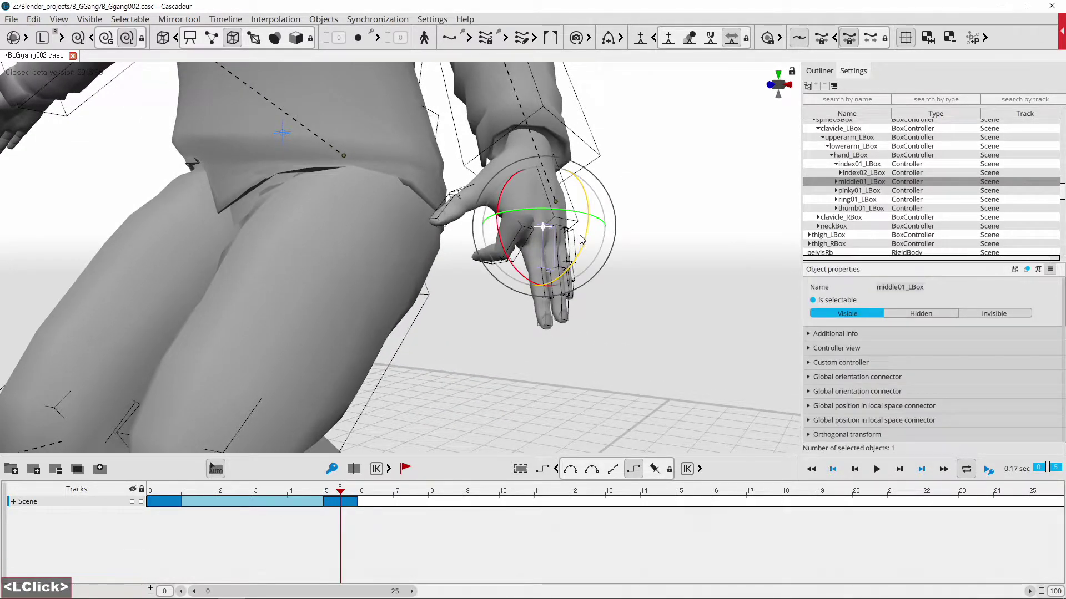
{"action": "left_click", "coordinate": [584, 247]}
{"action": "left_click", "coordinate": [493, 344]}
{"action": "left_click", "coordinate": [501, 333]}
{"action": "left_click", "coordinate": [521, 286]}
{"action": "double_click", "coordinate": [521, 286]}
{"action": "left_click", "coordinate": [564, 247]}
Select the middle finger's tip joint and bend it further inward
{"action": "middle_click", "coordinate": [558, 232]}
{"action": "scroll", "scroll_direction": "up", "scroll_amount": 3}
{"action": "left_click", "coordinate": [539, 354]}
{"action": "left_click", "coordinate": [542, 309]}
{"action": "double_click", "coordinate": [542, 308]}
{"action": "double_click", "coordinate": [594, 291]}
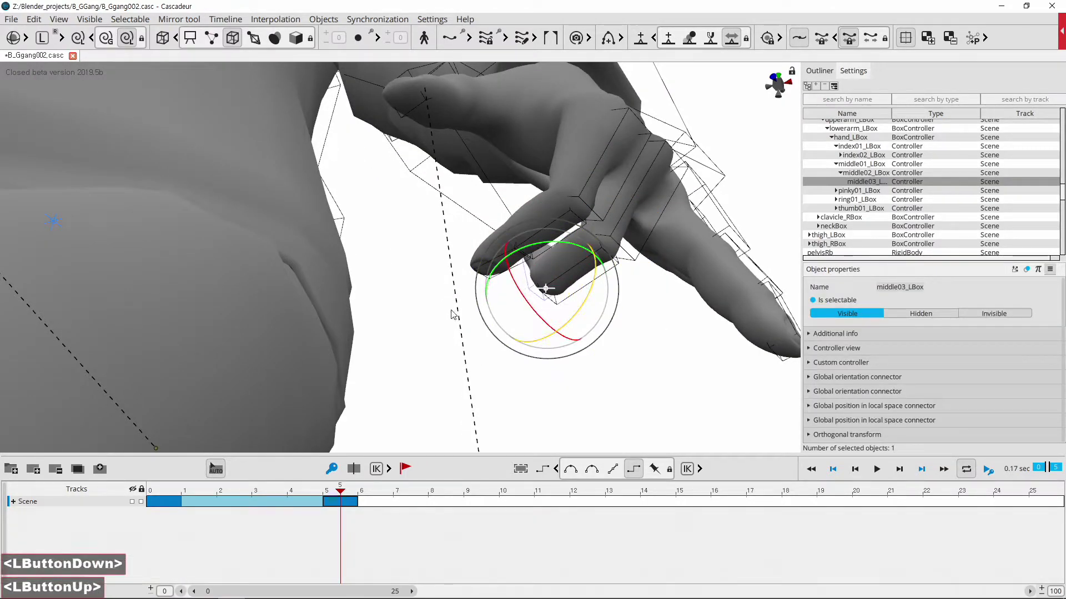
{"action": "double_click", "coordinate": [436, 275]}
{"action": "double_click", "coordinate": [506, 256]}
{"action": "left_click", "coordinate": [565, 250]}
Select the ring finger joint and curl the ring finger to match
{"action": "middle_click", "coordinate": [483, 350]}
{"action": "left_click", "coordinate": [560, 186]}
{"action": "left_click", "coordinate": [600, 121]}
{"action": "left_click", "coordinate": [551, 289]}
{"action": "left_click", "coordinate": [539, 273]}
{"action": "double_click", "coordinate": [538, 273]}
{"action": "double_click", "coordinate": [544, 273]}
{"action": "double_click", "coordinate": [559, 224]}
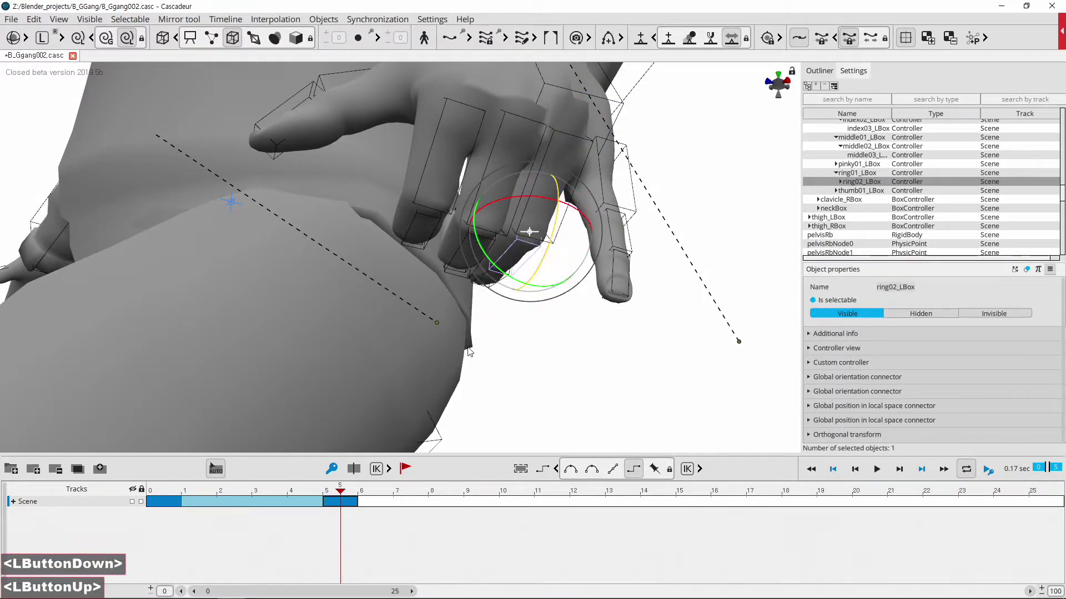
{"action": "left_click", "coordinate": [478, 351]}
{"action": "scroll", "scroll_direction": "down", "scroll_amount": 3}
{"action": "left_click", "coordinate": [482, 357]}
Zoom onto the left hand and select the ring finger controllers
{"action": "scroll", "scroll_direction": "down", "scroll_amount": 3}
{"action": "middle_click", "coordinate": [501, 392]}
{"action": "middle_click", "coordinate": [507, 402]}
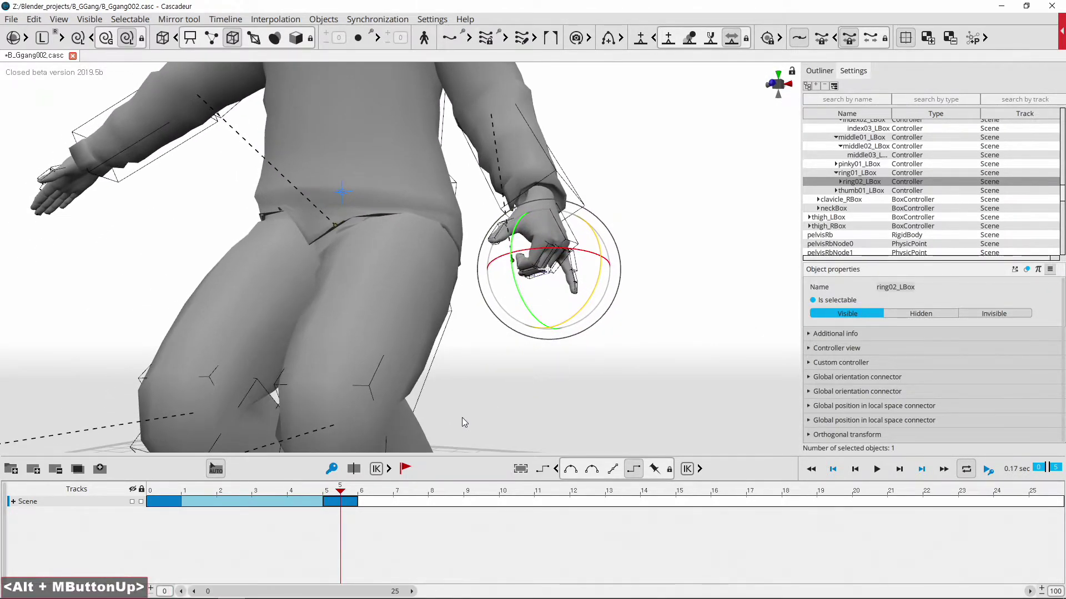
{"action": "left_click", "coordinate": [349, 493]}
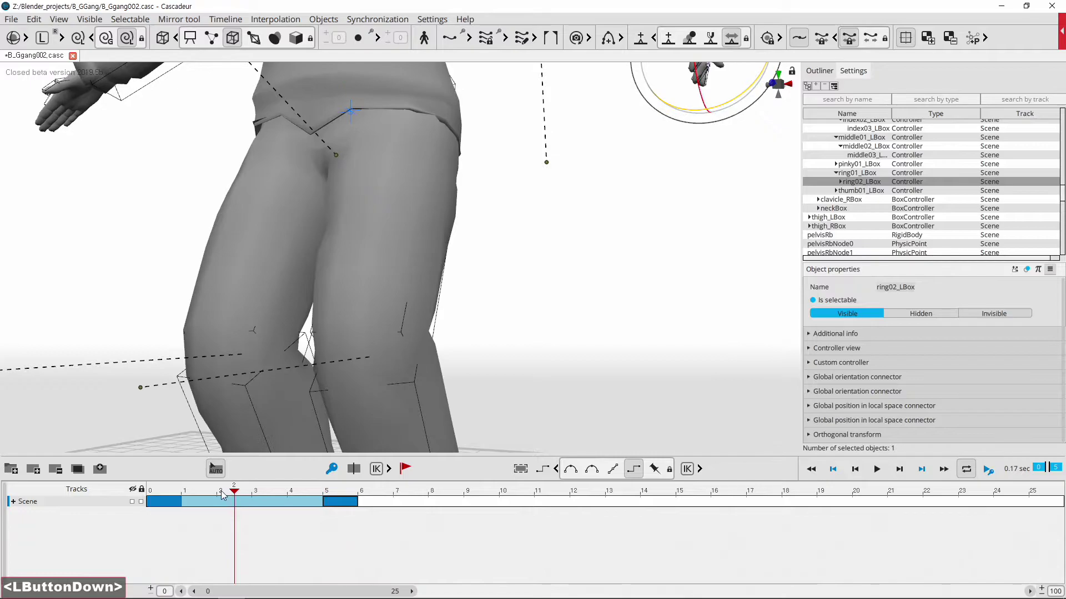
{"action": "scroll", "scroll_direction": "down", "scroll_amount": 3}
{"action": "middle_click", "coordinate": [516, 279]}
{"action": "scroll", "scroll_direction": "down", "scroll_amount": 3}
{"action": "left_click", "coordinate": [522, 292]}
Compare against the earlier standing key, then return to frame 6
{"action": "left_click", "coordinate": [247, 492]}
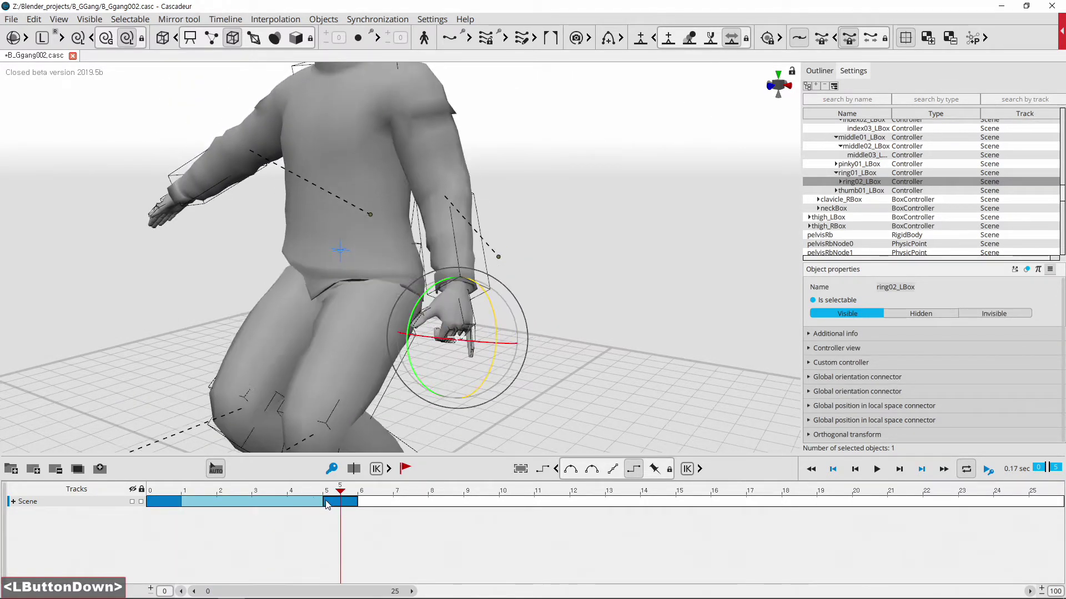
{"action": "middle_click", "coordinate": [525, 336]}
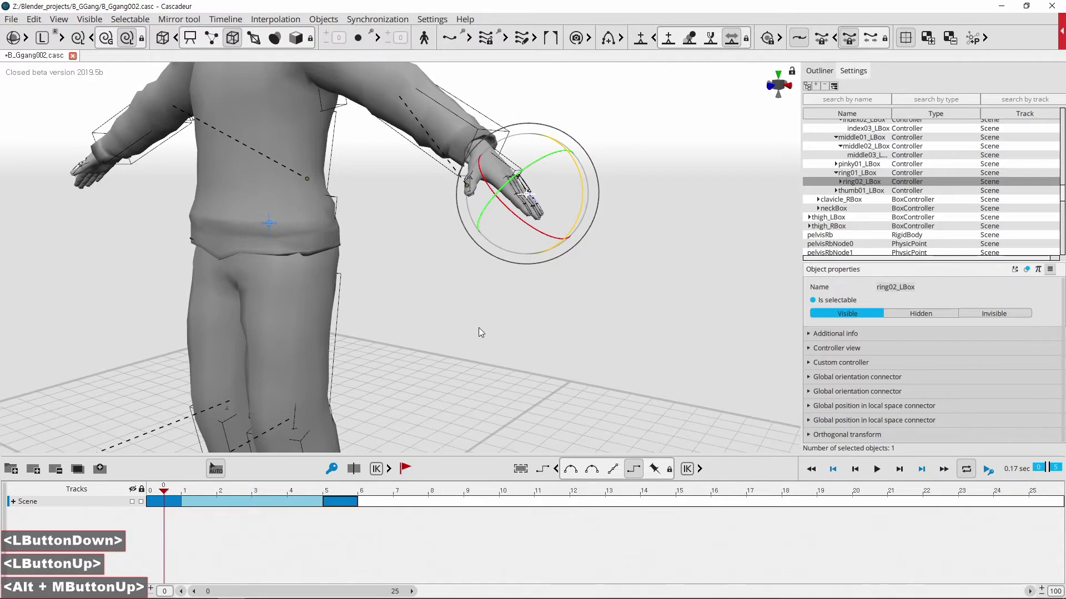
{"action": "middle_click", "coordinate": [482, 349]}
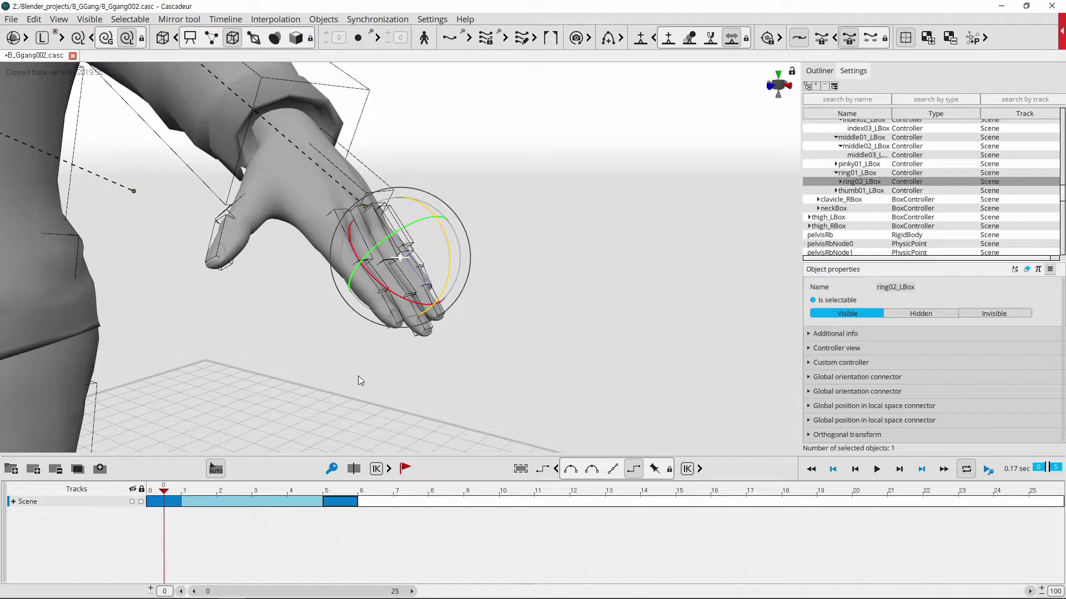
{"action": "middle_click", "coordinate": [359, 379]}
{"action": "scroll", "scroll_direction": "down", "scroll_amount": 3}
{"action": "middle_click", "coordinate": [362, 372]}
{"action": "middle_click", "coordinate": [358, 367]}
{"action": "left_click", "coordinate": [172, 491]}
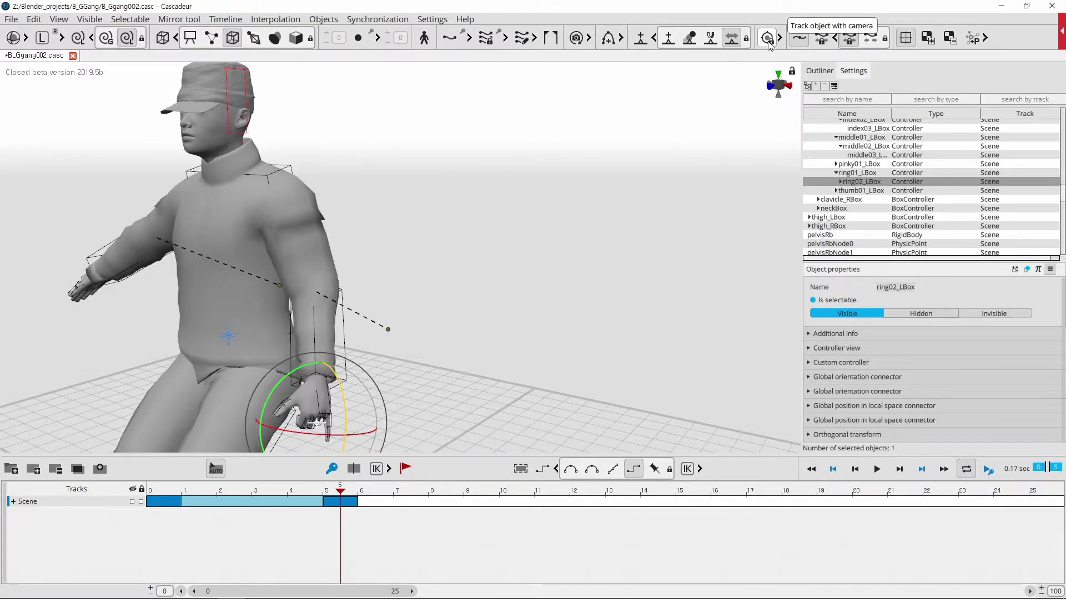
Make the view follow the selection and frame it closely on the left hand
{"action": "left_click", "coordinate": [771, 45]}
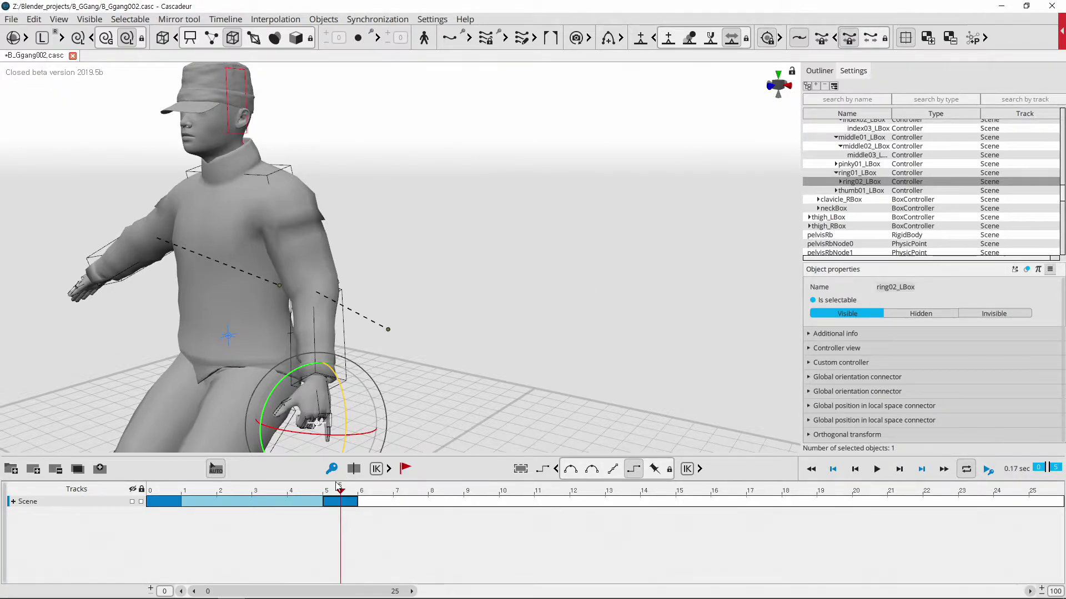
{"action": "left_click", "coordinate": [346, 488]}
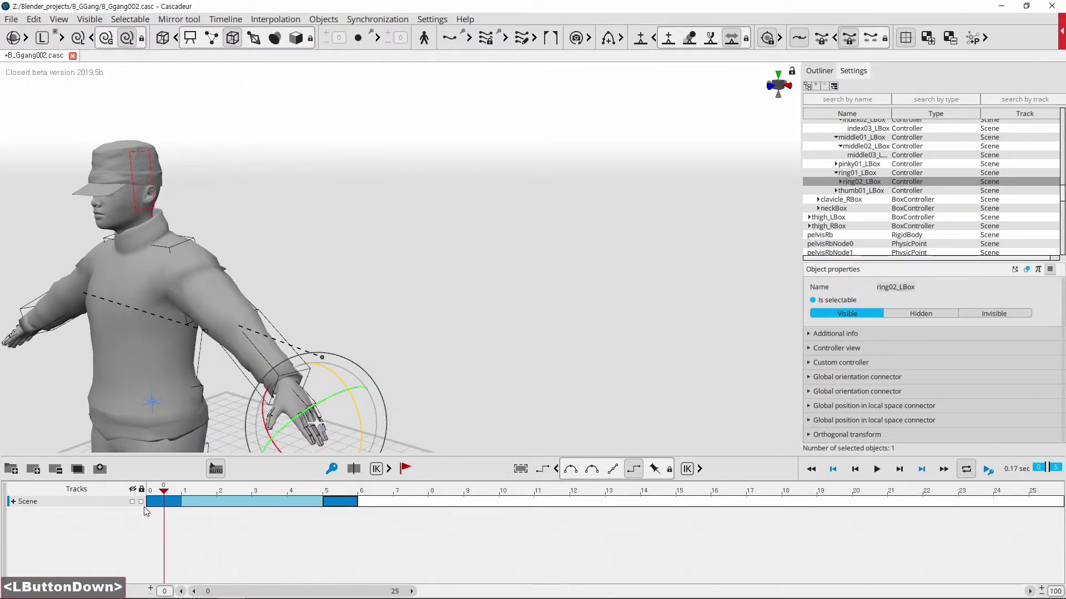
{"action": "key", "text": "t"}
{"action": "left_click", "coordinate": [169, 495]}
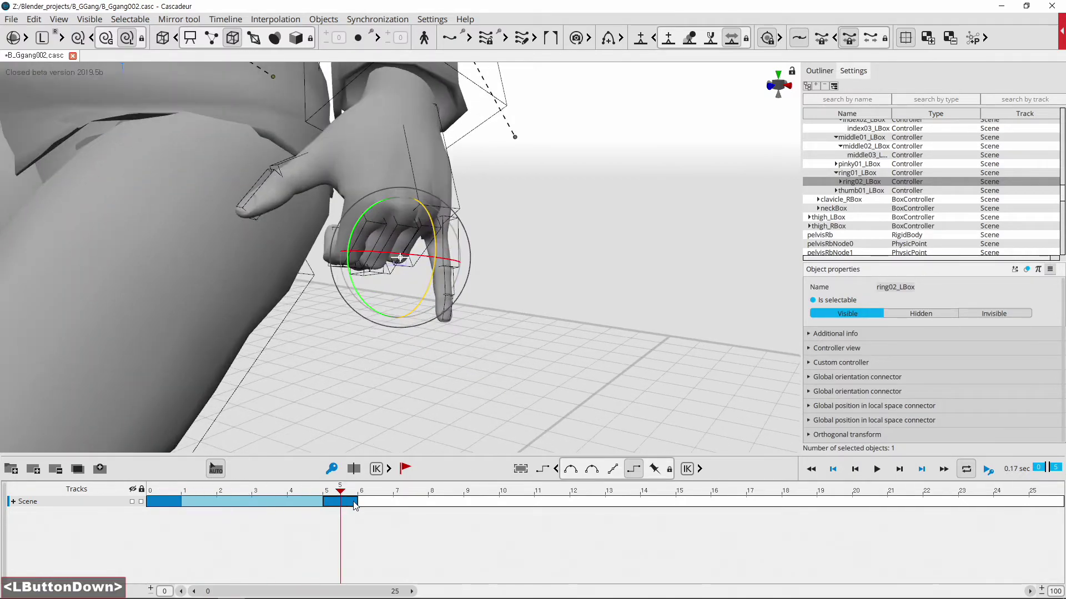
{"action": "left_click", "coordinate": [772, 40]}
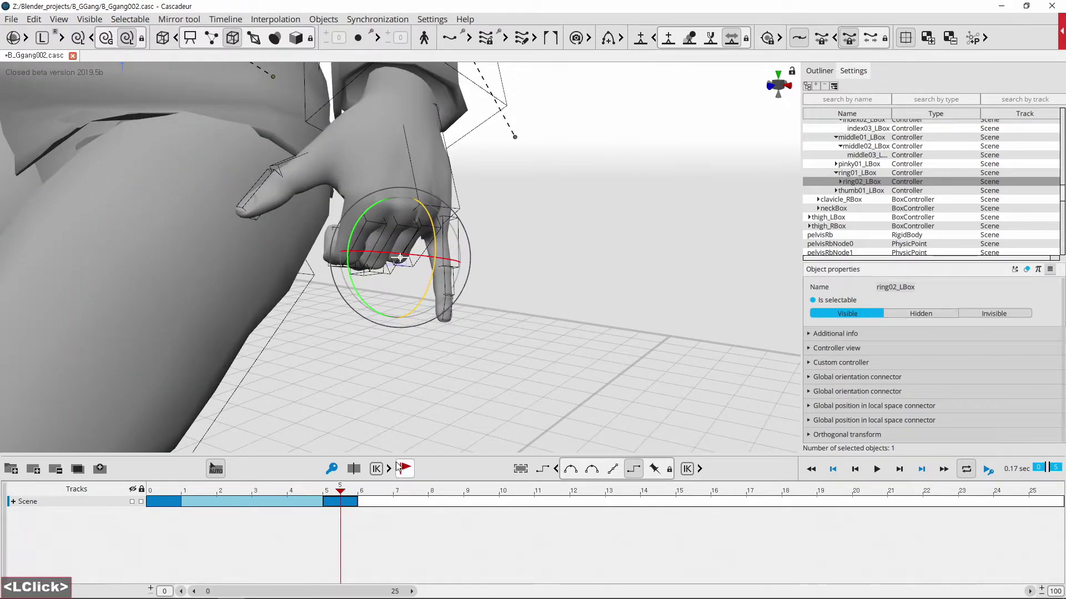
{"action": "left_click", "coordinate": [341, 494]}
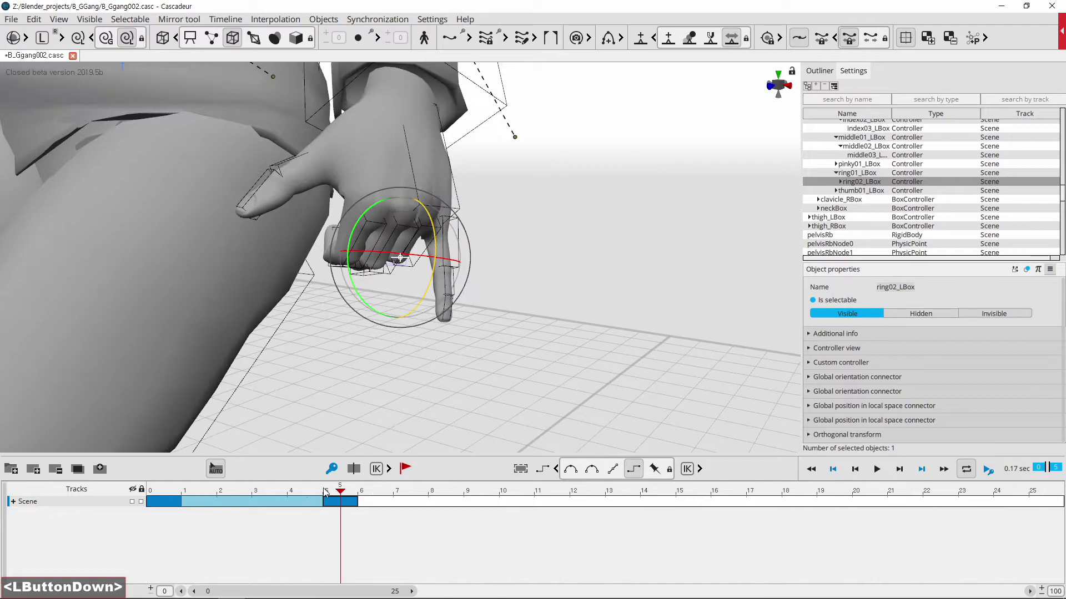
Rotate the ring finger into a tighter curl for a clenched hand
{"action": "scroll", "scroll_direction": "down", "scroll_amount": 3}
{"action": "middle_click", "coordinate": [442, 365]}
{"action": "middle_click", "coordinate": [505, 386]}
{"action": "scroll", "scroll_direction": "down", "scroll_amount": 3}
{"action": "left_click", "coordinate": [577, 375]}
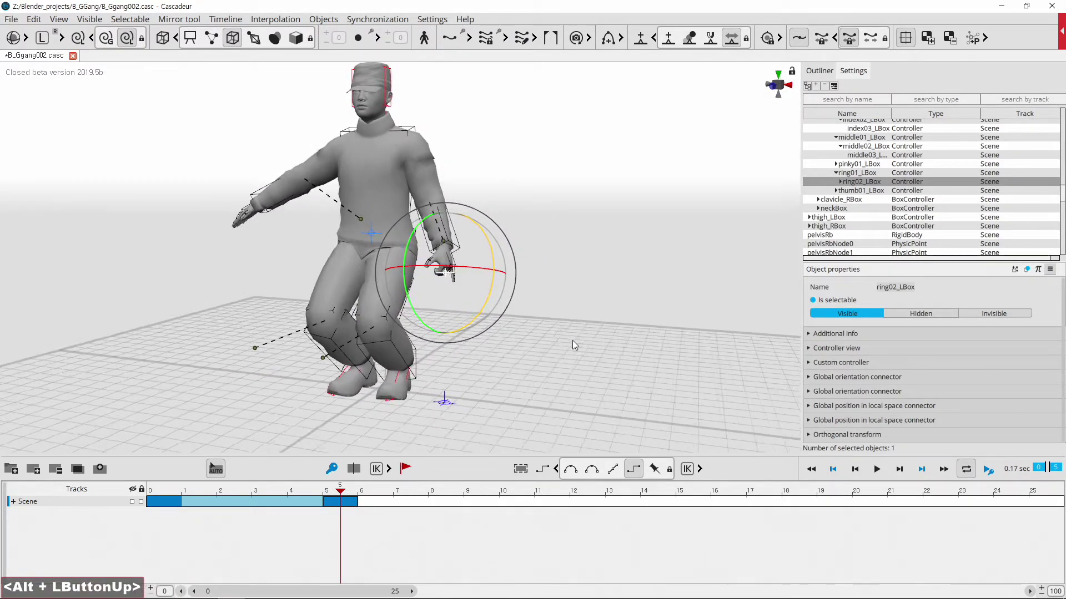
{"action": "middle_click", "coordinate": [565, 341]}
{"action": "left_click", "coordinate": [577, 353]}
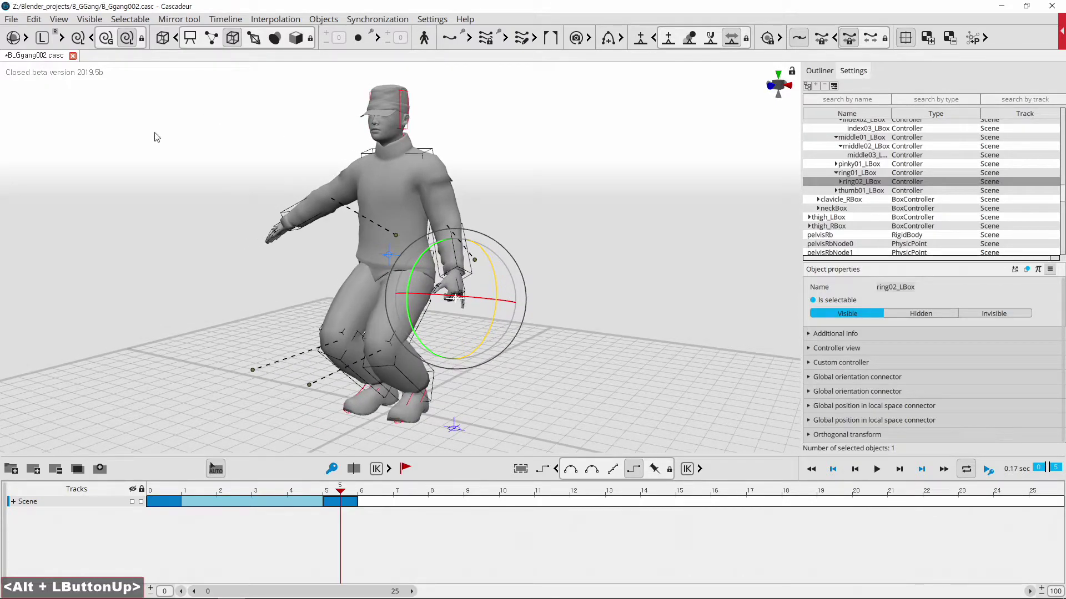
Enable Visible > Textures so the character's outfit shows, checking it from around
{"action": "left_click", "coordinate": [91, 21]}
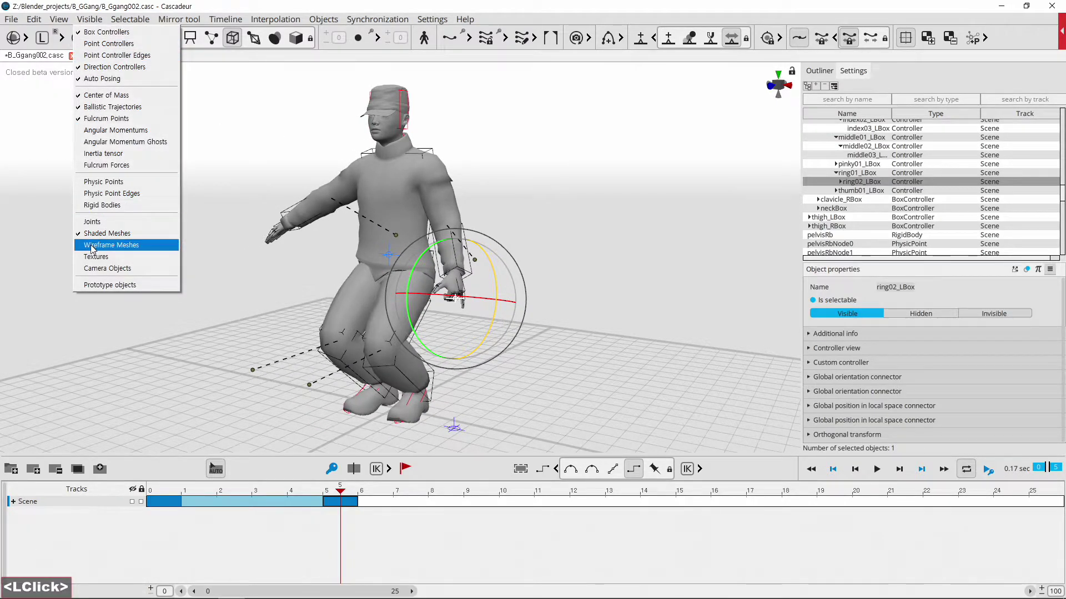
{"action": "left_click", "coordinate": [95, 263]}
{"action": "left_click", "coordinate": [584, 231]}
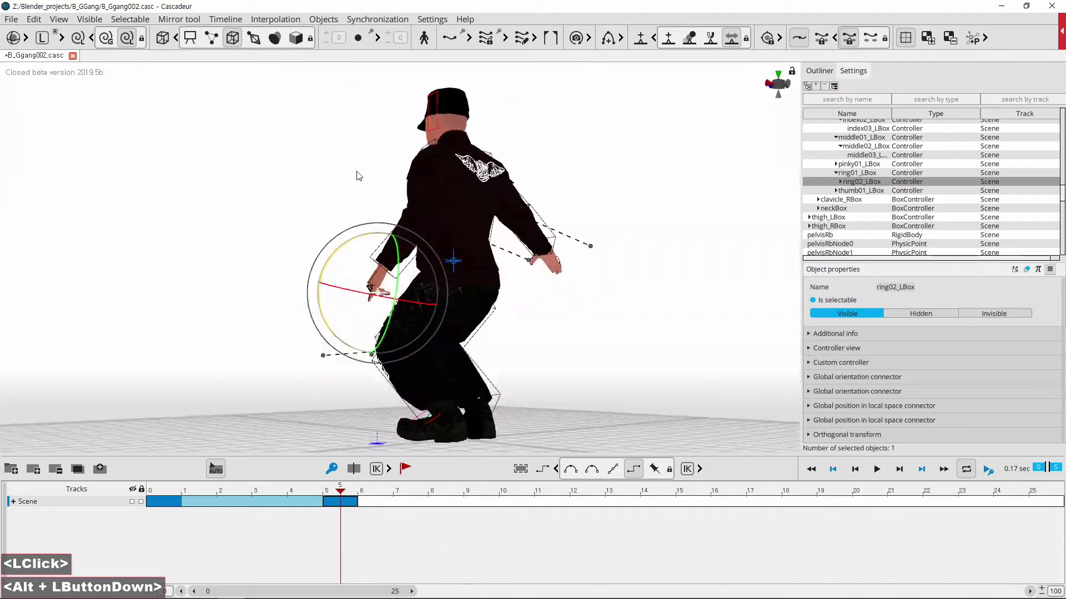
{"action": "scroll", "scroll_direction": "up", "scroll_amount": 3}
{"action": "middle_click", "coordinate": [634, 340]}
{"action": "scroll", "scroll_direction": "up", "scroll_amount": 3}
{"action": "middle_click", "coordinate": [511, 302]}
{"action": "left_click", "coordinate": [474, 345]}
{"action": "middle_click", "coordinate": [490, 313]}
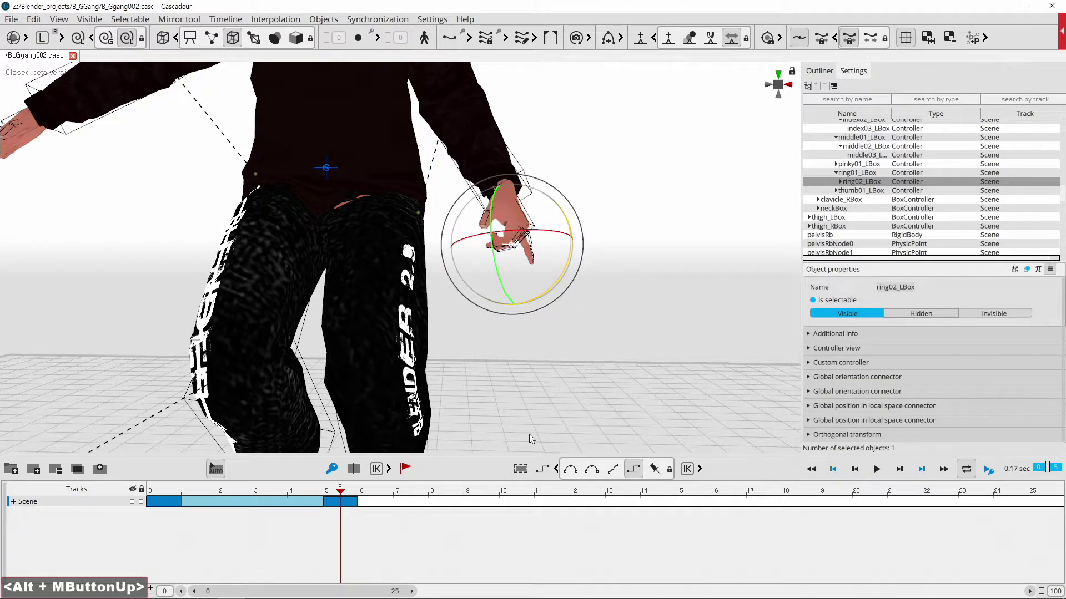
Move the timeline playhead ahead to frame 10
{"action": "left_click", "coordinate": [346, 495]}
{"action": "scroll", "scroll_direction": "down", "scroll_amount": 3}
{"action": "left_click", "coordinate": [556, 369]}
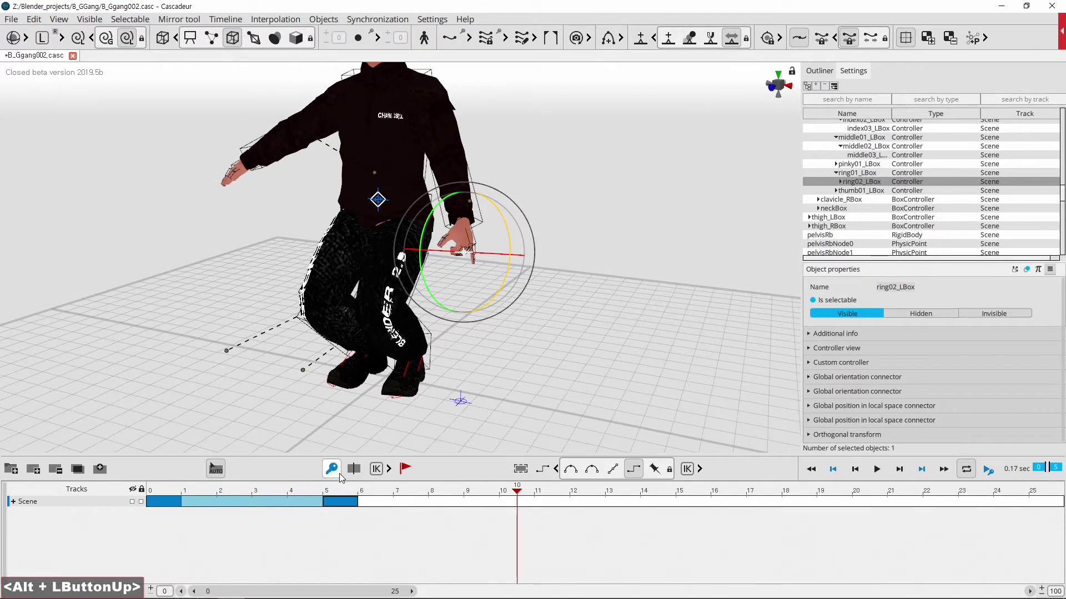
Set a keyframe at frame 10 keeping the crouch pose, then clear the selection
{"action": "left_click", "coordinate": [342, 475]}
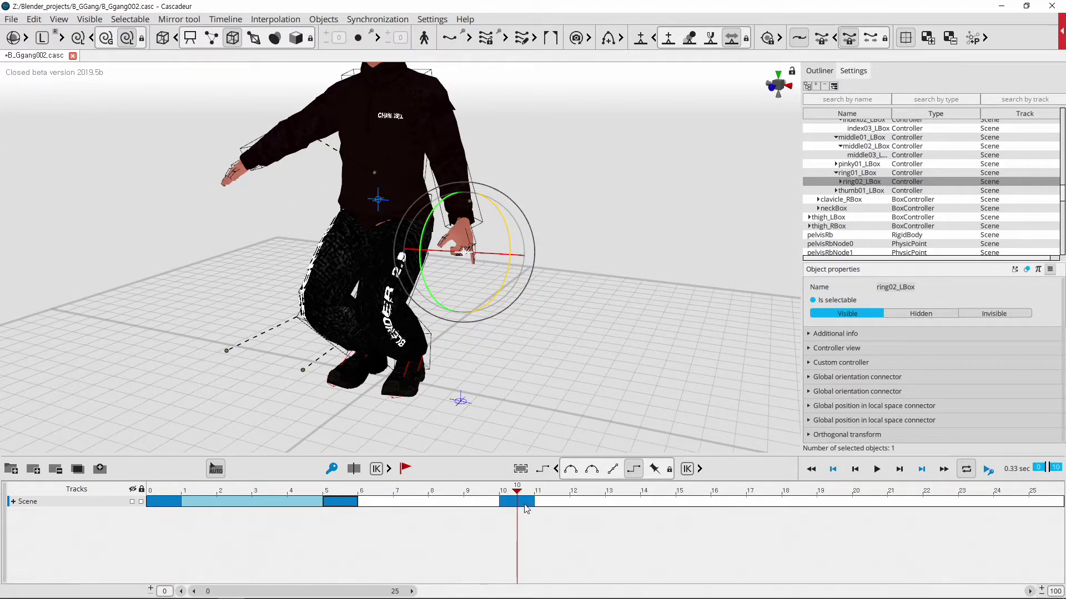
{"action": "left_click", "coordinate": [587, 361]}
{"action": "left_click", "coordinate": [501, 363]}
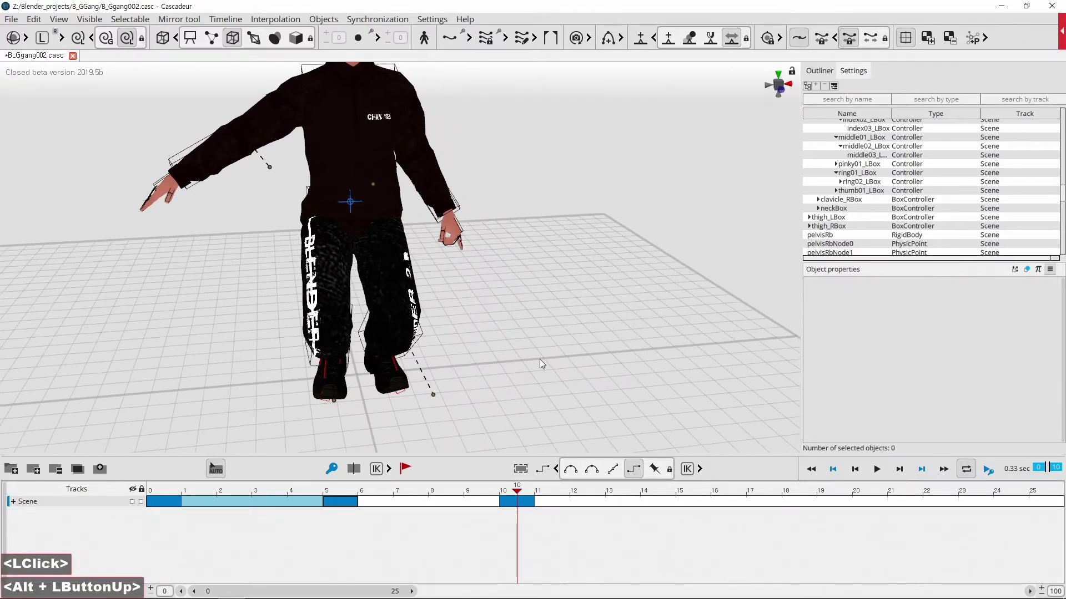
Select the whole right arm's box controllers, try a rotation and undo it
{"action": "left_click", "coordinate": [109, 157]}
{"action": "left_click", "coordinate": [90, 160]}
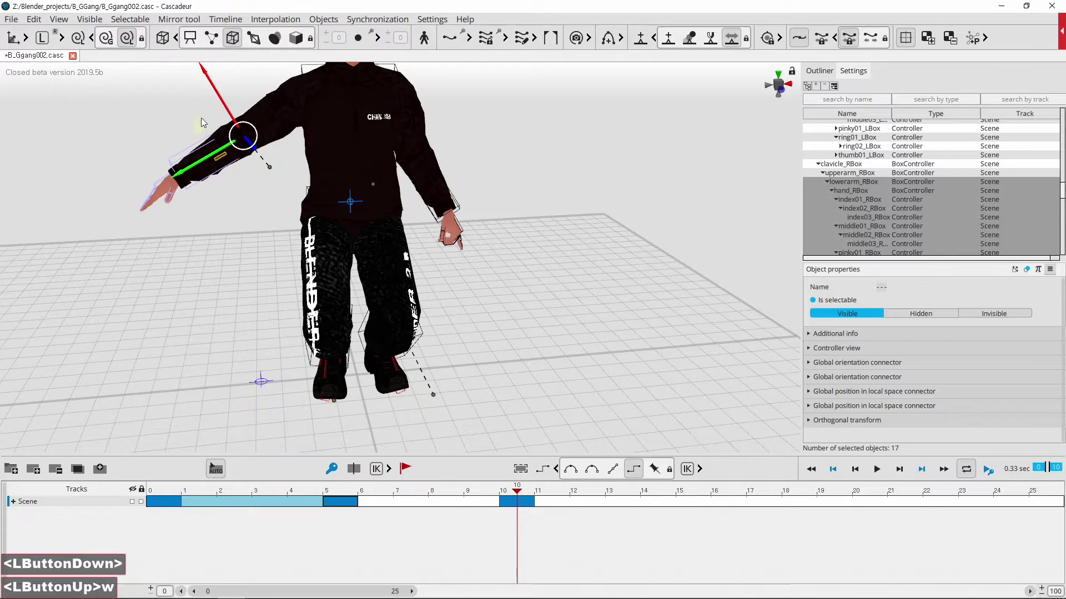
{"action": "left_click", "coordinate": [205, 124]}
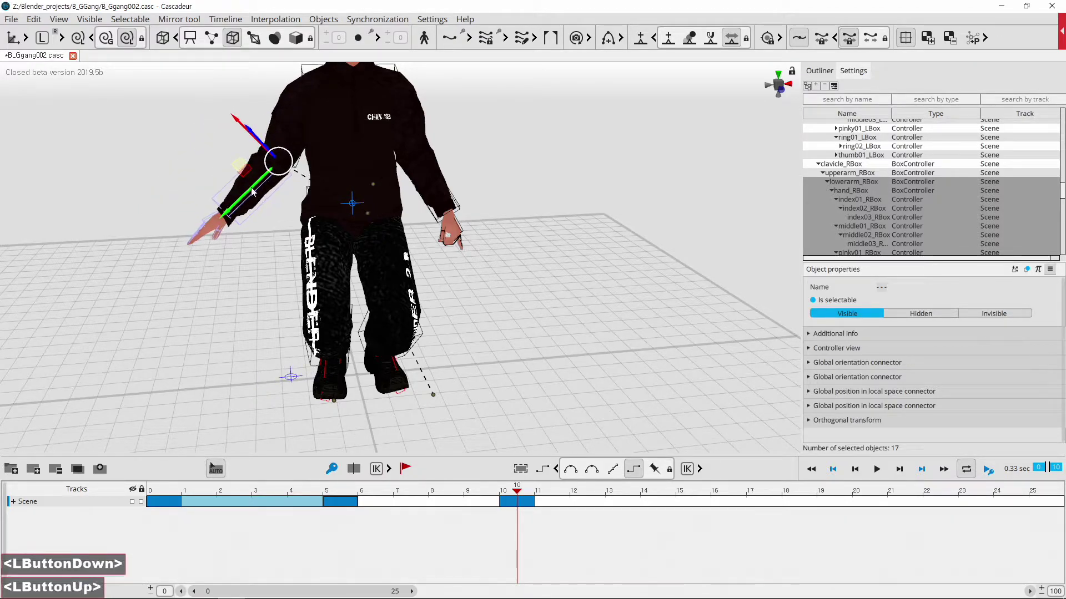
{"action": "left_click", "coordinate": [254, 281]}
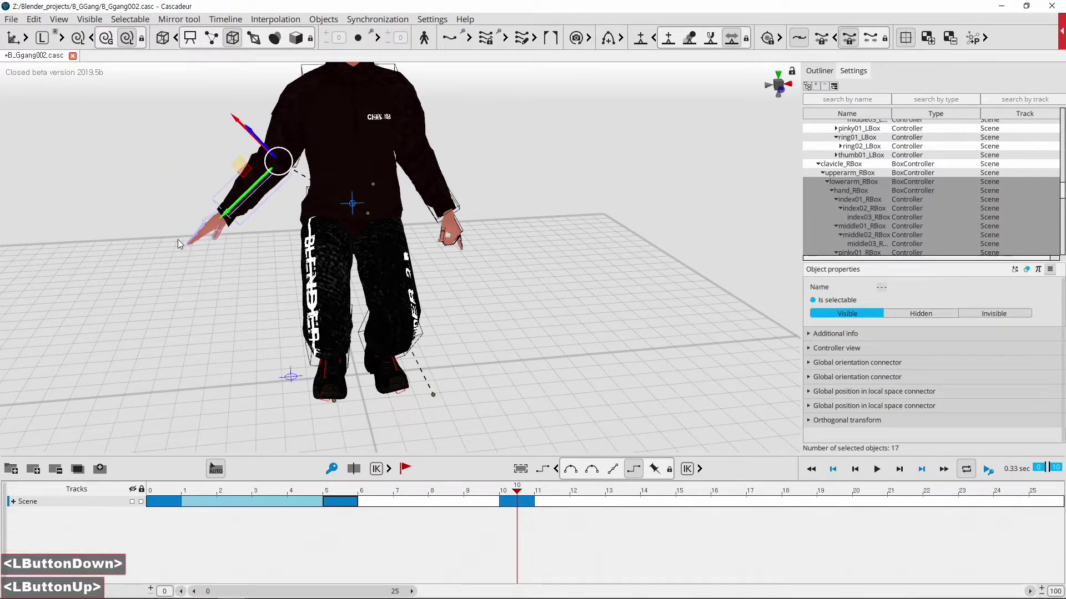
{"action": "left_click", "coordinate": [214, 325]}
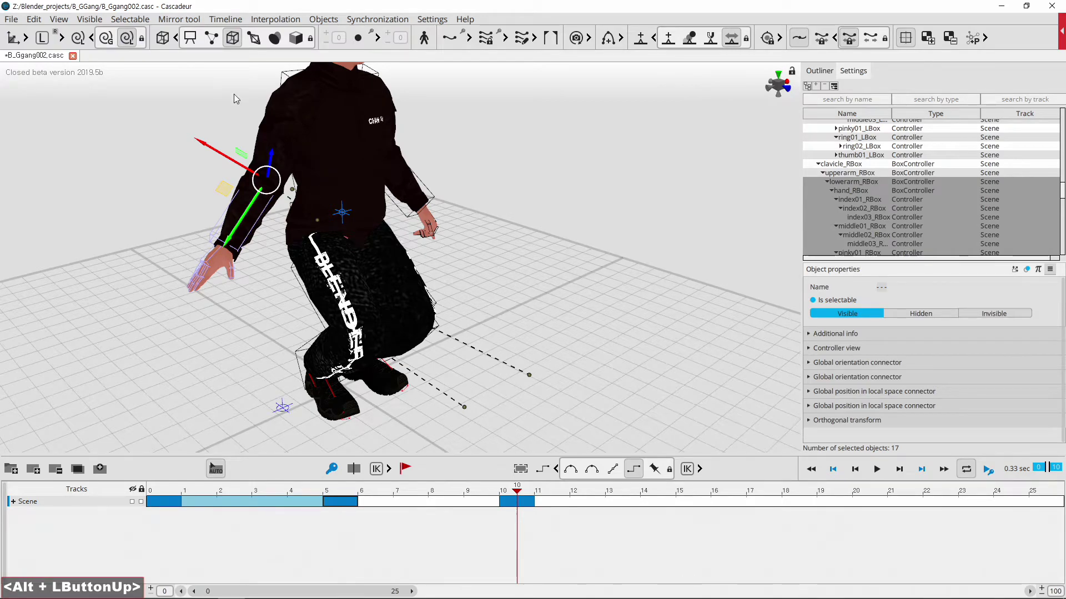
{"action": "key", "text": "ctrl+z"}
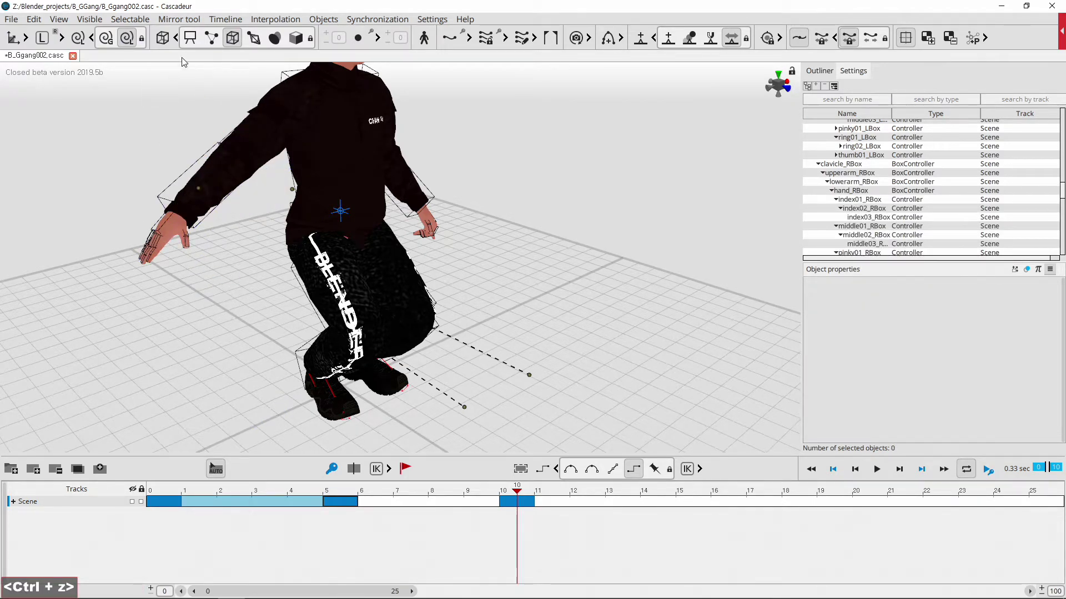
{"action": "left_click", "coordinate": [216, 37]}
Using point controllers, move and rotate the right hand down beside the knee at frame 10
{"action": "left_click", "coordinate": [216, 333]}
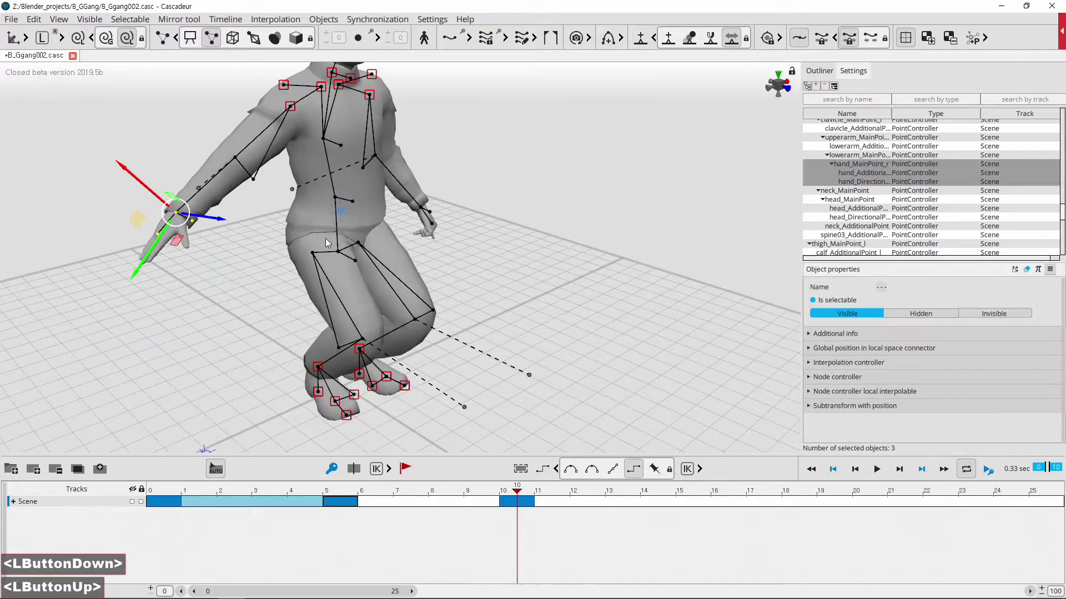
{"action": "left_click", "coordinate": [334, 290]}
{"action": "left_click", "coordinate": [240, 251]}
{"action": "left_click", "coordinate": [173, 171]}
{"action": "left_click", "coordinate": [148, 324]}
{"action": "key", "text": "e"}
{"action": "left_click", "coordinate": [272, 284]}
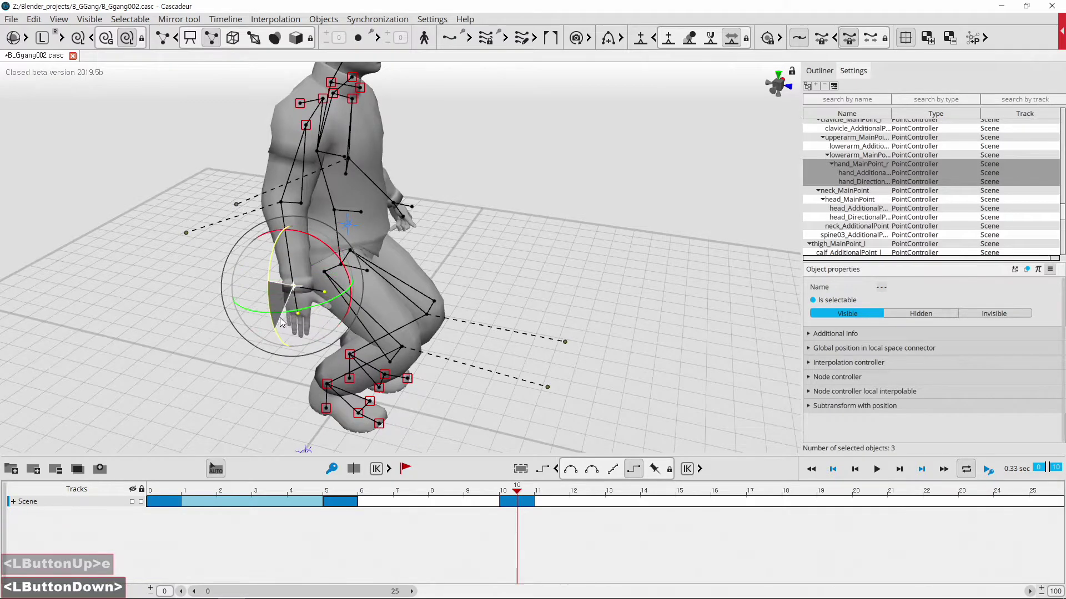
{"action": "left_click", "coordinate": [581, 318]}
{"action": "left_click", "coordinate": [427, 278]}
{"action": "left_click", "coordinate": [294, 278]}
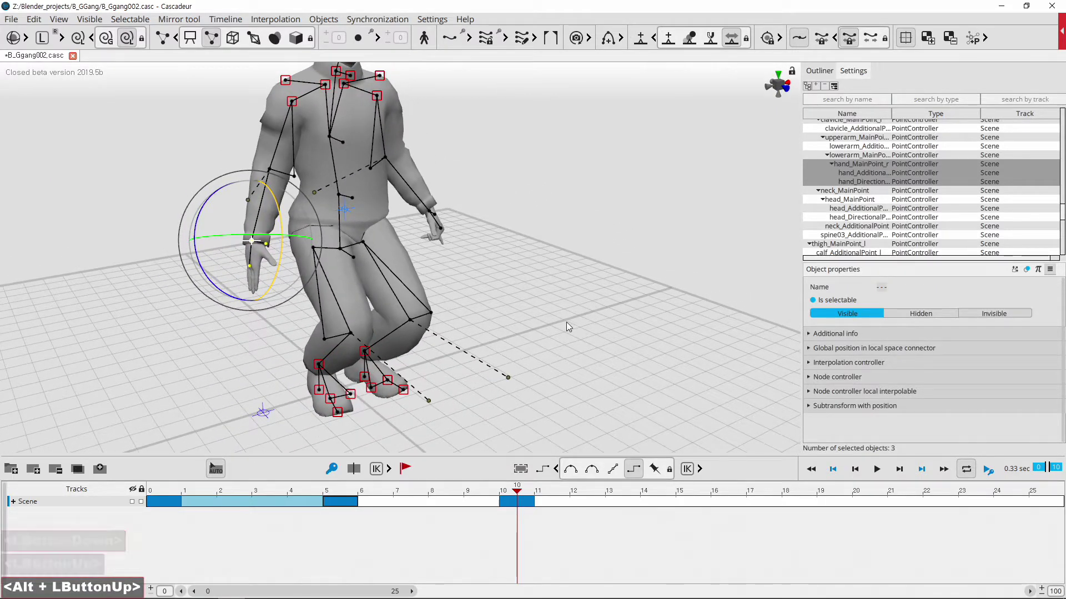
Make the timeline interval between keyframes 5 and 10 interpolated
{"action": "left_click", "coordinate": [457, 490]}
{"action": "left_click", "coordinate": [439, 506]}
{"action": "double_click", "coordinate": [591, 475]}
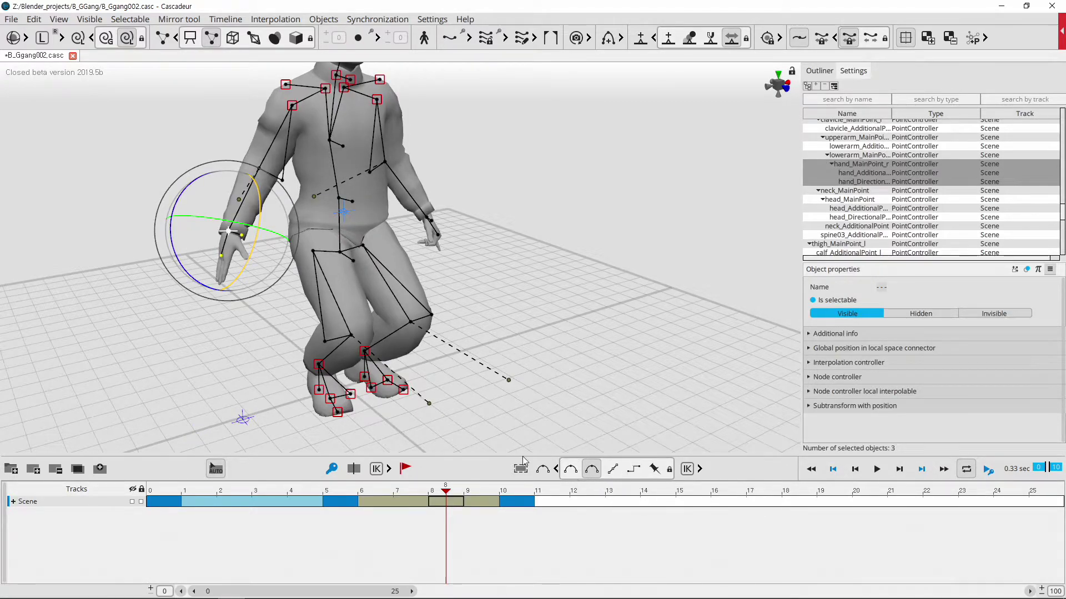
{"action": "left_click", "coordinate": [441, 495]}
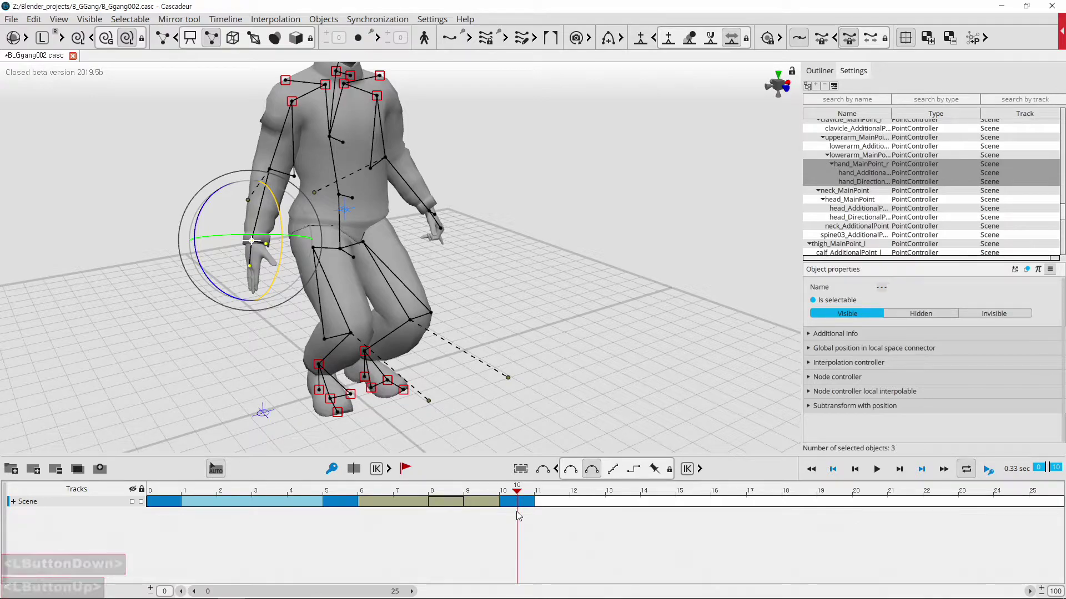
{"action": "left_click", "coordinate": [538, 492]}
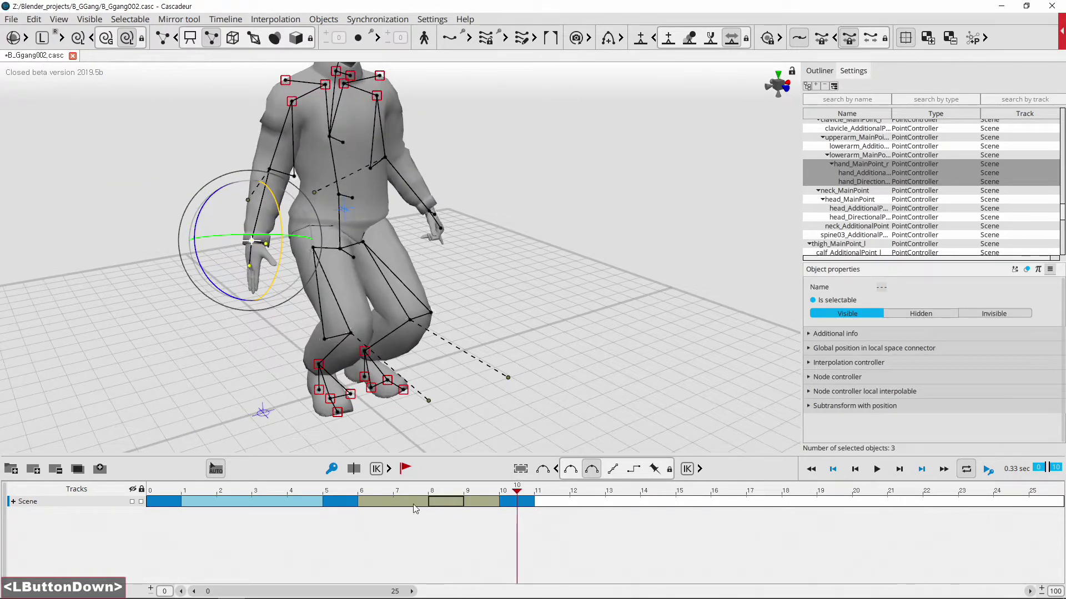
{"action": "double_click", "coordinate": [531, 504]}
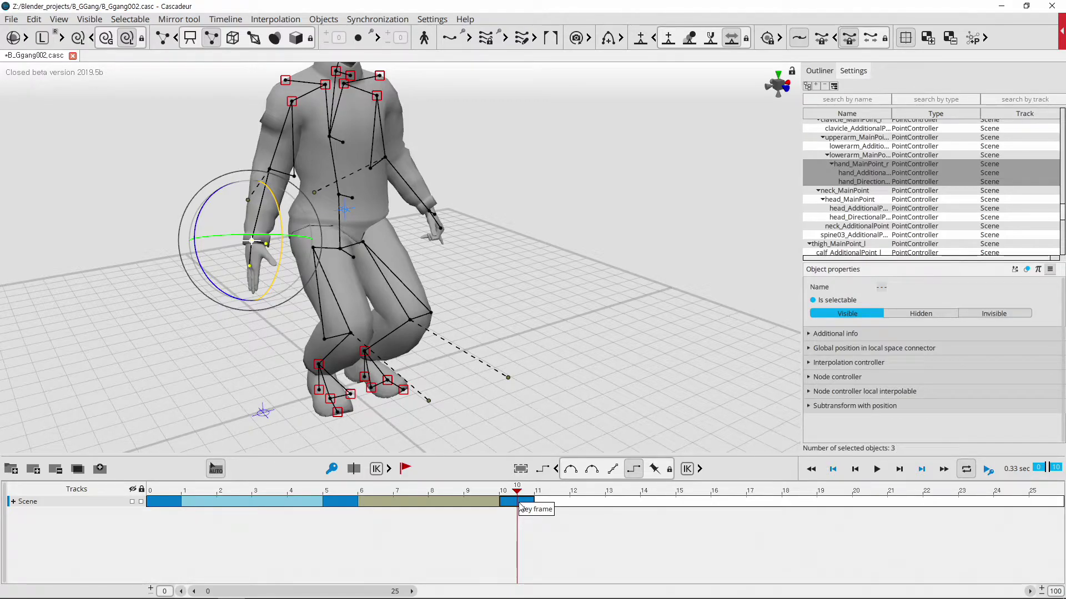
{"action": "left_click", "coordinate": [525, 504]}
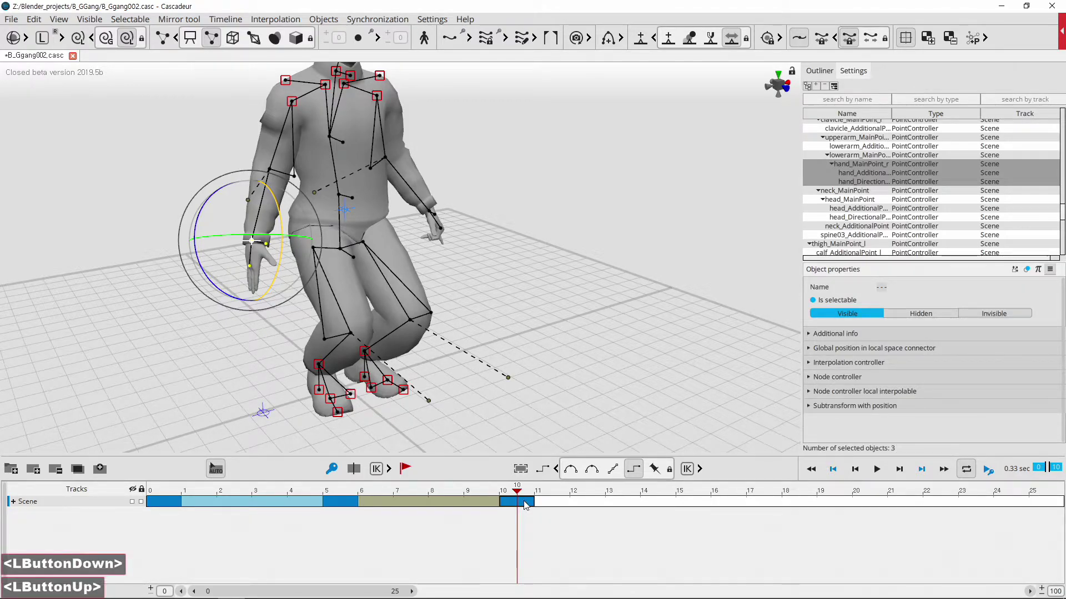
{"action": "middle_click", "coordinate": [518, 268]}
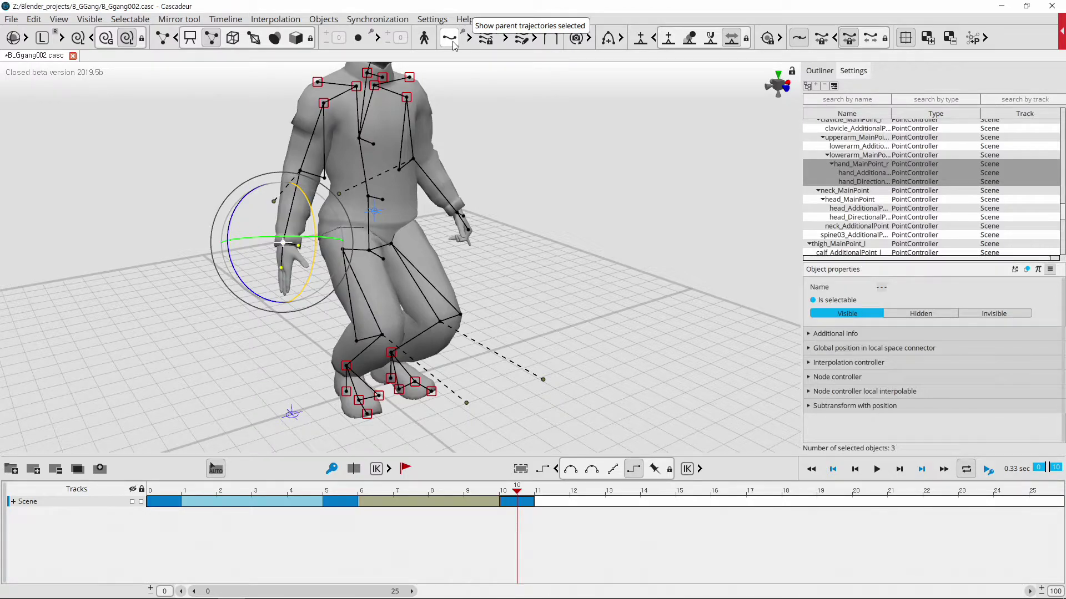
{"action": "left_click", "coordinate": [456, 45]}
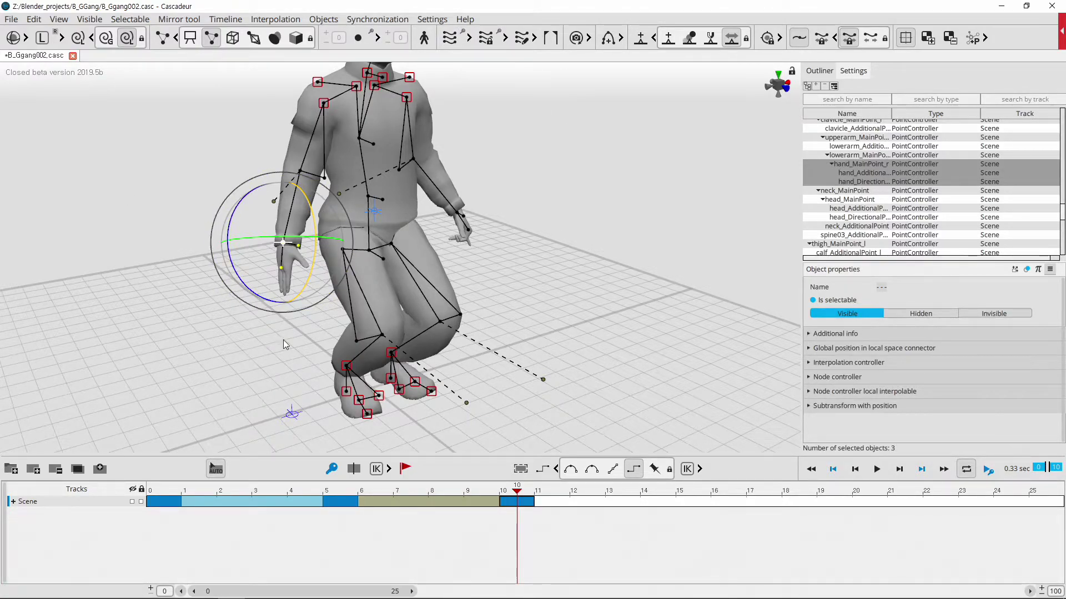
{"action": "left_click", "coordinate": [105, 299]}
{"action": "left_click", "coordinate": [284, 247]}
{"action": "left_click", "coordinate": [242, 386]}
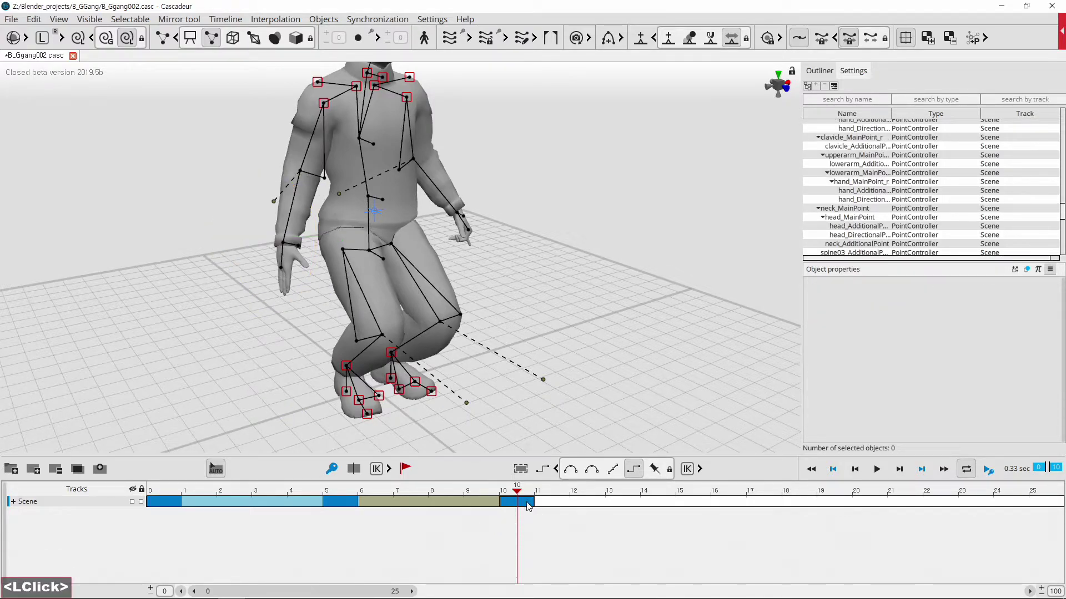
{"action": "left_click", "coordinate": [530, 505]}
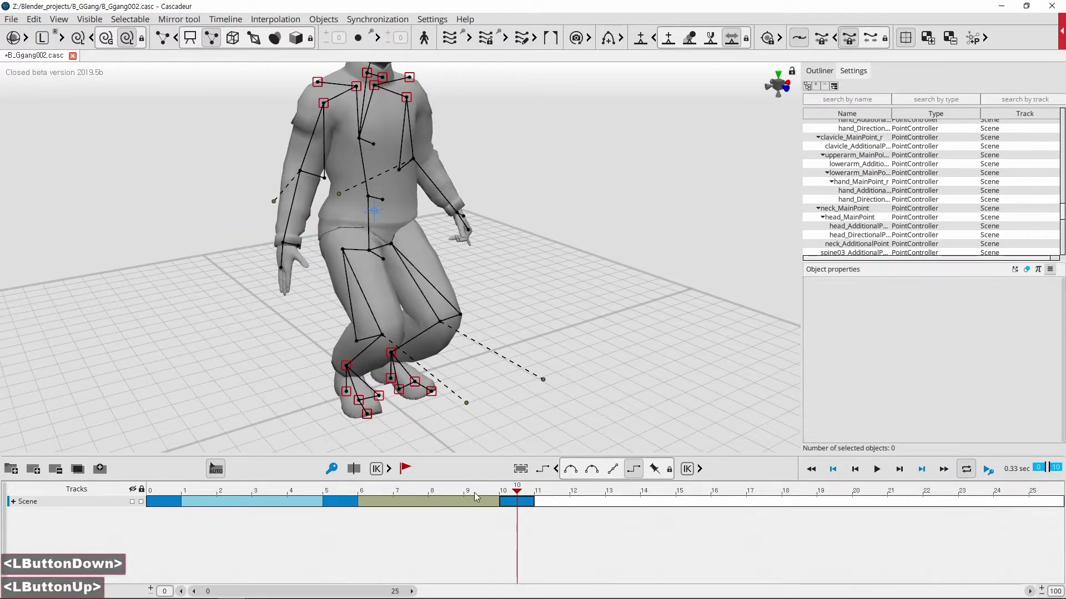
{"action": "double_click", "coordinate": [338, 501]}
{"action": "left_click", "coordinate": [517, 507]}
{"action": "left_click", "coordinate": [529, 505]}
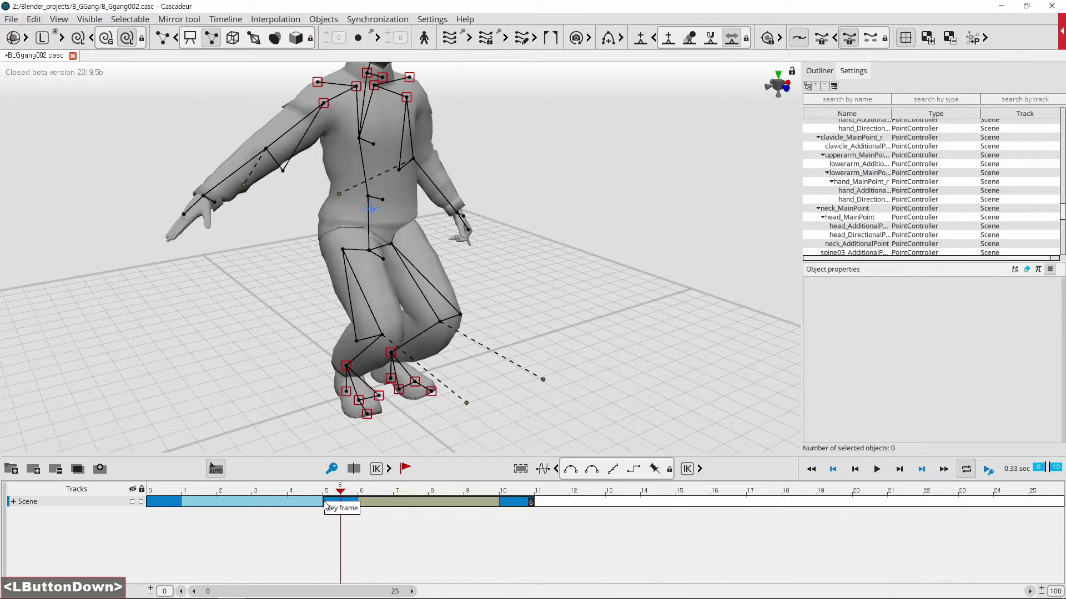
At frame 5, select the right hand, centre the view on the outstretched arm, then deselect
{"action": "left_click", "coordinate": [207, 200]}
{"action": "left_click", "coordinate": [280, 298]}
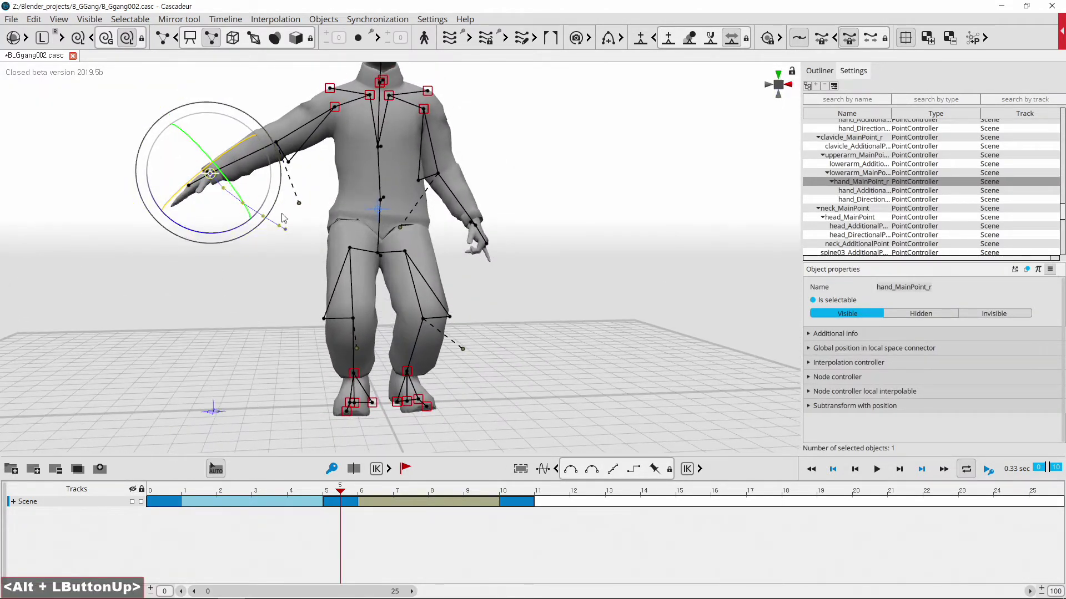
{"action": "middle_click", "coordinate": [297, 250]}
{"action": "scroll", "scroll_direction": "up", "scroll_amount": 3}
{"action": "middle_click", "coordinate": [405, 347]}
{"action": "middle_click", "coordinate": [407, 330]}
{"action": "left_click", "coordinate": [445, 365]}
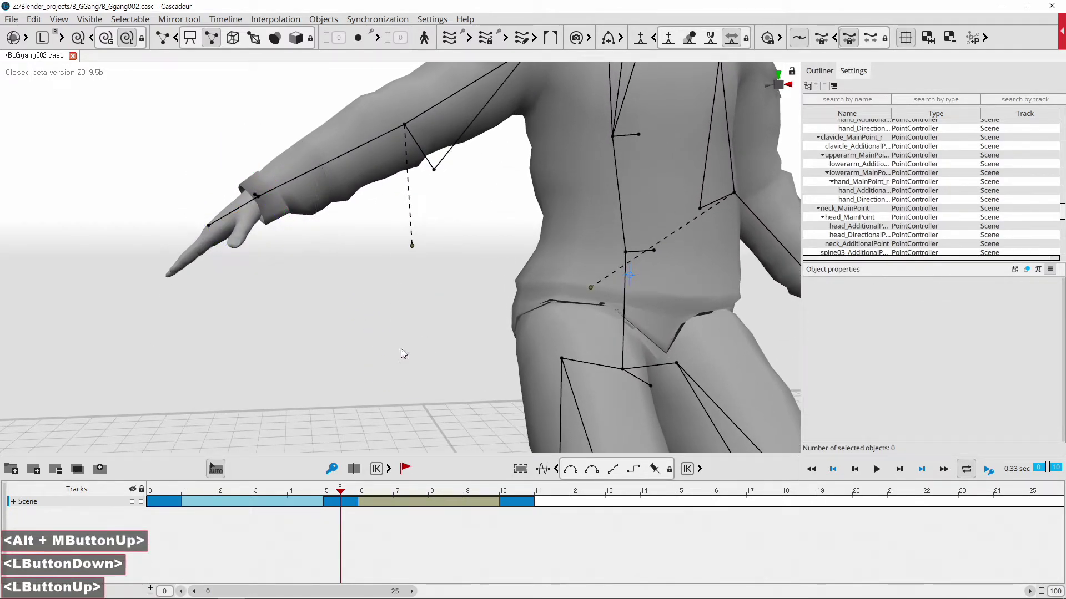
Select the right hand controllers, grab a trajectory point and move it toward the body with the Move tool
{"action": "left_click", "coordinate": [358, 341]}
{"action": "left_click", "coordinate": [352, 377]}
{"action": "left_click", "coordinate": [299, 257]}
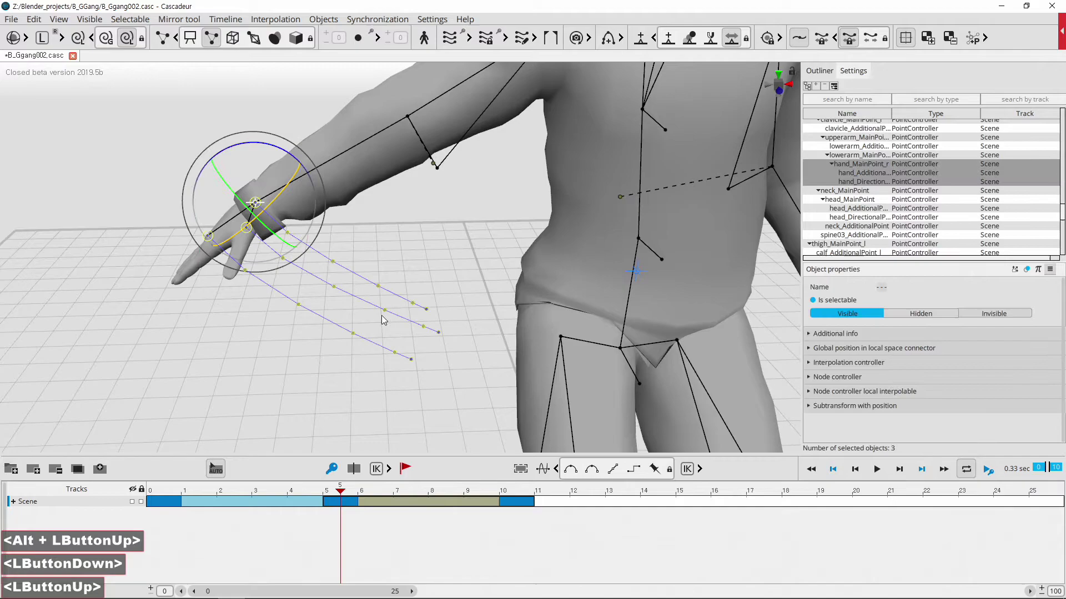
{"action": "left_click", "coordinate": [525, 35]}
{"action": "left_click", "coordinate": [452, 288]}
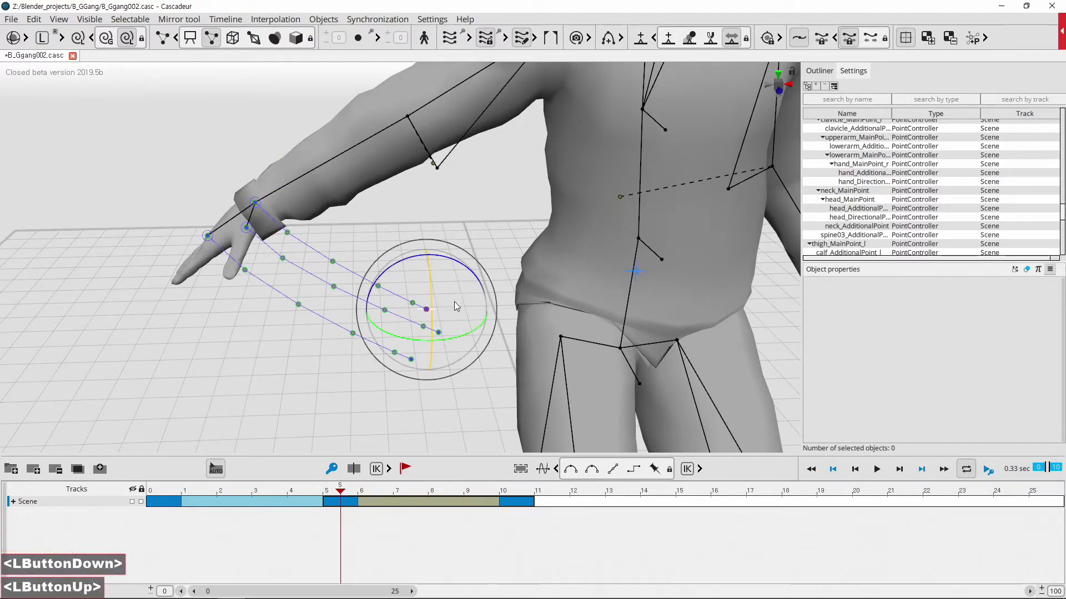
{"action": "key", "text": "w"}
{"action": "left_click", "coordinate": [459, 292]}
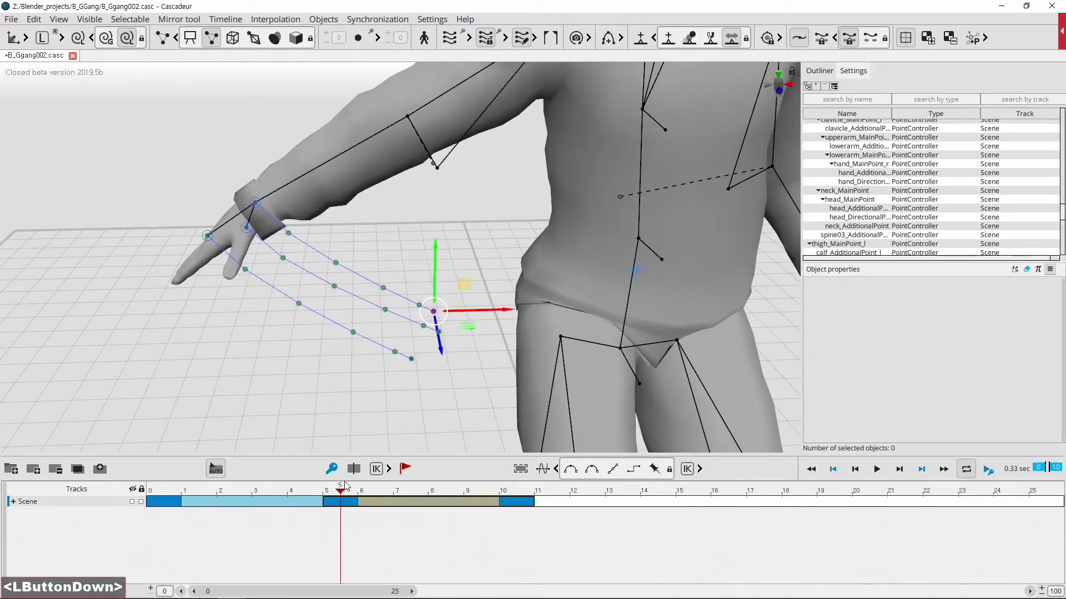
At frame 6, reposition the right hand point into place beside the body
{"action": "left_click", "coordinate": [231, 276]}
{"action": "left_click", "coordinate": [228, 255]}
{"action": "left_click", "coordinate": [278, 246]}
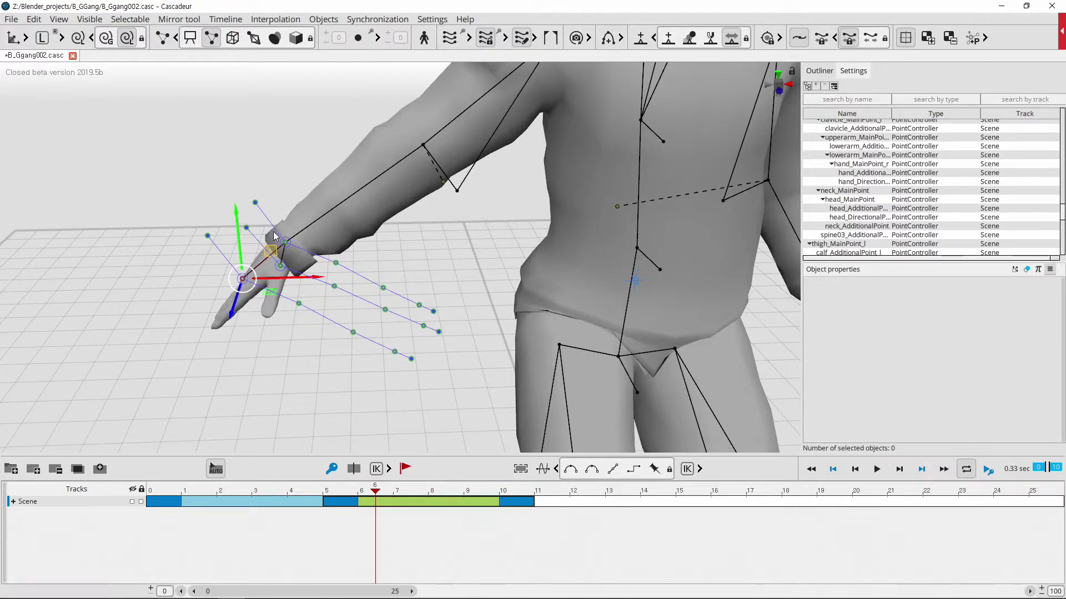
{"action": "left_click", "coordinate": [270, 239]}
{"action": "left_click", "coordinate": [316, 231]}
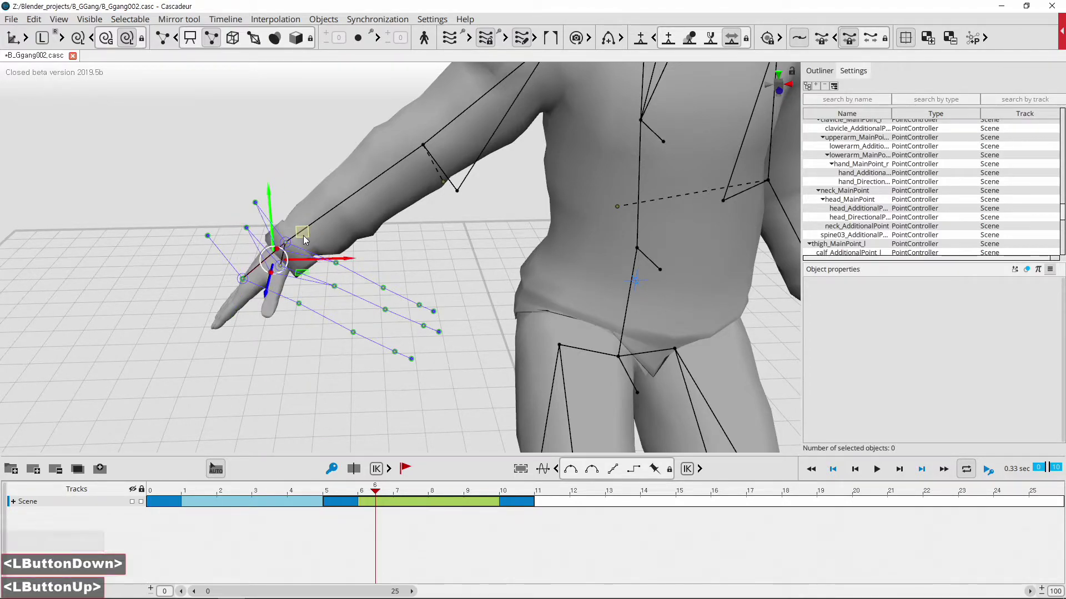
{"action": "left_click", "coordinate": [273, 380]}
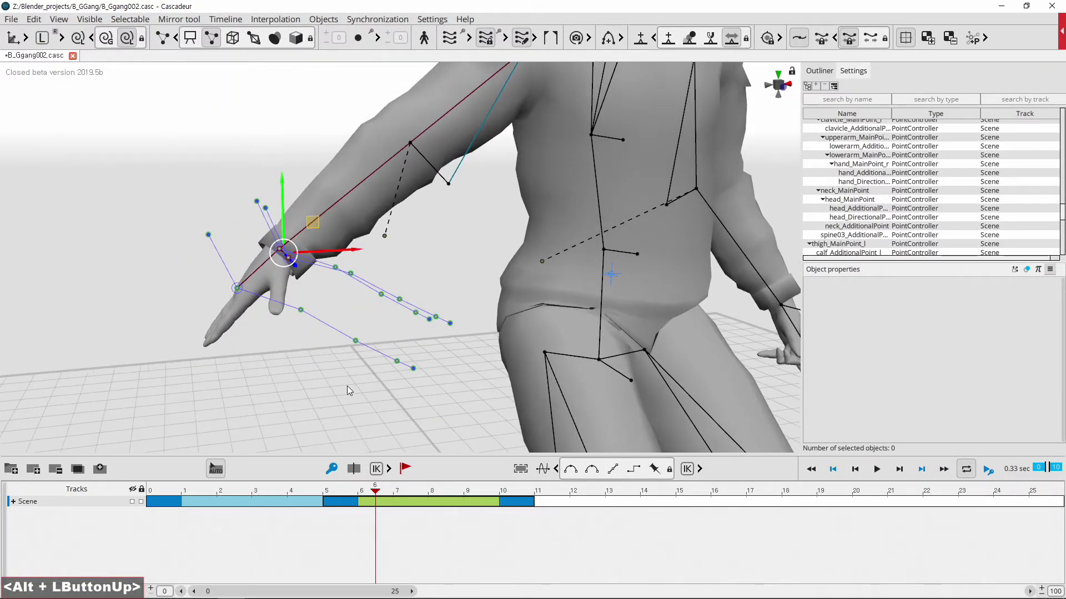
At frame 7, nudge the right hand position repeatedly until it sits lower along the leg
{"action": "left_click", "coordinate": [382, 493]}
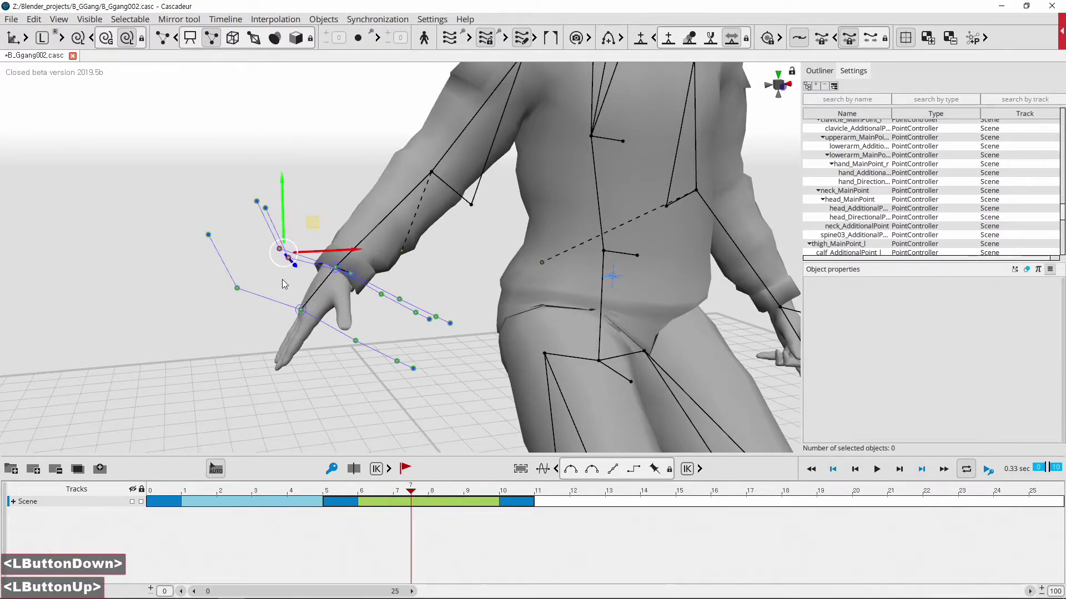
{"action": "left_click", "coordinate": [291, 296]}
{"action": "left_click", "coordinate": [348, 393]}
{"action": "left_click", "coordinate": [329, 396]}
{"action": "left_click", "coordinate": [339, 406]}
{"action": "left_click", "coordinate": [345, 296]}
{"action": "left_click", "coordinate": [322, 302]}
{"action": "left_click", "coordinate": [354, 261]}
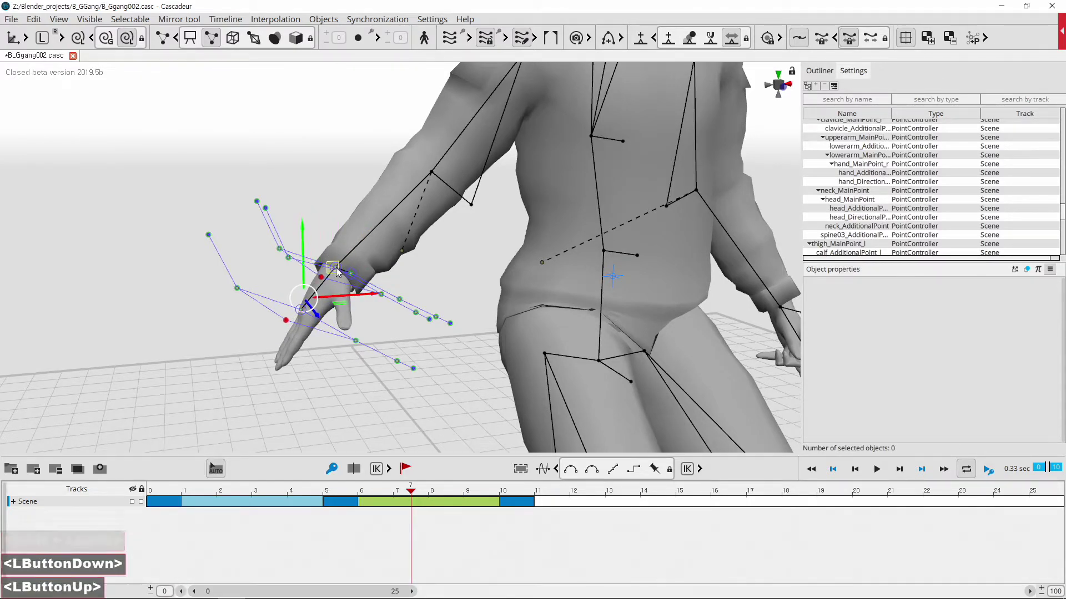
{"action": "left_click", "coordinate": [326, 420]}
{"action": "left_click", "coordinate": [280, 397]}
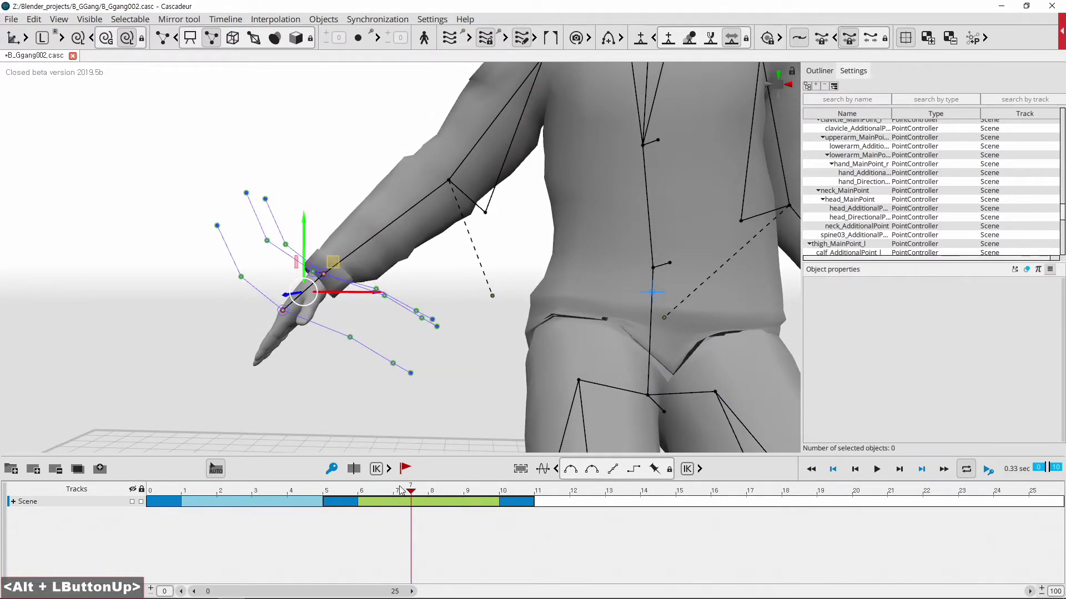
Back at frame 6, pull a path point closer to the thigh, then check the hand at frame 10
{"action": "left_click", "coordinate": [414, 493]}
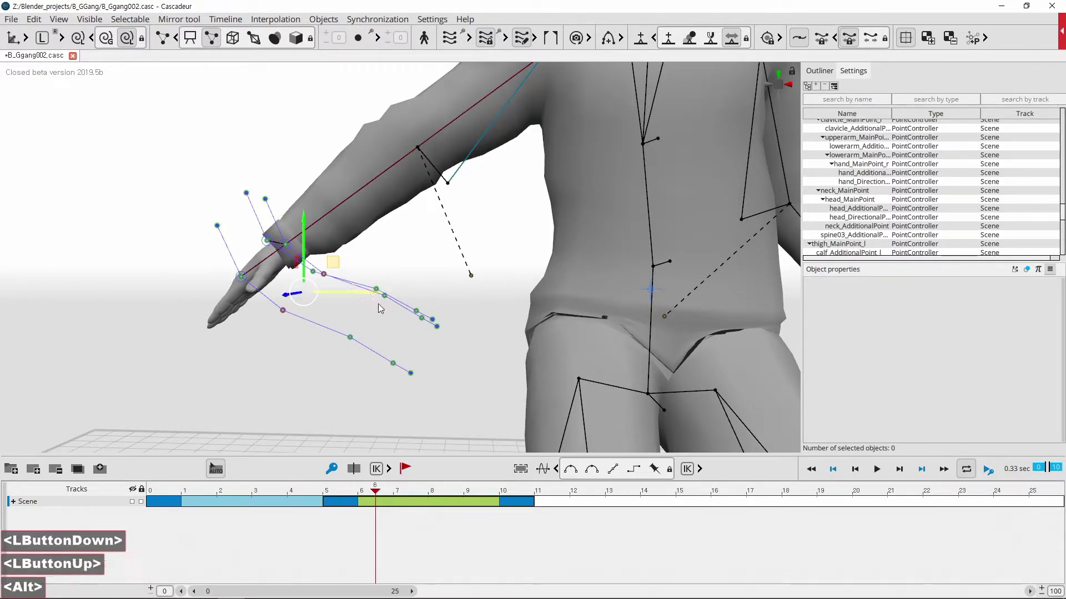
{"action": "left_click", "coordinate": [376, 338]}
{"action": "left_click", "coordinate": [351, 250]}
{"action": "left_click", "coordinate": [329, 328]}
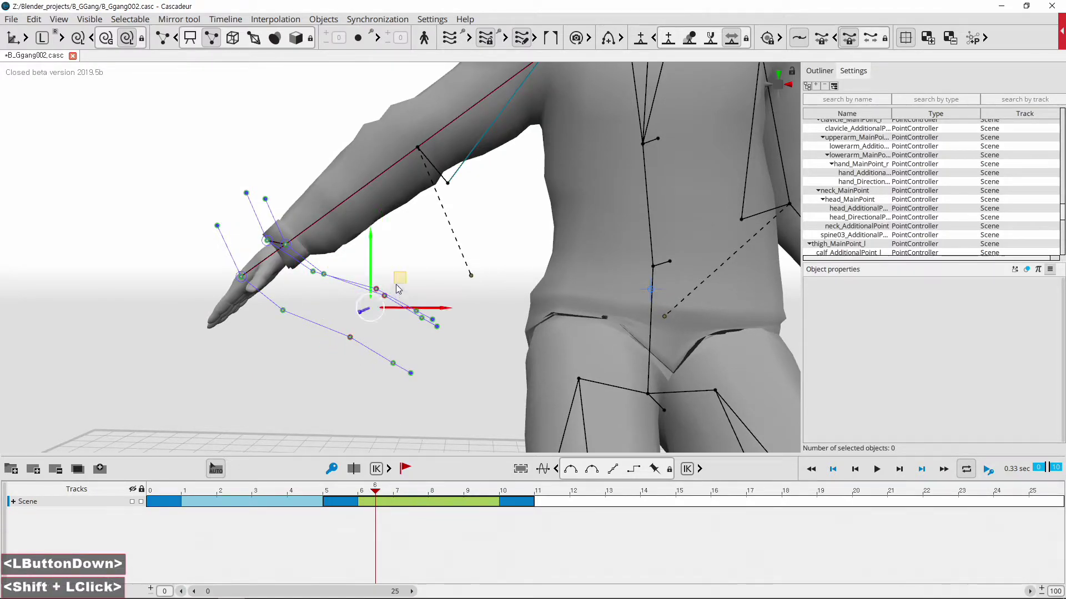
{"action": "left_click", "coordinate": [402, 278]}
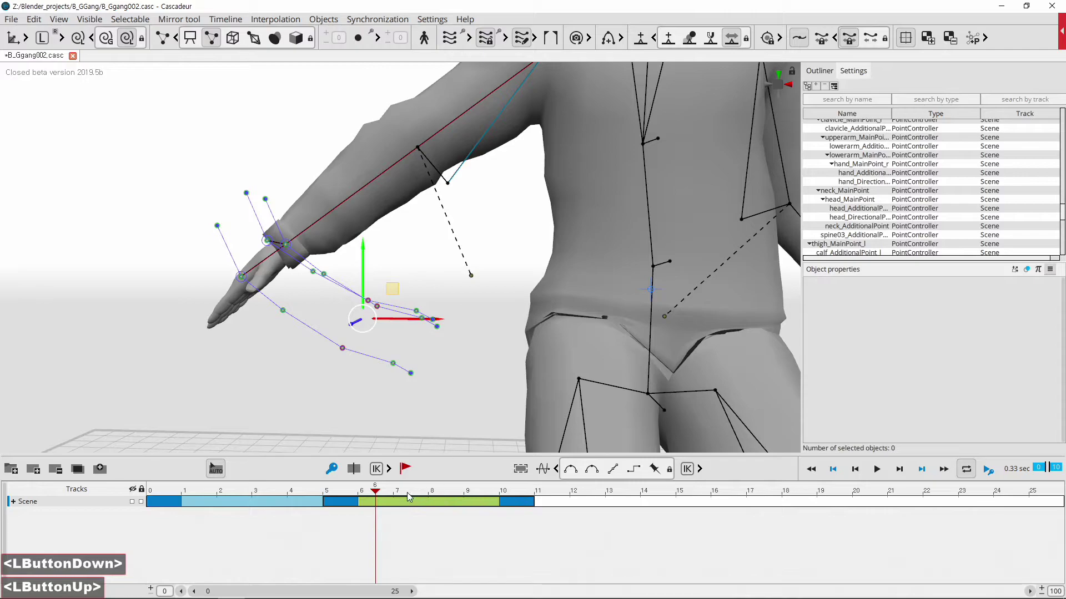
{"action": "left_click", "coordinate": [388, 493]}
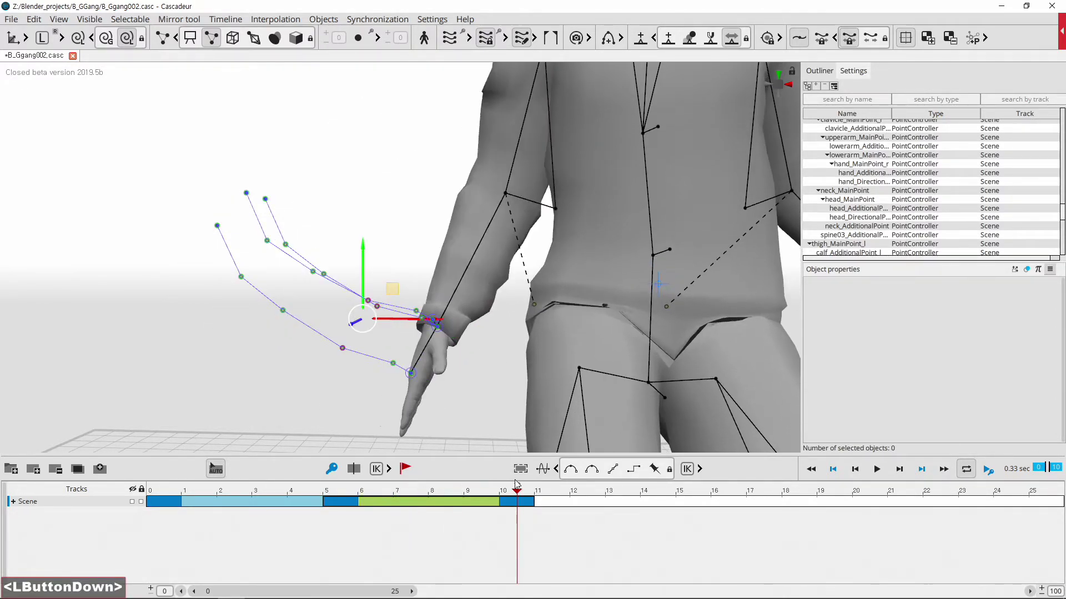
Pan and zoom out of the arm close-up, selecting the left hand controllers along the way
{"action": "double_click", "coordinate": [525, 506]}
{"action": "left_click", "coordinate": [526, 504]}
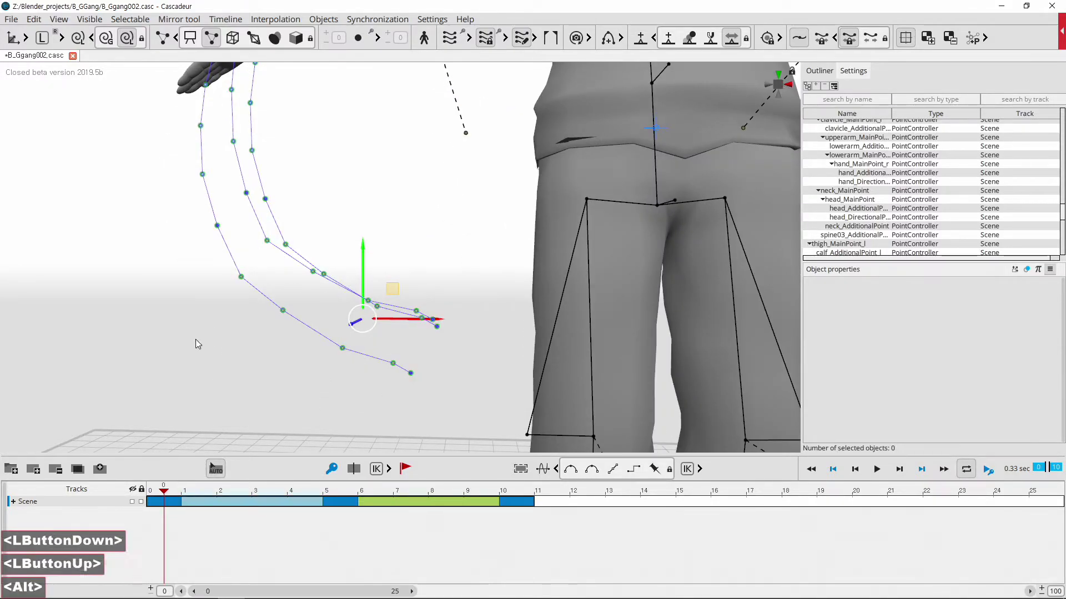
{"action": "middle_click", "coordinate": [195, 341]}
{"action": "scroll", "scroll_direction": "down", "scroll_amount": 3}
{"action": "left_click", "coordinate": [238, 349]}
{"action": "middle_click", "coordinate": [357, 375]}
{"action": "left_click", "coordinate": [607, 280]}
{"action": "left_click", "coordinate": [663, 169]}
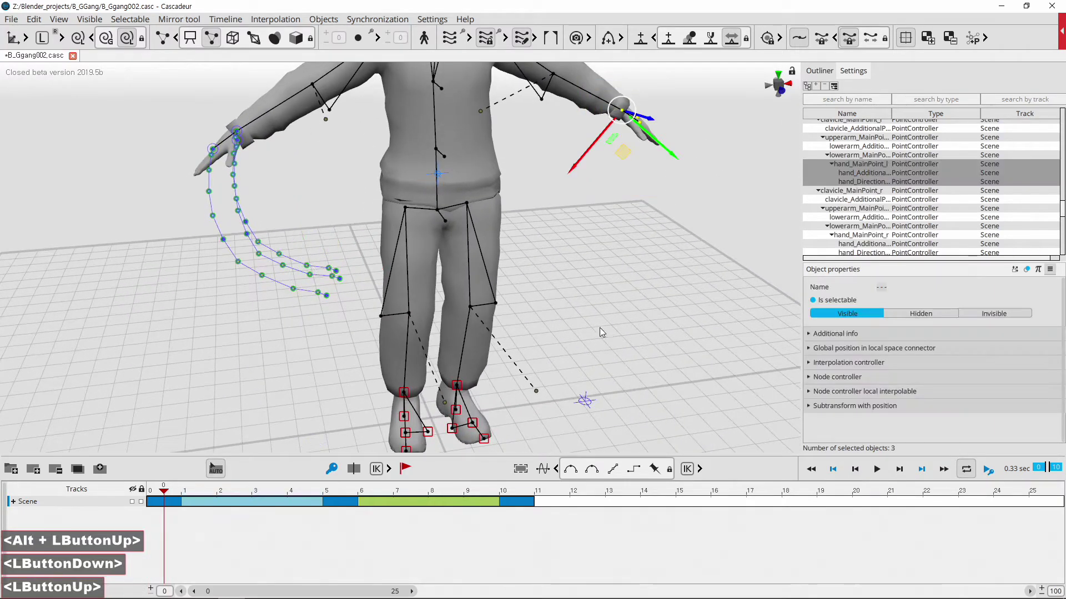
Frame the whole standing character in view and select the left knee and calf controllers
{"action": "middle_click", "coordinate": [491, 385]}
{"action": "left_click", "coordinate": [494, 373]}
{"action": "middle_click", "coordinate": [508, 374]}
{"action": "left_click", "coordinate": [543, 295]}
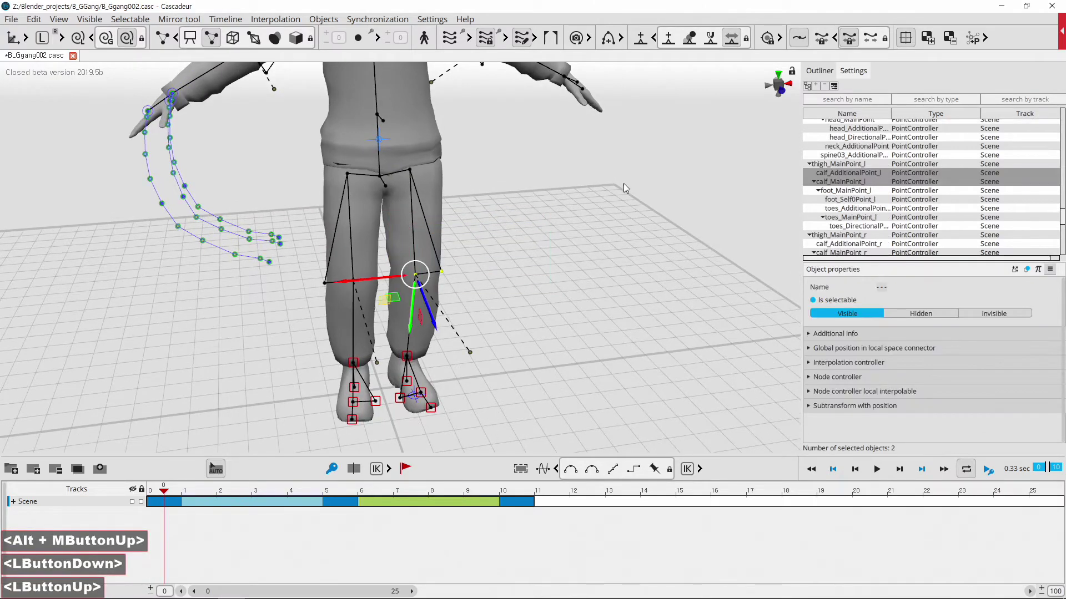
{"action": "left_click", "coordinate": [571, 210]}
{"action": "middle_click", "coordinate": [559, 259]}
{"action": "scroll", "scroll_direction": "down", "scroll_amount": 3}
{"action": "middle_click", "coordinate": [582, 309]}
{"action": "scroll", "scroll_direction": "down", "scroll_amount": 3}
{"action": "left_click", "coordinate": [514, 344]}
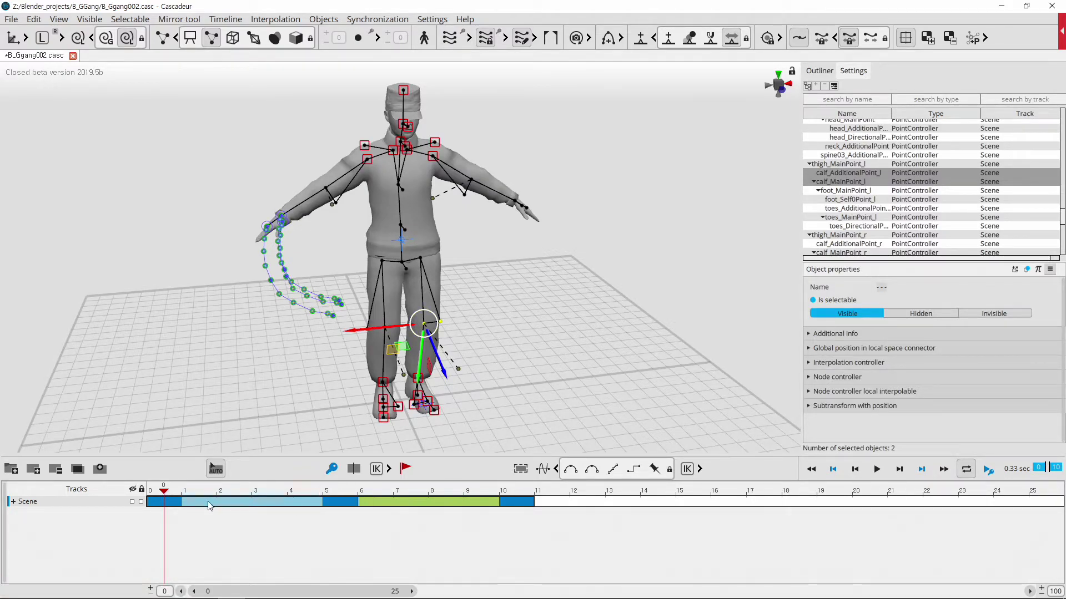
Compare the crouch keyframe at frame 10 with the reach keyframe at frame 5, ending on frame 10
{"action": "left_click", "coordinate": [345, 508]}
{"action": "left_click", "coordinate": [513, 507]}
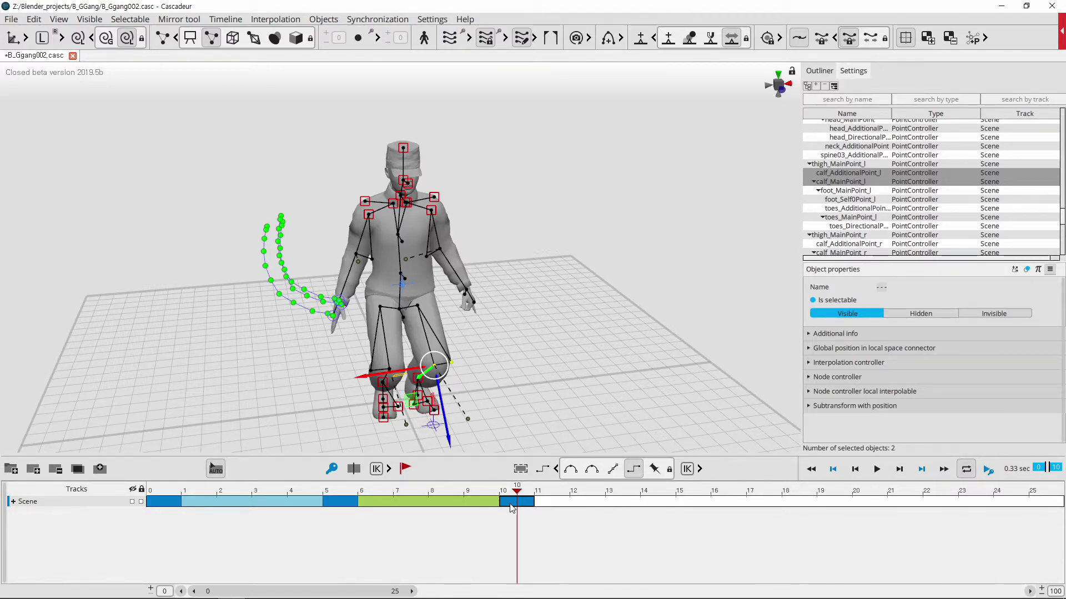
{"action": "left_click", "coordinate": [515, 507]}
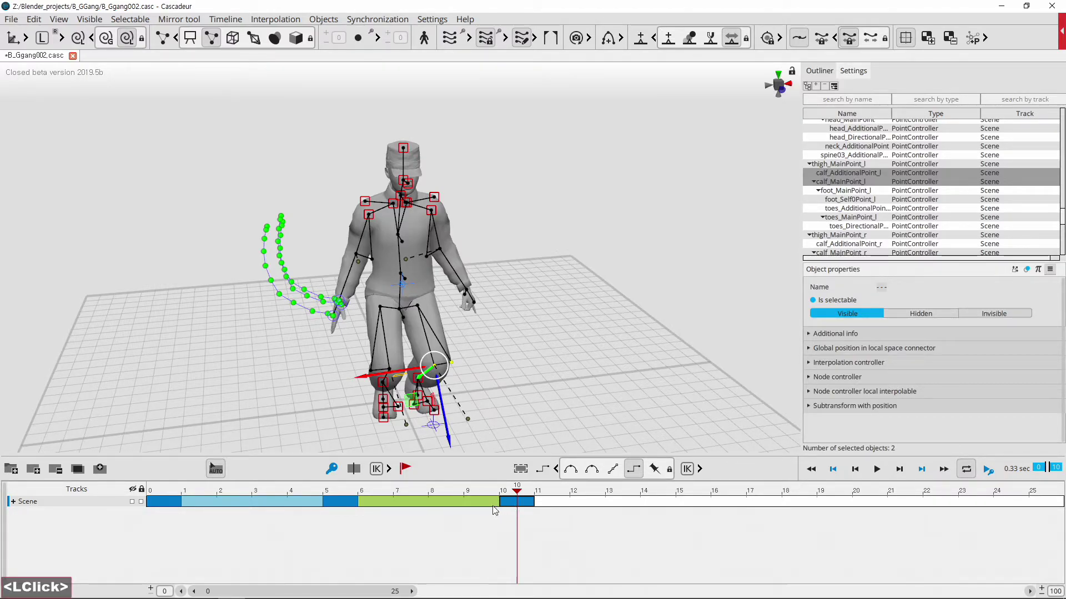
{"action": "left_click", "coordinate": [348, 503]}
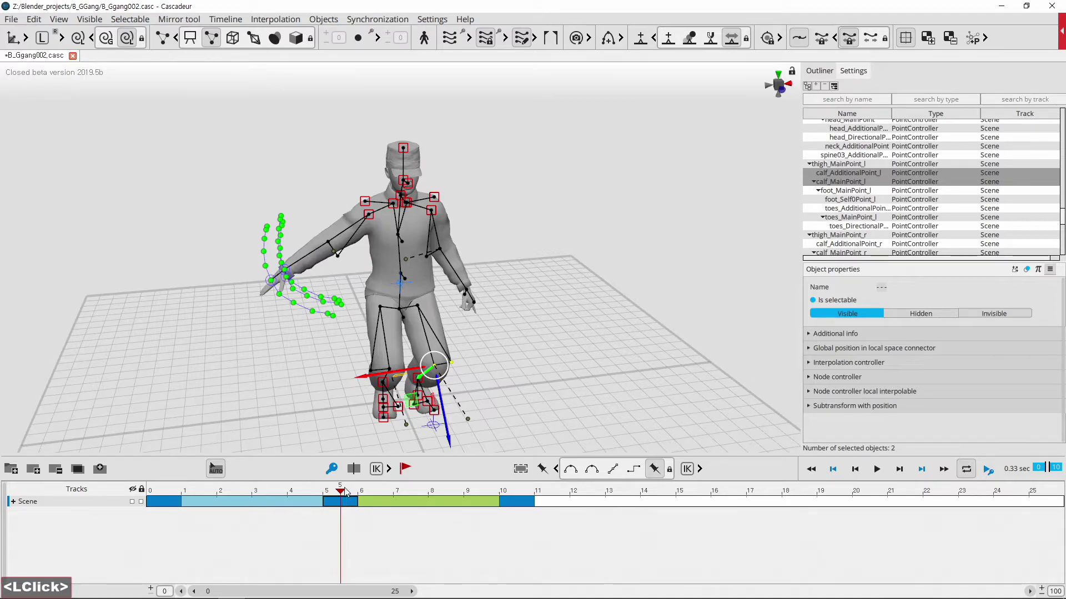
{"action": "left_click", "coordinate": [343, 493]}
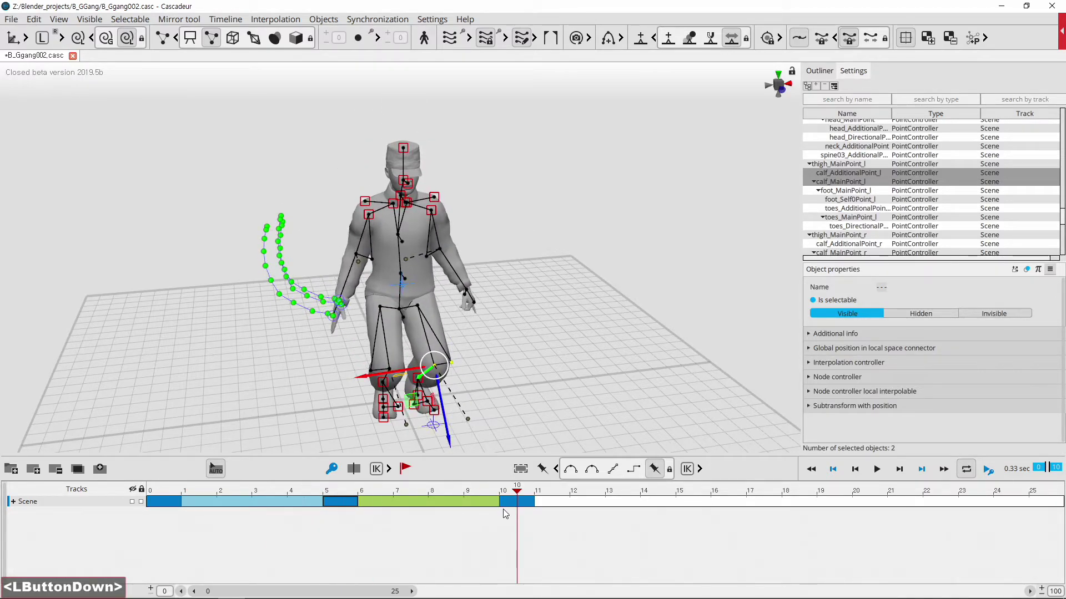
{"action": "double_click", "coordinate": [528, 503]}
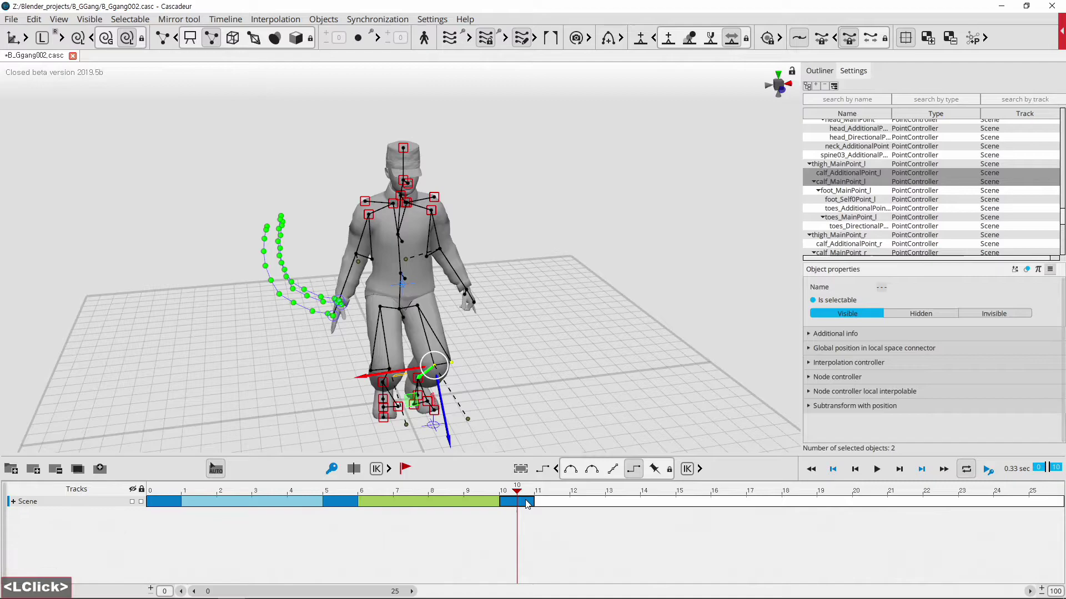
{"action": "middle_click", "coordinate": [528, 503]}
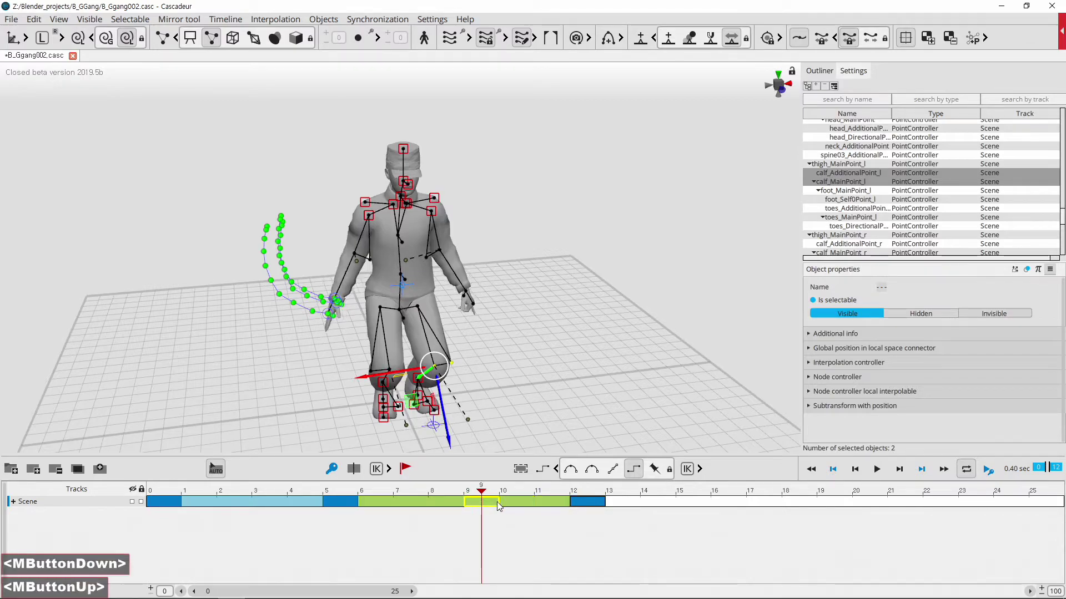
{"action": "middle_click", "coordinate": [493, 508]}
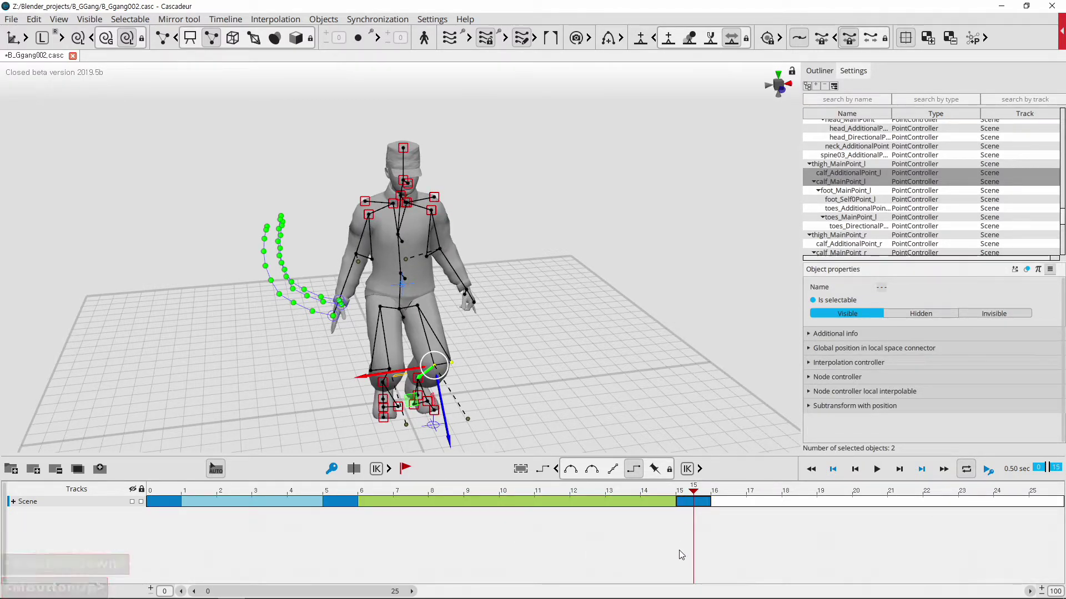
{"action": "middle_click", "coordinate": [700, 504]}
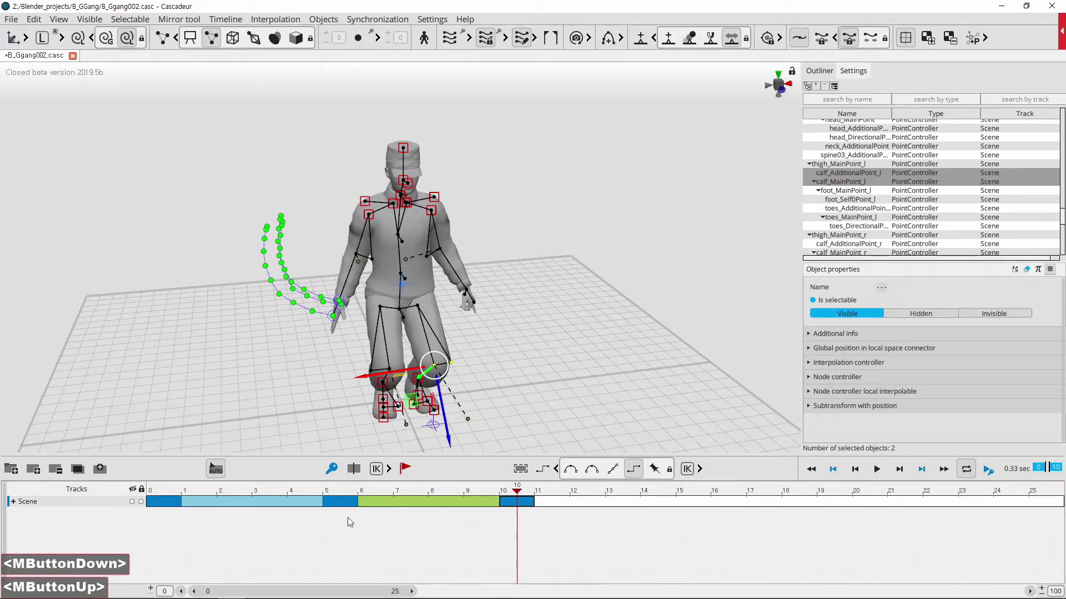
{"action": "left_click", "coordinate": [344, 505]}
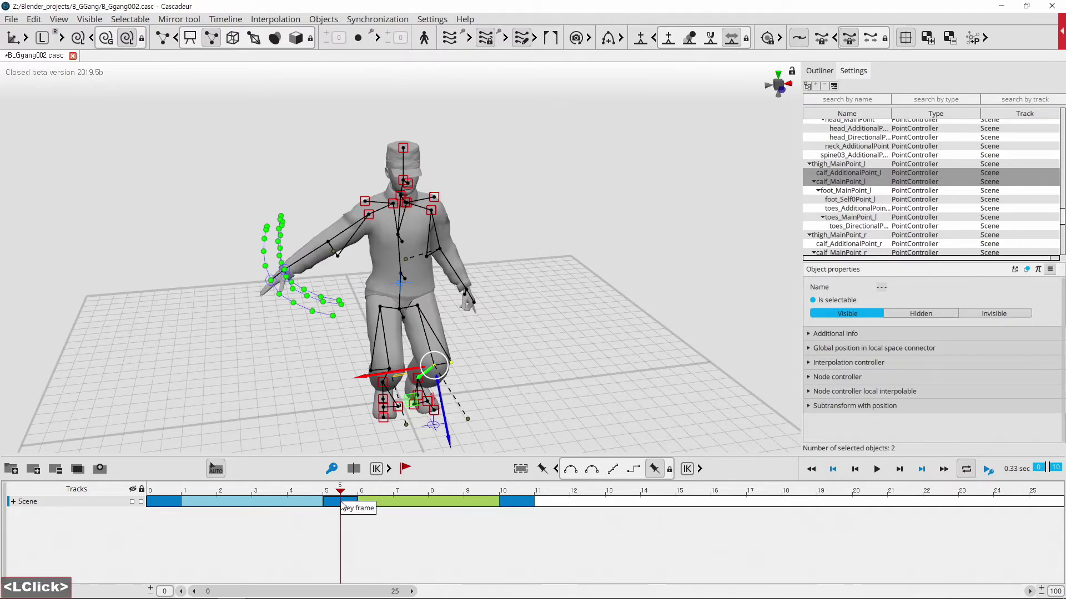
{"action": "left_click", "coordinate": [334, 504]}
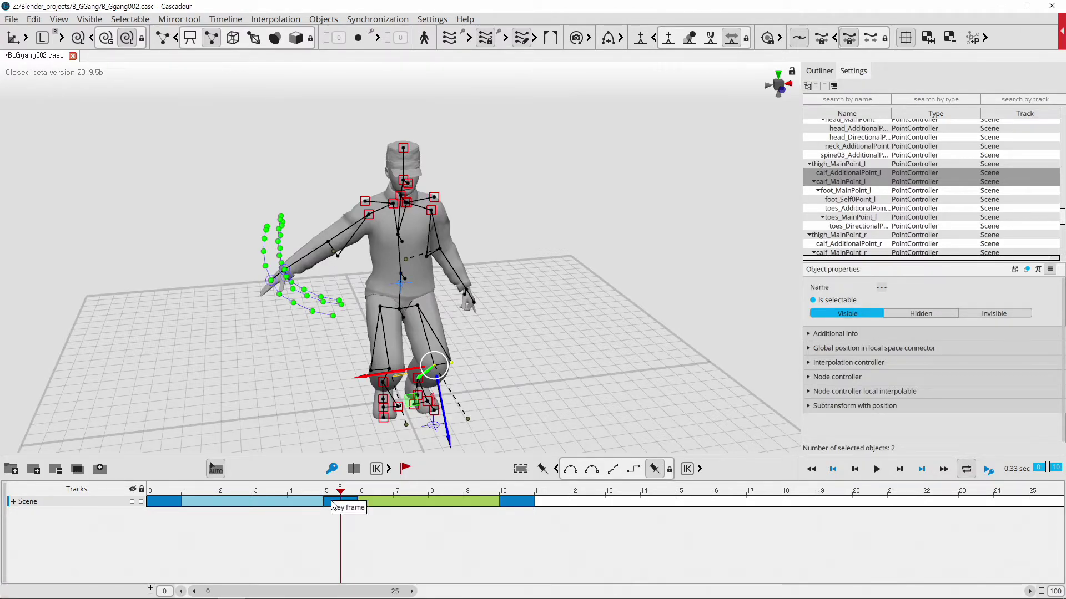
{"action": "middle_click", "coordinate": [334, 504]}
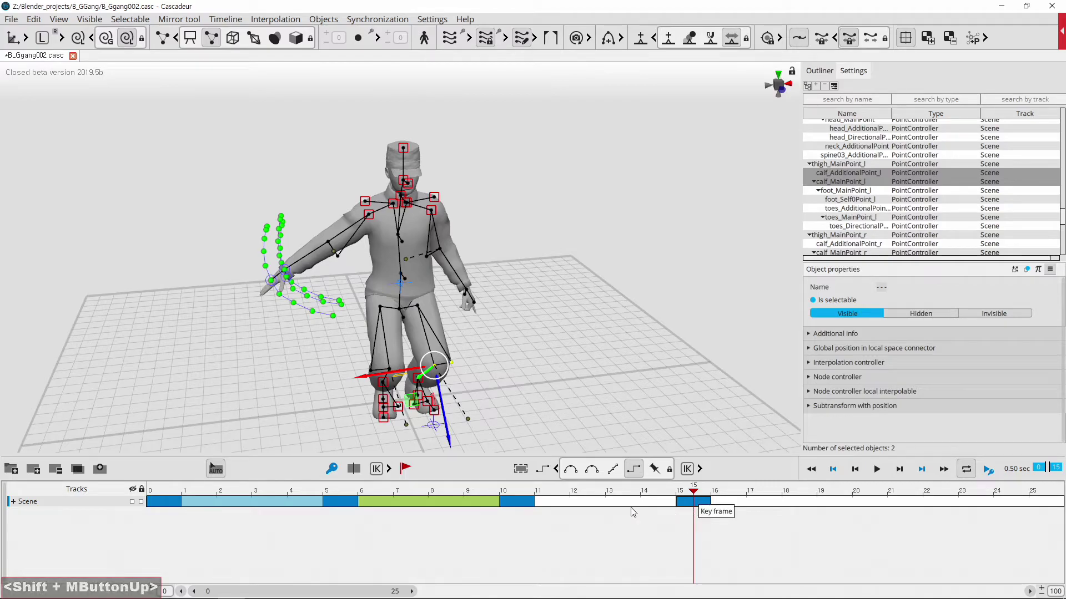
Interpolate the in-between frames before key 15 and jump to that keyframe
{"action": "left_click", "coordinate": [620, 508]}
{"action": "left_click", "coordinate": [578, 475]}
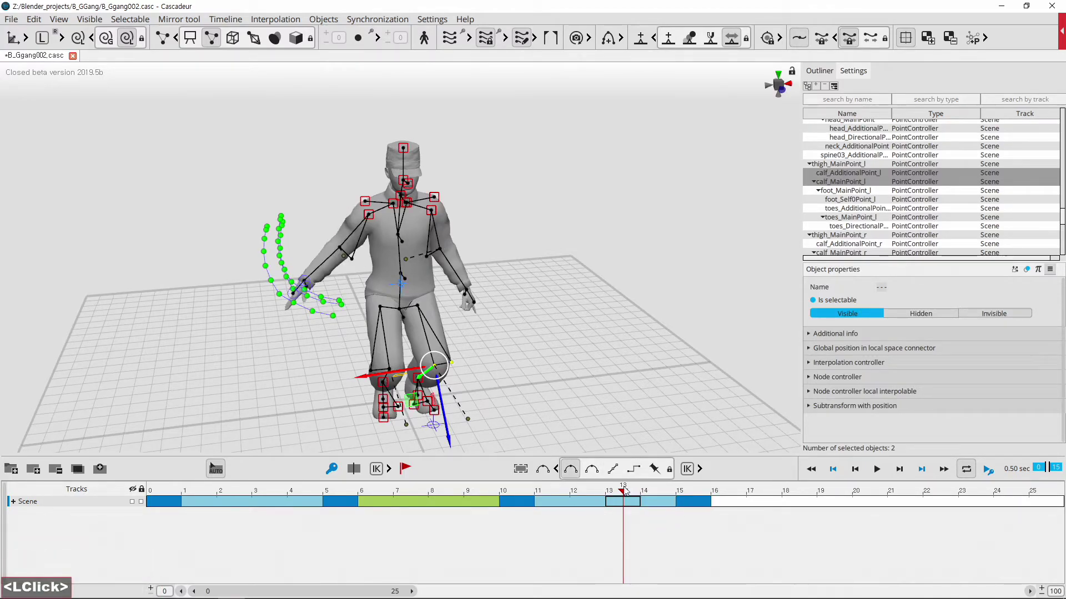
{"action": "left_click", "coordinate": [631, 489]}
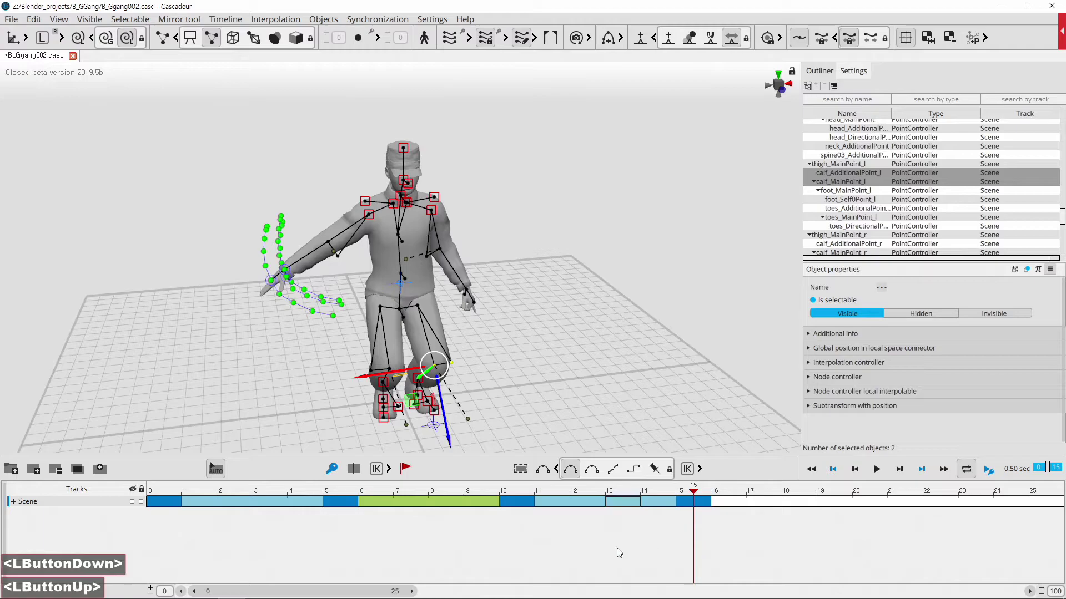
Select all 43 controllers of the character in its upright T-pose
{"action": "double_click", "coordinate": [554, 558]}
{"action": "left_click", "coordinate": [698, 491]}
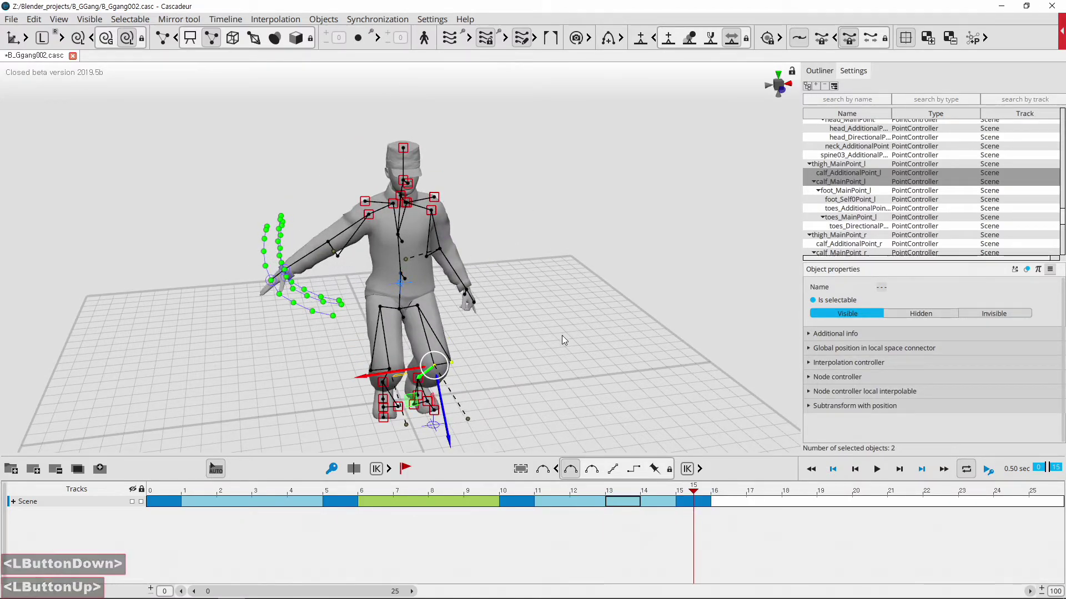
{"action": "left_click", "coordinate": [563, 355]}
{"action": "middle_click", "coordinate": [526, 370]}
{"action": "left_click", "coordinate": [546, 373]}
Select the whole character rig and copy its pose
{"action": "type", "text": "rr"}
{"action": "left_click", "coordinate": [693, 493]}
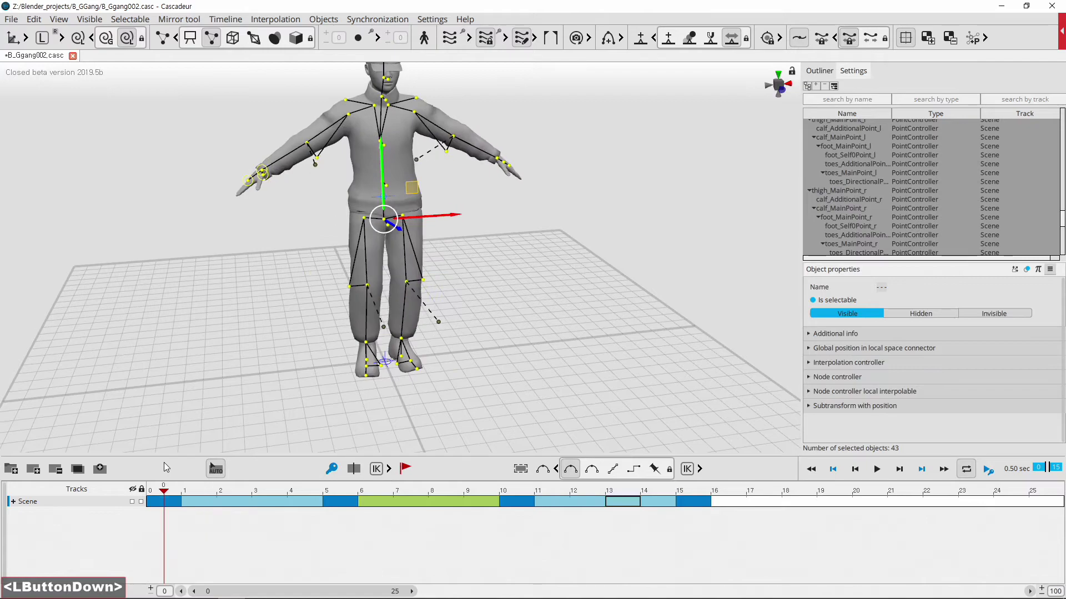
{"action": "middle_click", "coordinate": [508, 213]}
{"action": "scroll", "scroll_direction": "down", "scroll_amount": 3}
{"action": "scroll", "scroll_direction": "down", "scroll_amount": 3}
{"action": "left_click", "coordinate": [600, 410]}
{"action": "left_click", "coordinate": [590, 426]}
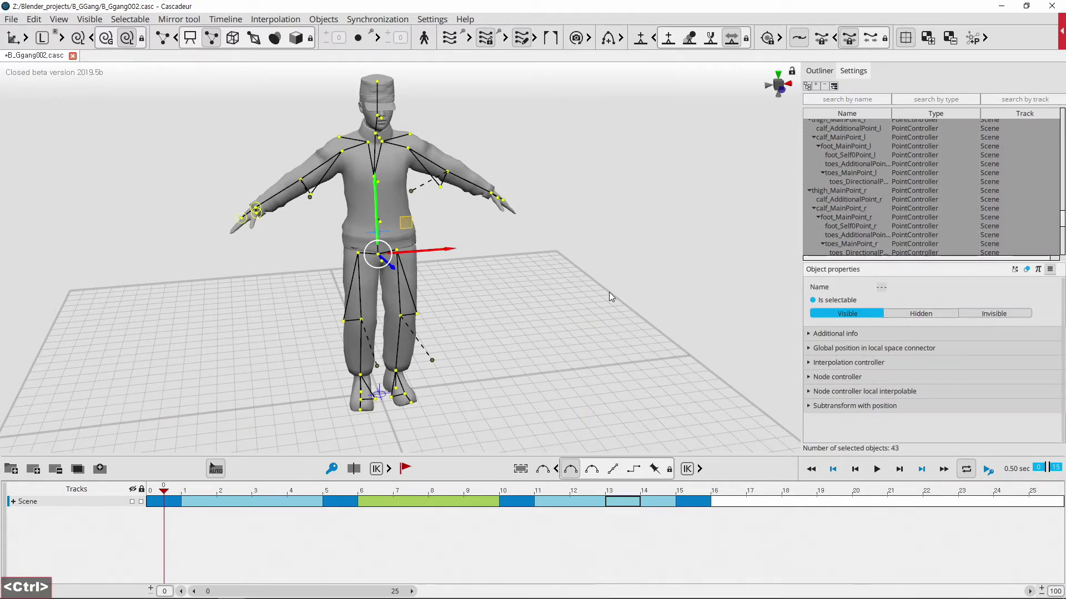
{"action": "key", "text": "ctrl+c"}
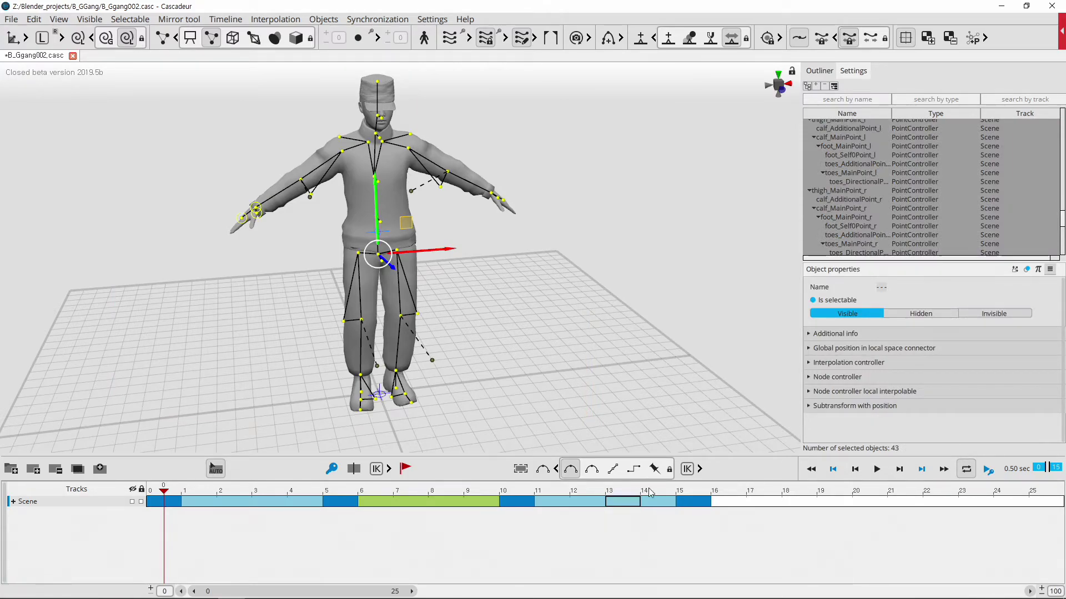
Paste the pose as a new keyframe at frame 20 and select the frames after key 15
{"action": "left_click", "coordinate": [178, 489]}
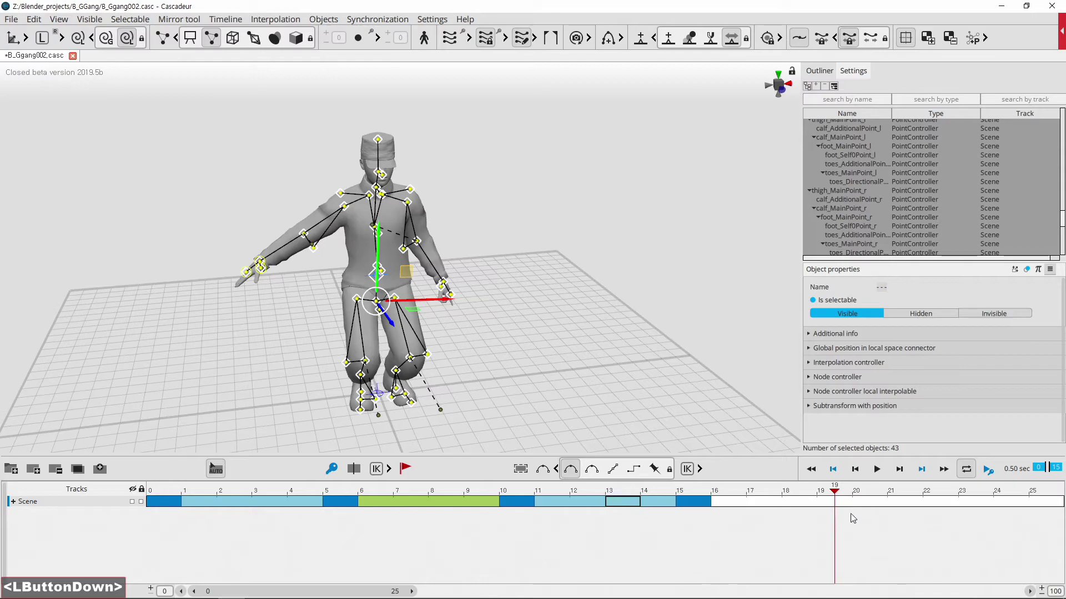
{"action": "left_click", "coordinate": [336, 474]}
{"action": "key", "text": "ctrl+v"}
{"action": "left_click", "coordinate": [773, 509]}
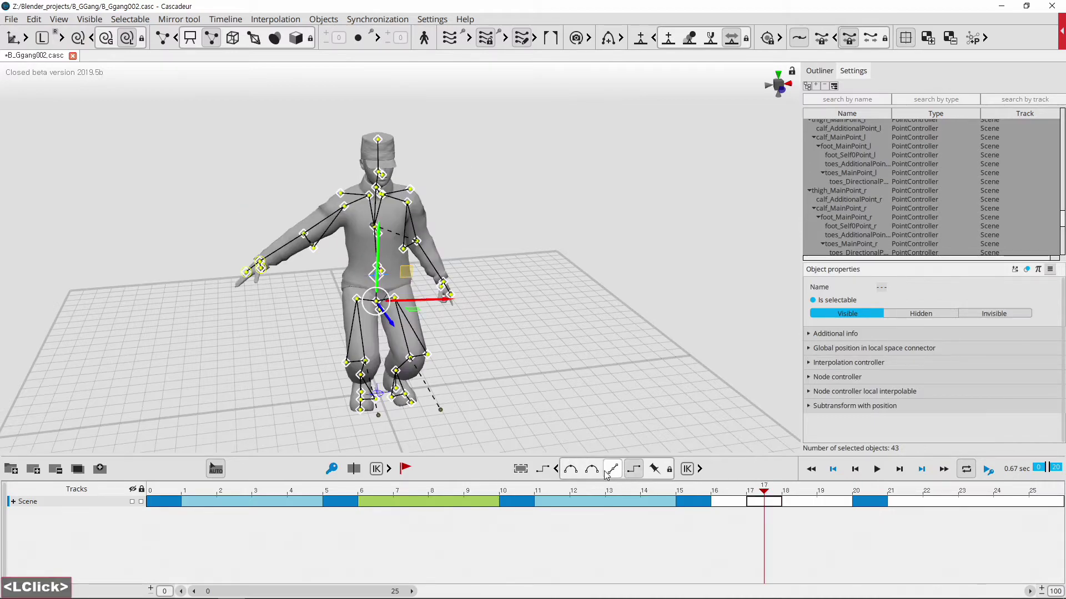
Interpolate the frames between keys 15 and 20, then scrub back to the crouch at frame 5
{"action": "left_click", "coordinate": [599, 473]}
{"action": "left_click", "coordinate": [767, 492]}
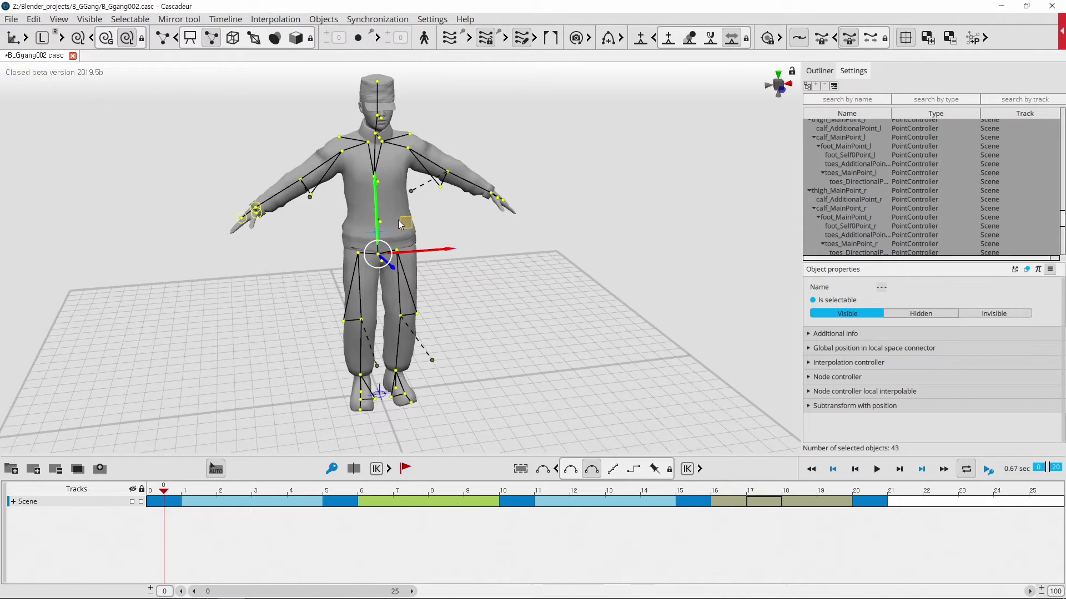
{"action": "left_click", "coordinate": [528, 321]}
{"action": "middle_click", "coordinate": [494, 311]}
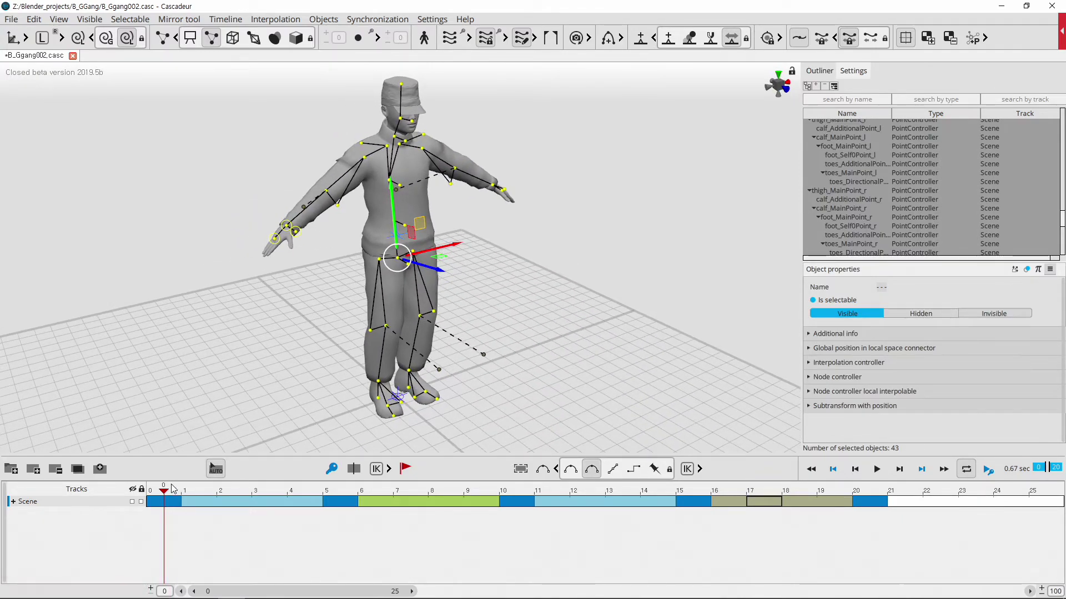
{"action": "left_click", "coordinate": [173, 492]}
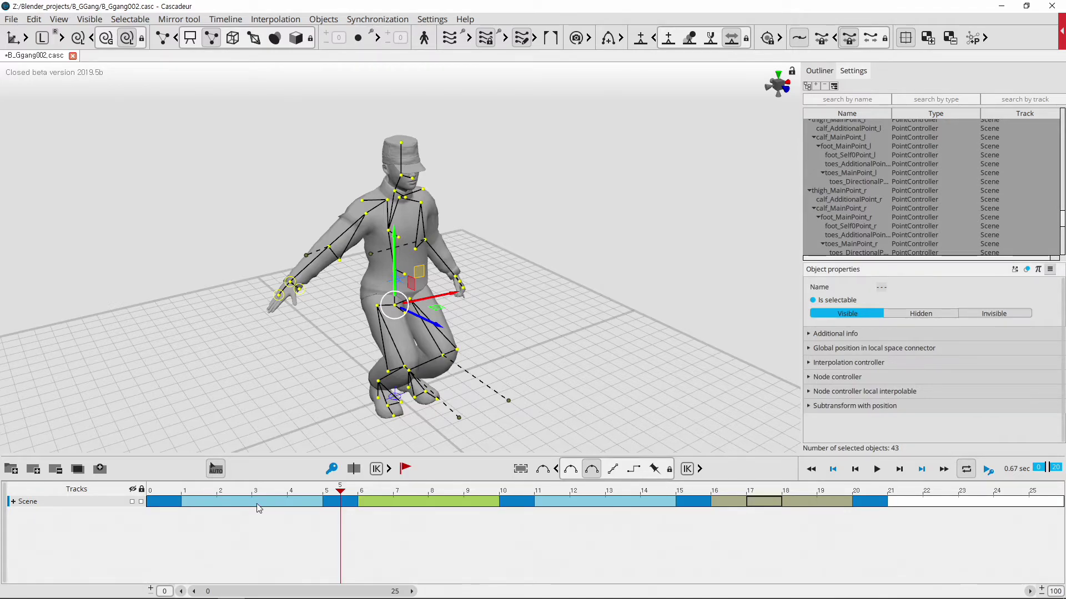
{"action": "left_click", "coordinate": [353, 494]}
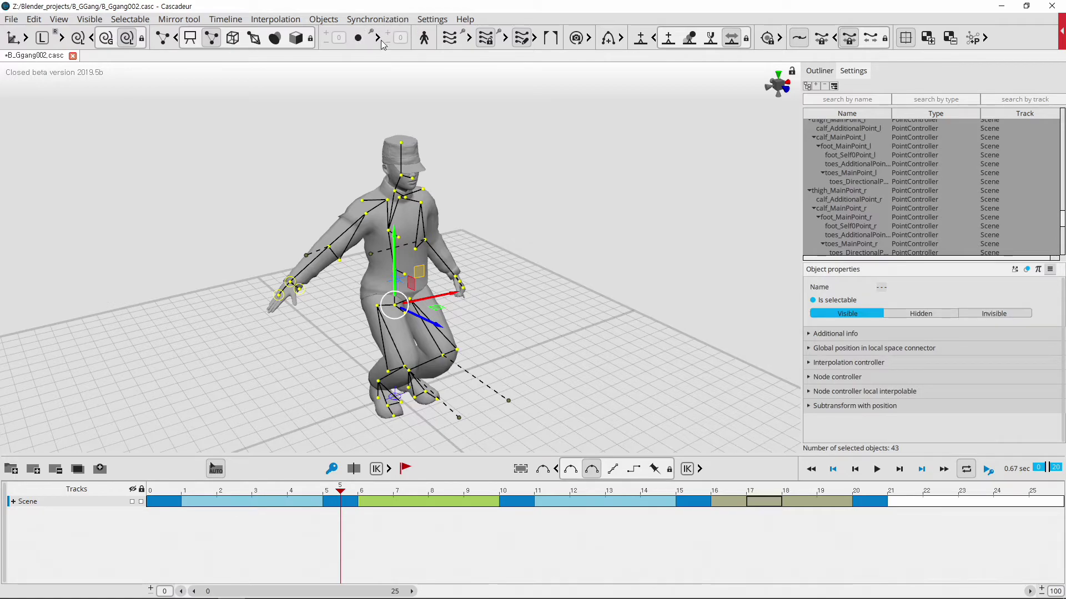
{"action": "left_click", "coordinate": [381, 41]}
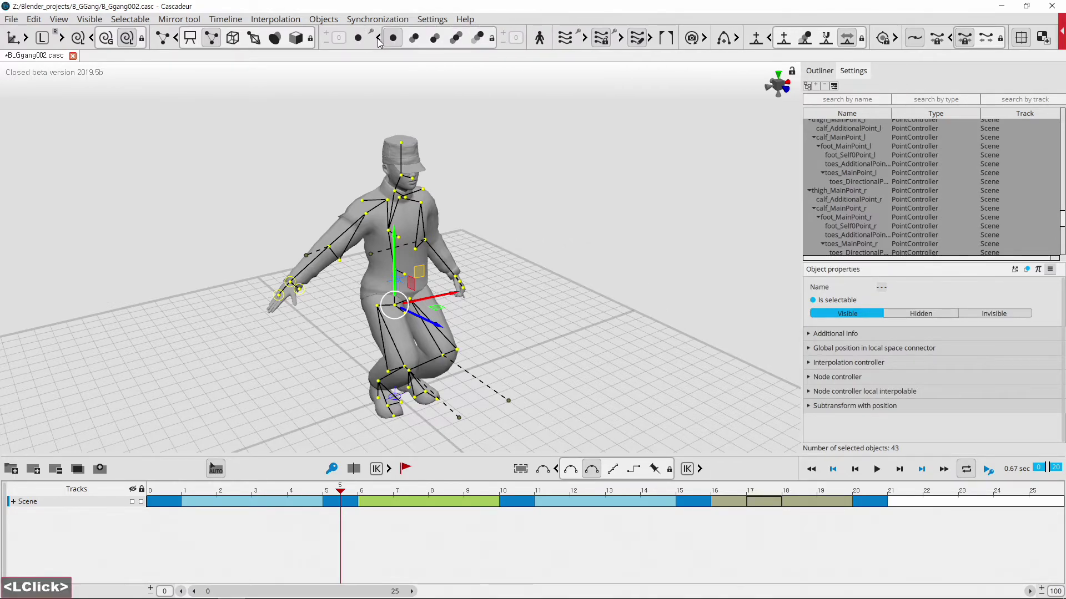
{"action": "left_click", "coordinate": [421, 44]}
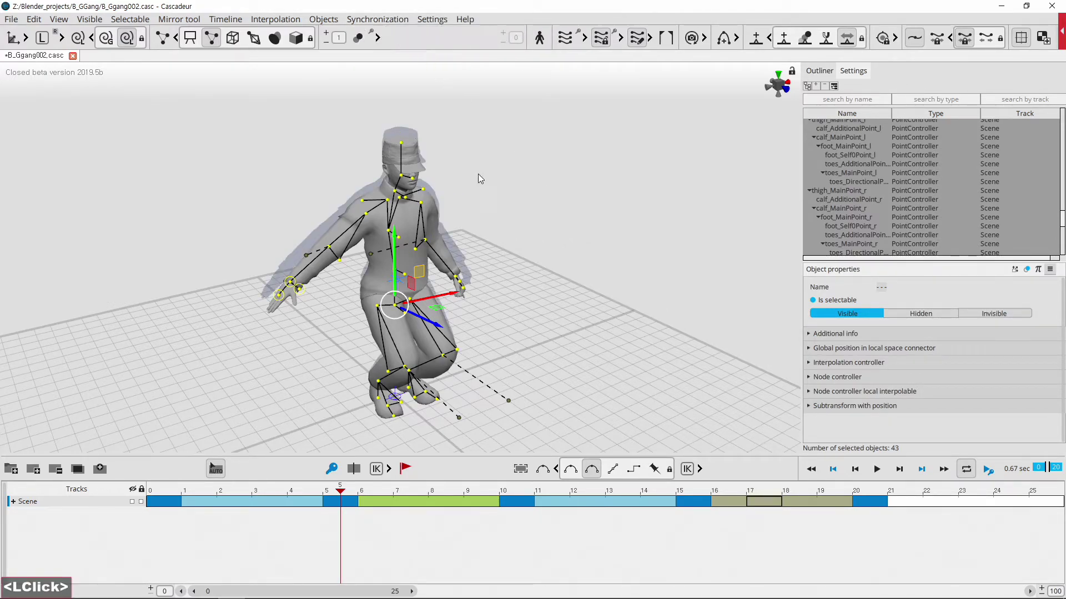
{"action": "left_click", "coordinate": [381, 41]}
{"action": "left_click", "coordinate": [445, 47]}
{"action": "left_click", "coordinate": [453, 42]}
{"action": "left_click", "coordinate": [486, 44]}
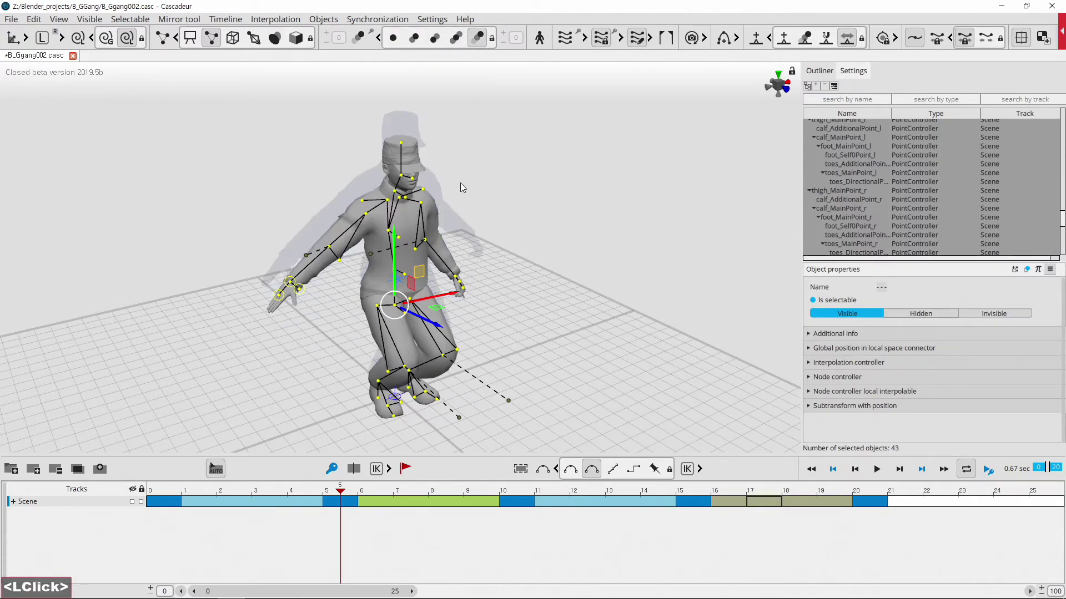
{"action": "left_click", "coordinate": [343, 495]}
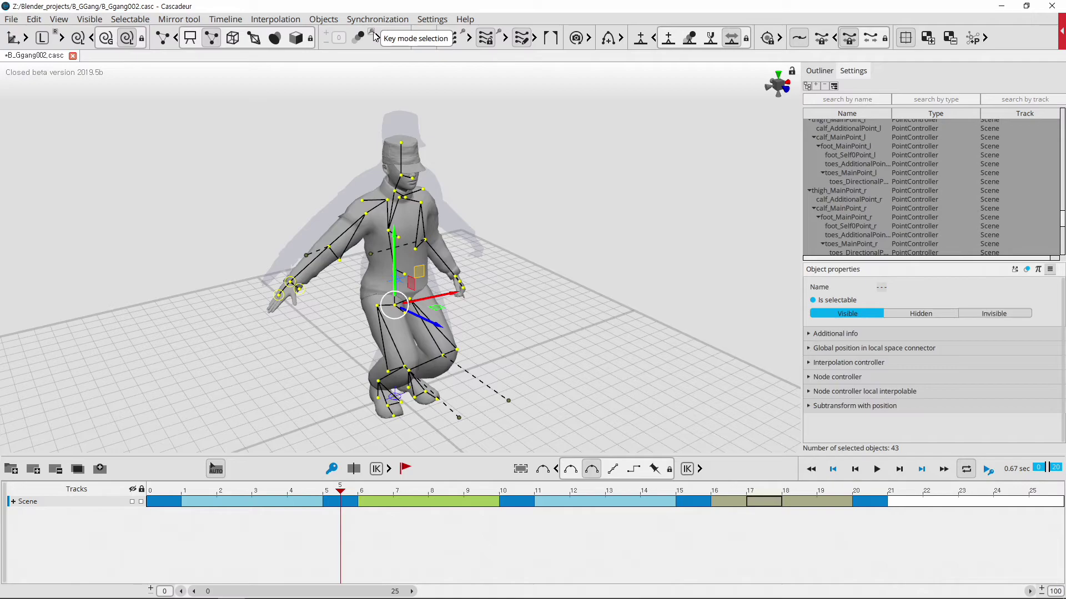
Turn the ghost previews off from the ghost toolbar while parked at frame 13
{"action": "left_click", "coordinate": [374, 36]}
{"action": "left_click", "coordinate": [346, 497]}
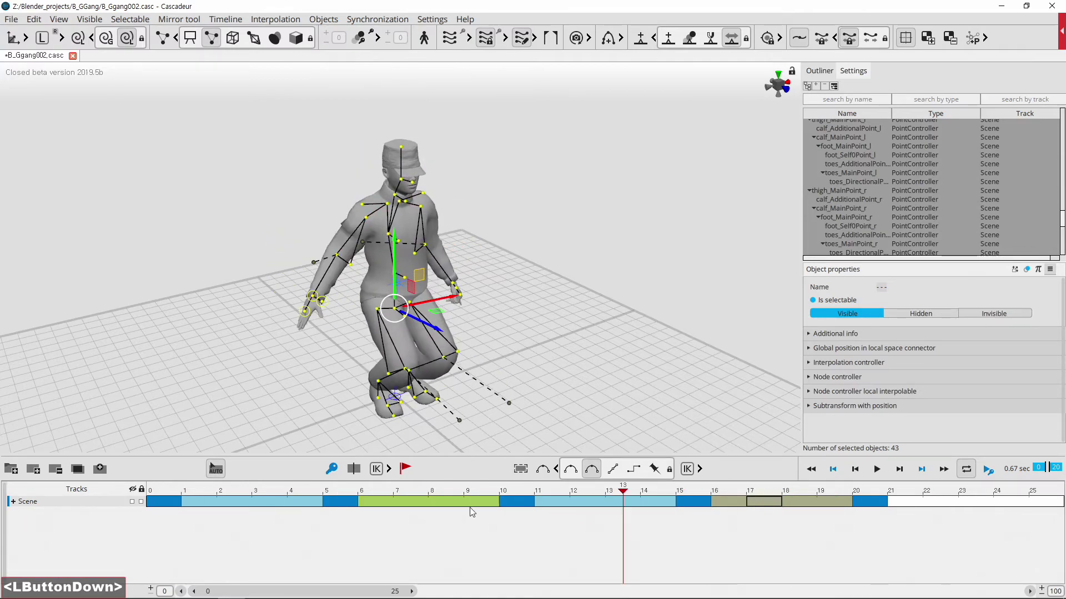
{"action": "left_click", "coordinate": [363, 40]}
{"action": "left_click", "coordinate": [363, 40]}
{"action": "left_click", "coordinate": [376, 34]}
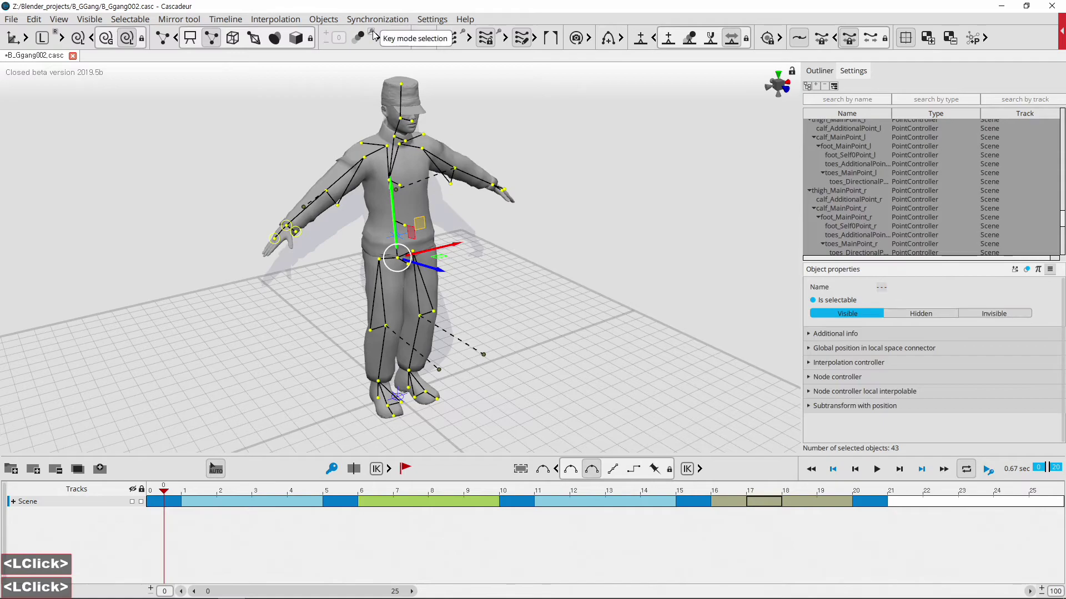
{"action": "left_click", "coordinate": [378, 33]}
{"action": "left_click", "coordinate": [377, 34]}
{"action": "left_click", "coordinate": [377, 34]}
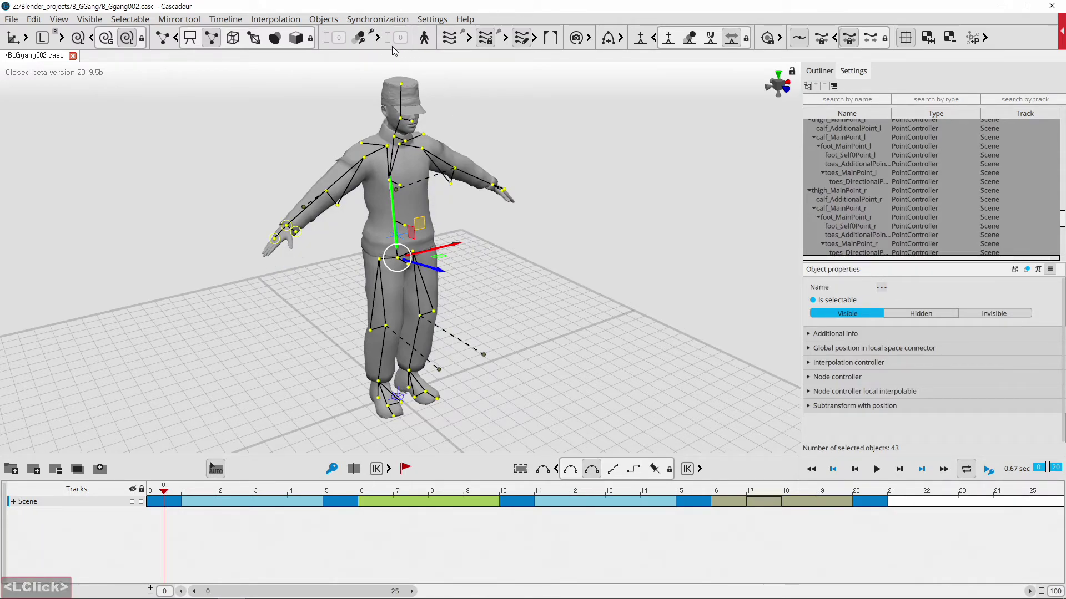
{"action": "left_click", "coordinate": [383, 45]}
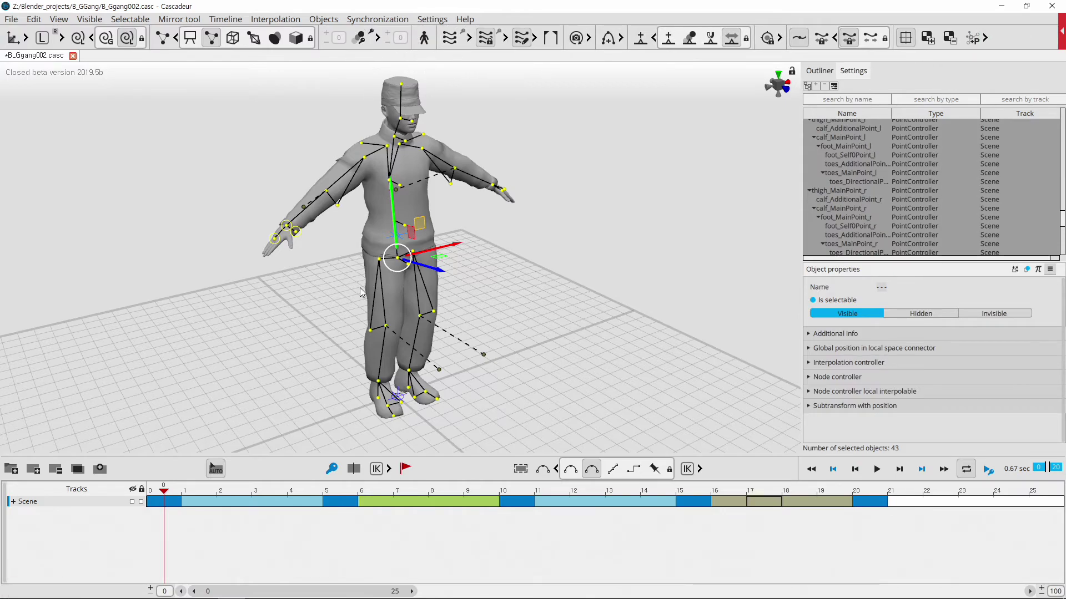
Go to the frame 20 keyframe and orbit to a side view of the upright character
{"action": "left_click", "coordinate": [168, 494]}
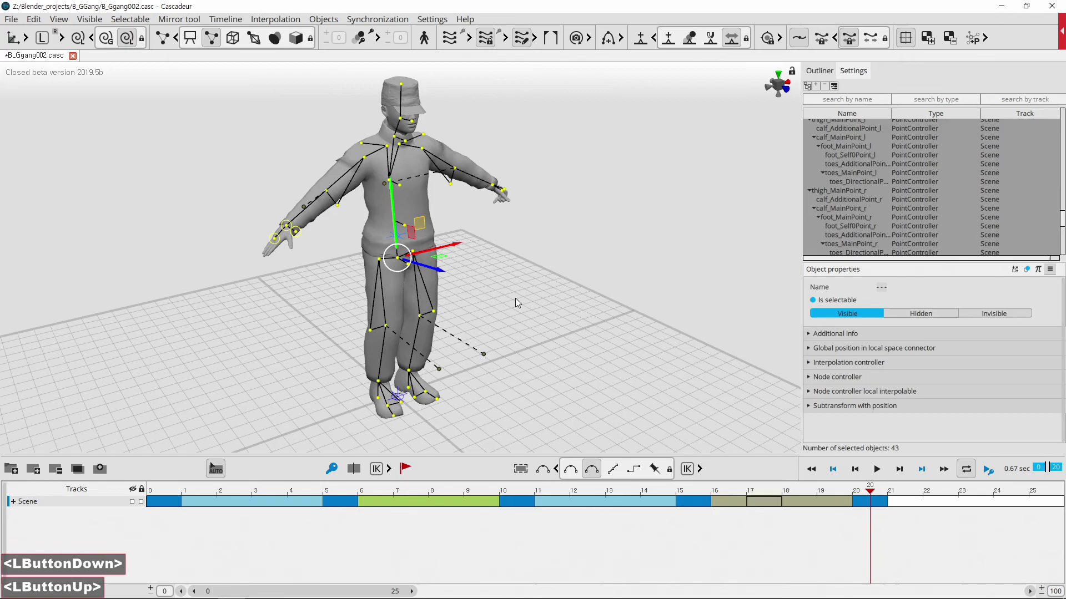
{"action": "scroll", "scroll_direction": "down", "scroll_amount": 3}
{"action": "middle_click", "coordinate": [535, 339]}
{"action": "scroll", "scroll_direction": "down", "scroll_amount": 3}
{"action": "left_click", "coordinate": [414, 366]}
{"action": "left_click", "coordinate": [384, 369]}
{"action": "left_click", "coordinate": [533, 404]}
{"action": "left_click", "coordinate": [394, 240]}
{"action": "left_click", "coordinate": [873, 494]}
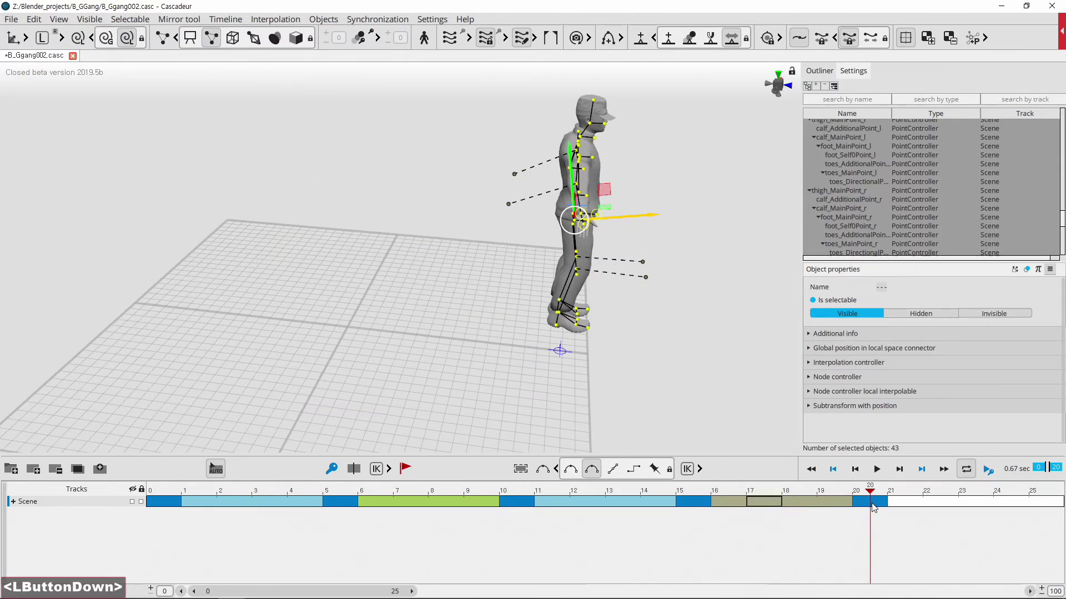
Turn the ghost preview on from the ghost toolbar
{"action": "left_click", "coordinate": [374, 37]}
{"action": "left_click", "coordinate": [875, 490]}
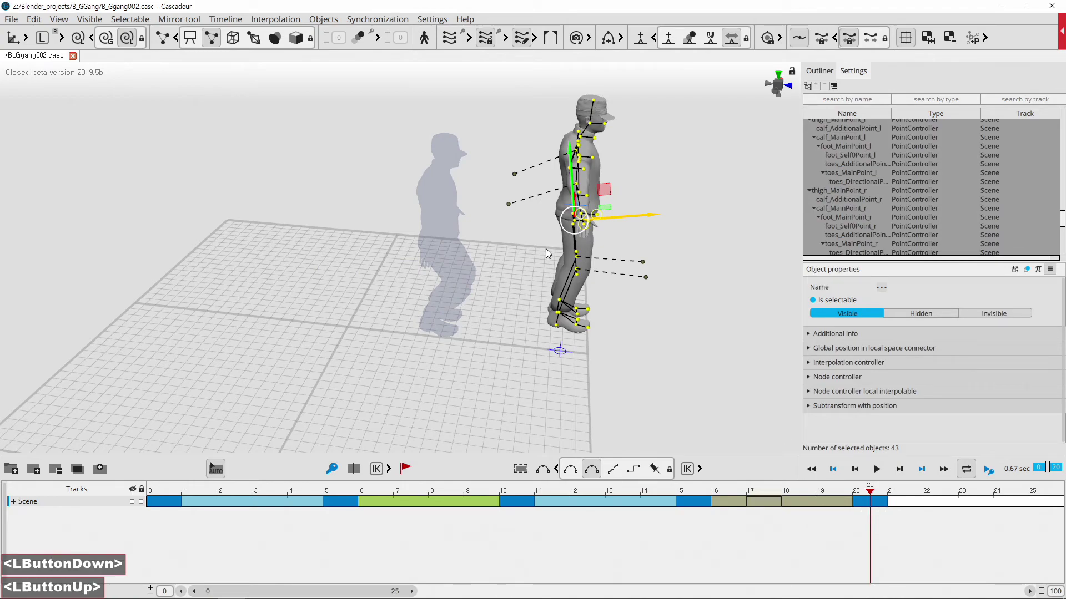
{"action": "left_click", "coordinate": [361, 40]}
{"action": "left_click", "coordinate": [361, 40]}
{"action": "left_click", "coordinate": [361, 40]}
{"action": "left_click", "coordinate": [361, 40]}
{"action": "double_click", "coordinate": [361, 40]}
{"action": "double_click", "coordinate": [375, 33]}
{"action": "double_click", "coordinate": [375, 33]}
{"action": "double_click", "coordinate": [375, 32]}
{"action": "double_click", "coordinate": [390, 41]}
{"action": "double_click", "coordinate": [385, 42]}
{"action": "double_click", "coordinate": [385, 42]}
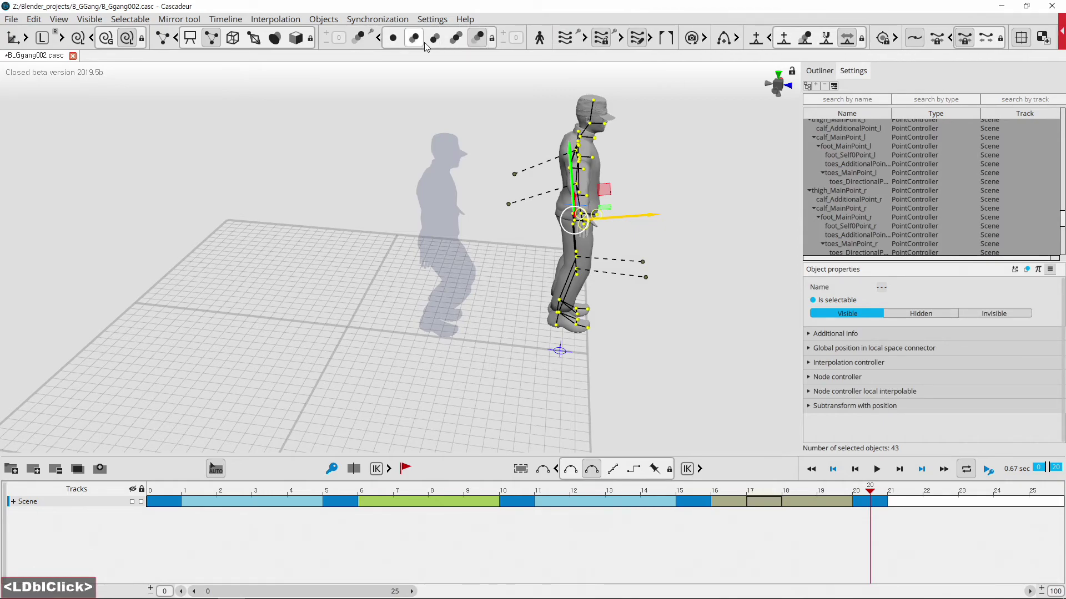
Set the ghost state to Selected so the crouching pose shows behind the character
{"action": "left_click", "coordinate": [481, 45]}
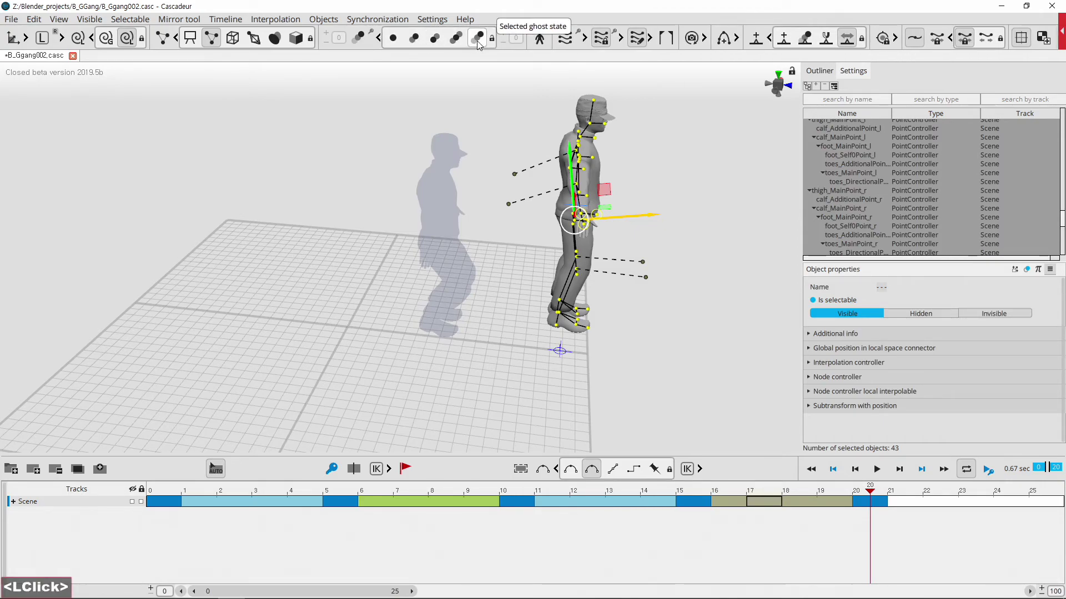
{"action": "left_click", "coordinate": [453, 43]}
{"action": "double_click", "coordinate": [443, 44]}
{"action": "left_click", "coordinate": [419, 43]}
{"action": "double_click", "coordinate": [398, 44]}
{"action": "left_click", "coordinate": [464, 45]}
{"action": "double_click", "coordinate": [464, 45]}
{"action": "double_click", "coordinate": [477, 41]}
{"action": "left_click", "coordinate": [374, 37]}
{"action": "left_click", "coordinate": [482, 45]}
{"action": "double_click", "coordinate": [467, 42]}
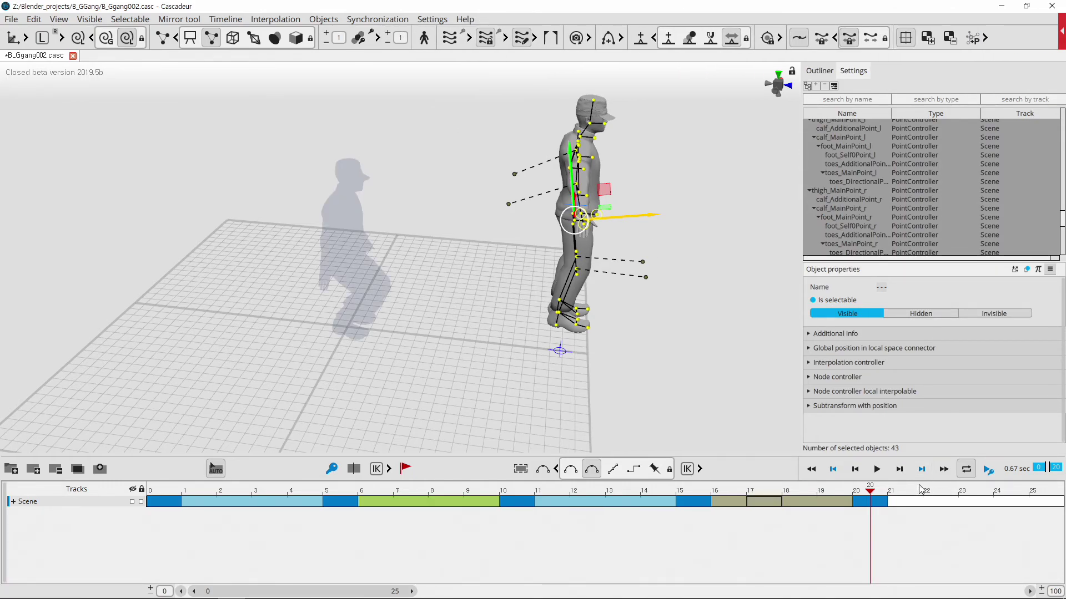
Scrub back through frames 14 and 9 to the standing T-pose frame, ghost still visible
{"action": "left_click", "coordinate": [870, 494]}
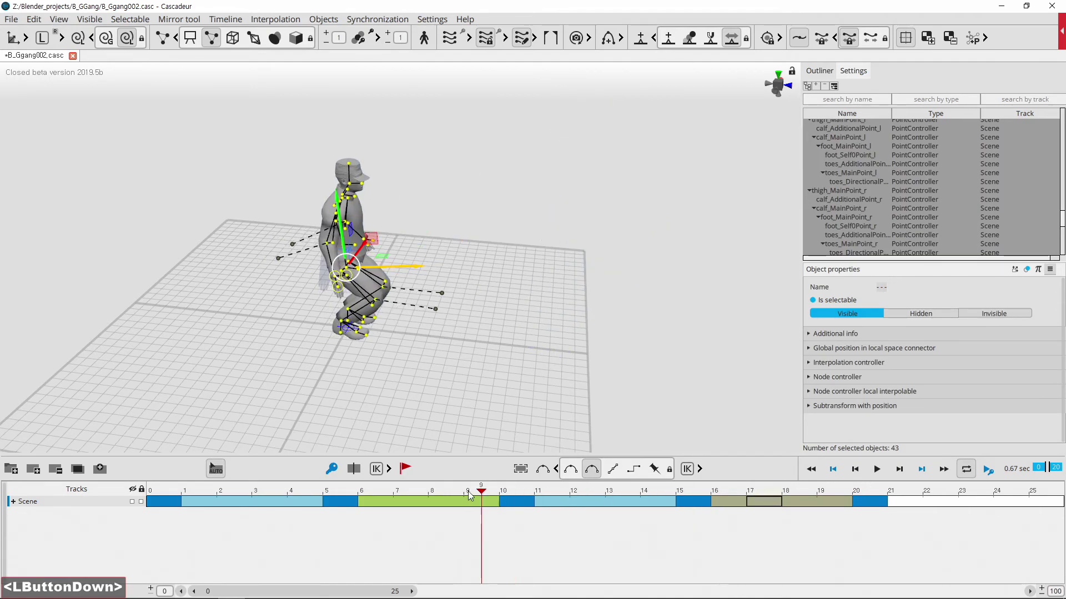
{"action": "left_click", "coordinate": [475, 367]}
{"action": "left_click", "coordinate": [386, 359]}
{"action": "middle_click", "coordinate": [501, 255]}
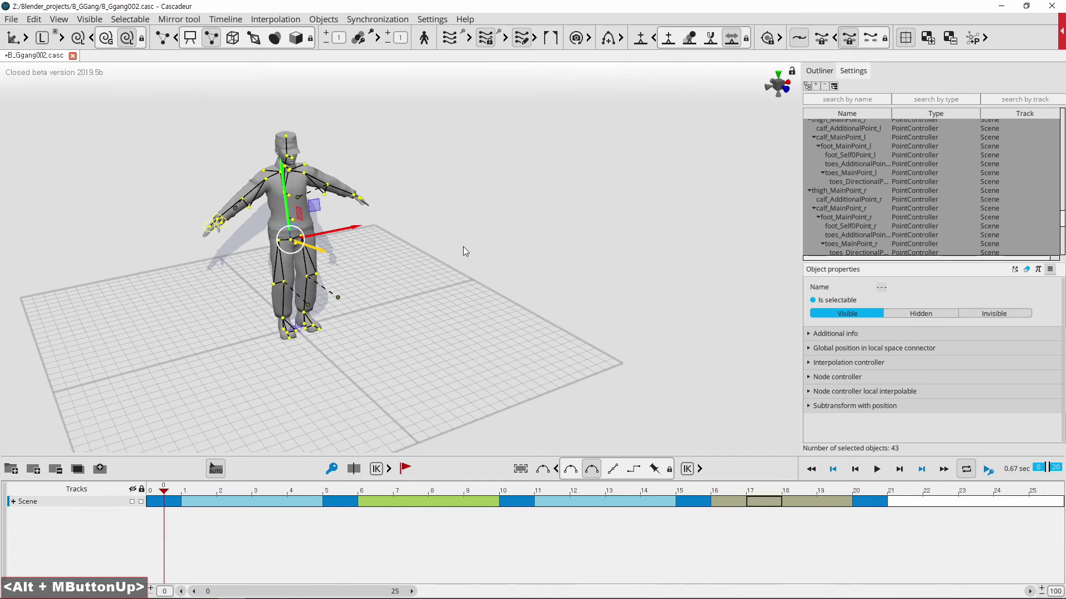